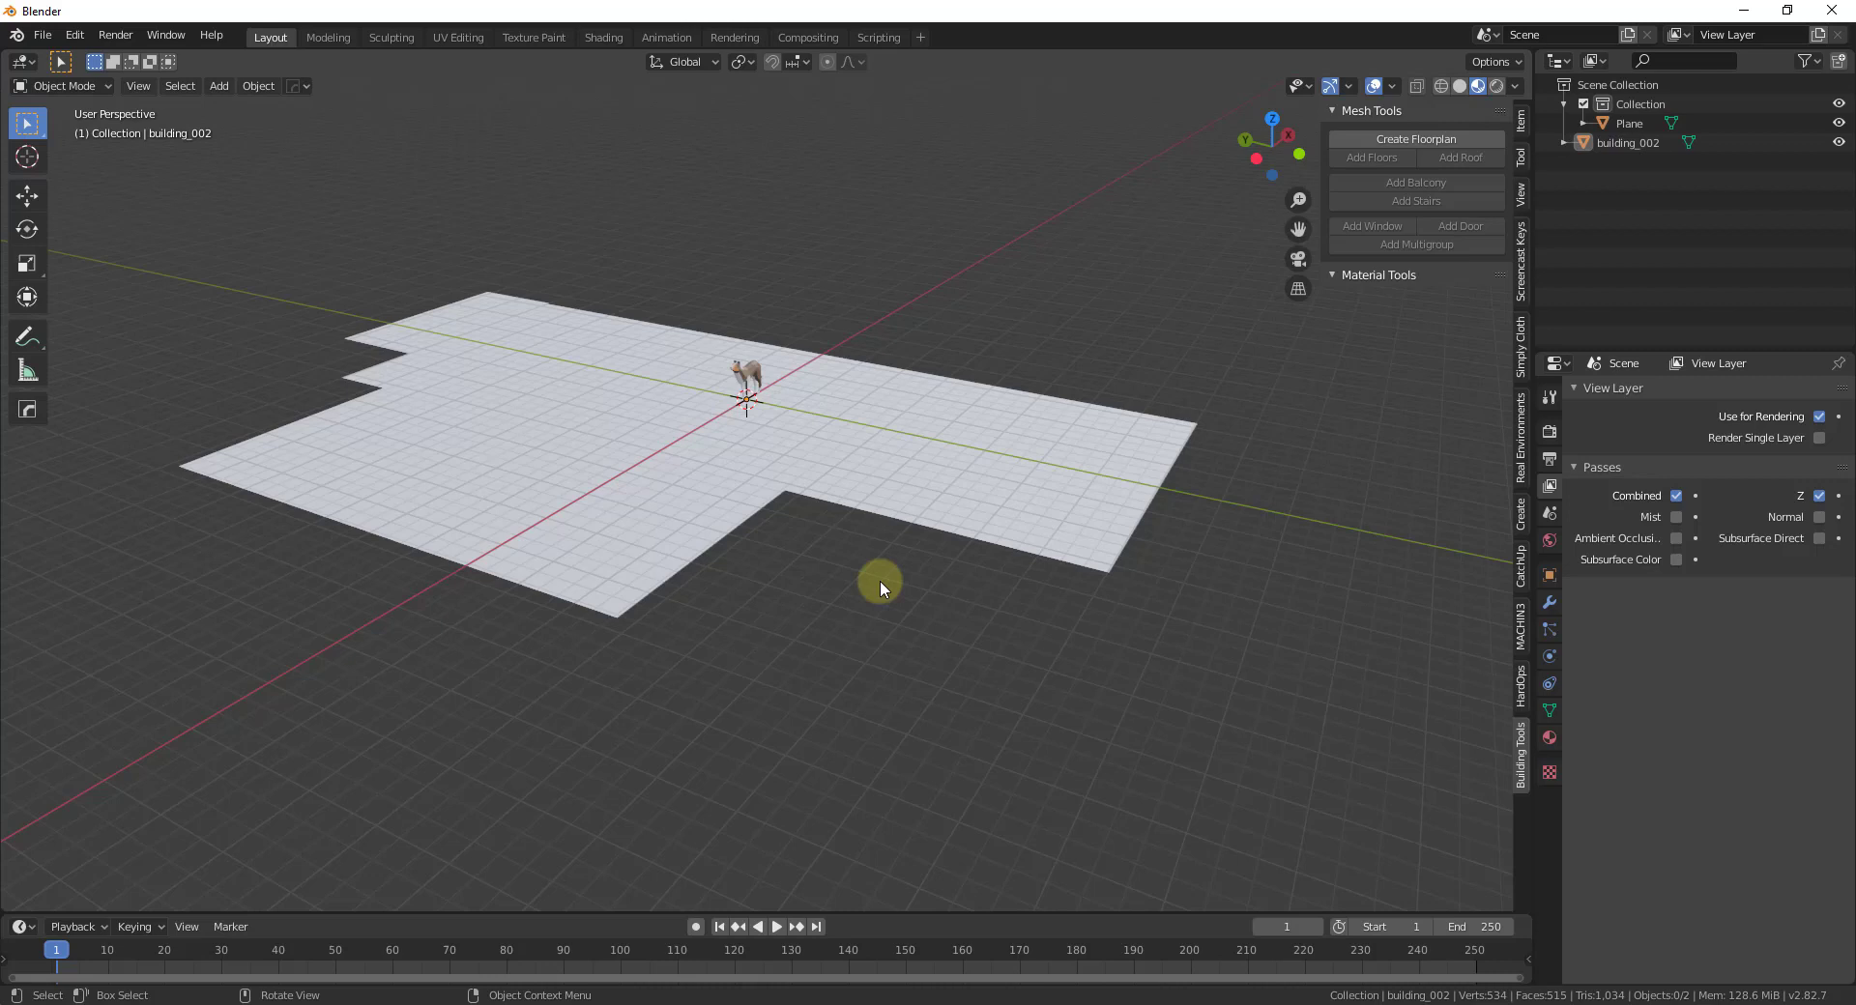
Select the building_002 floorplan and enter Edit Mode on its mesh.
{"action": "left_click", "coordinate": [1020, 406]}
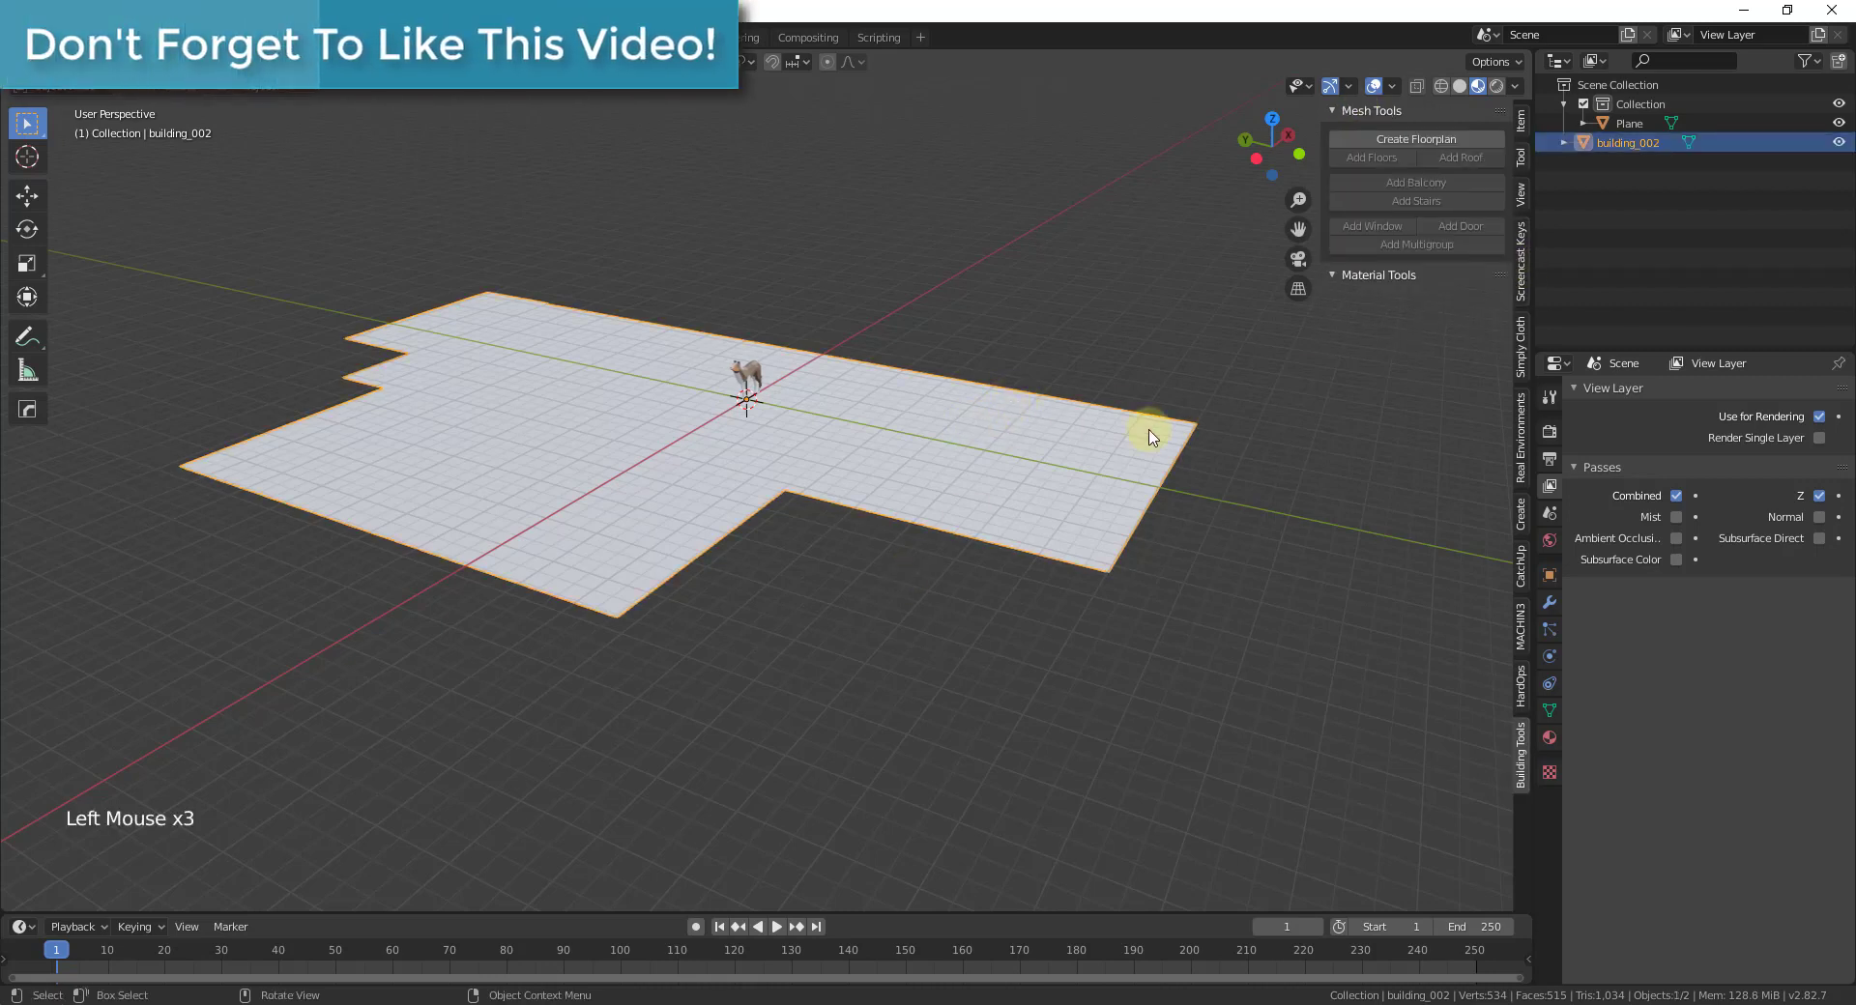
{"action": "scroll", "scroll_direction": "down", "scroll_amount": 3}
{"action": "middle_click", "coordinate": [1100, 448]}
{"action": "scroll", "scroll_direction": "up", "scroll_amount": 3}
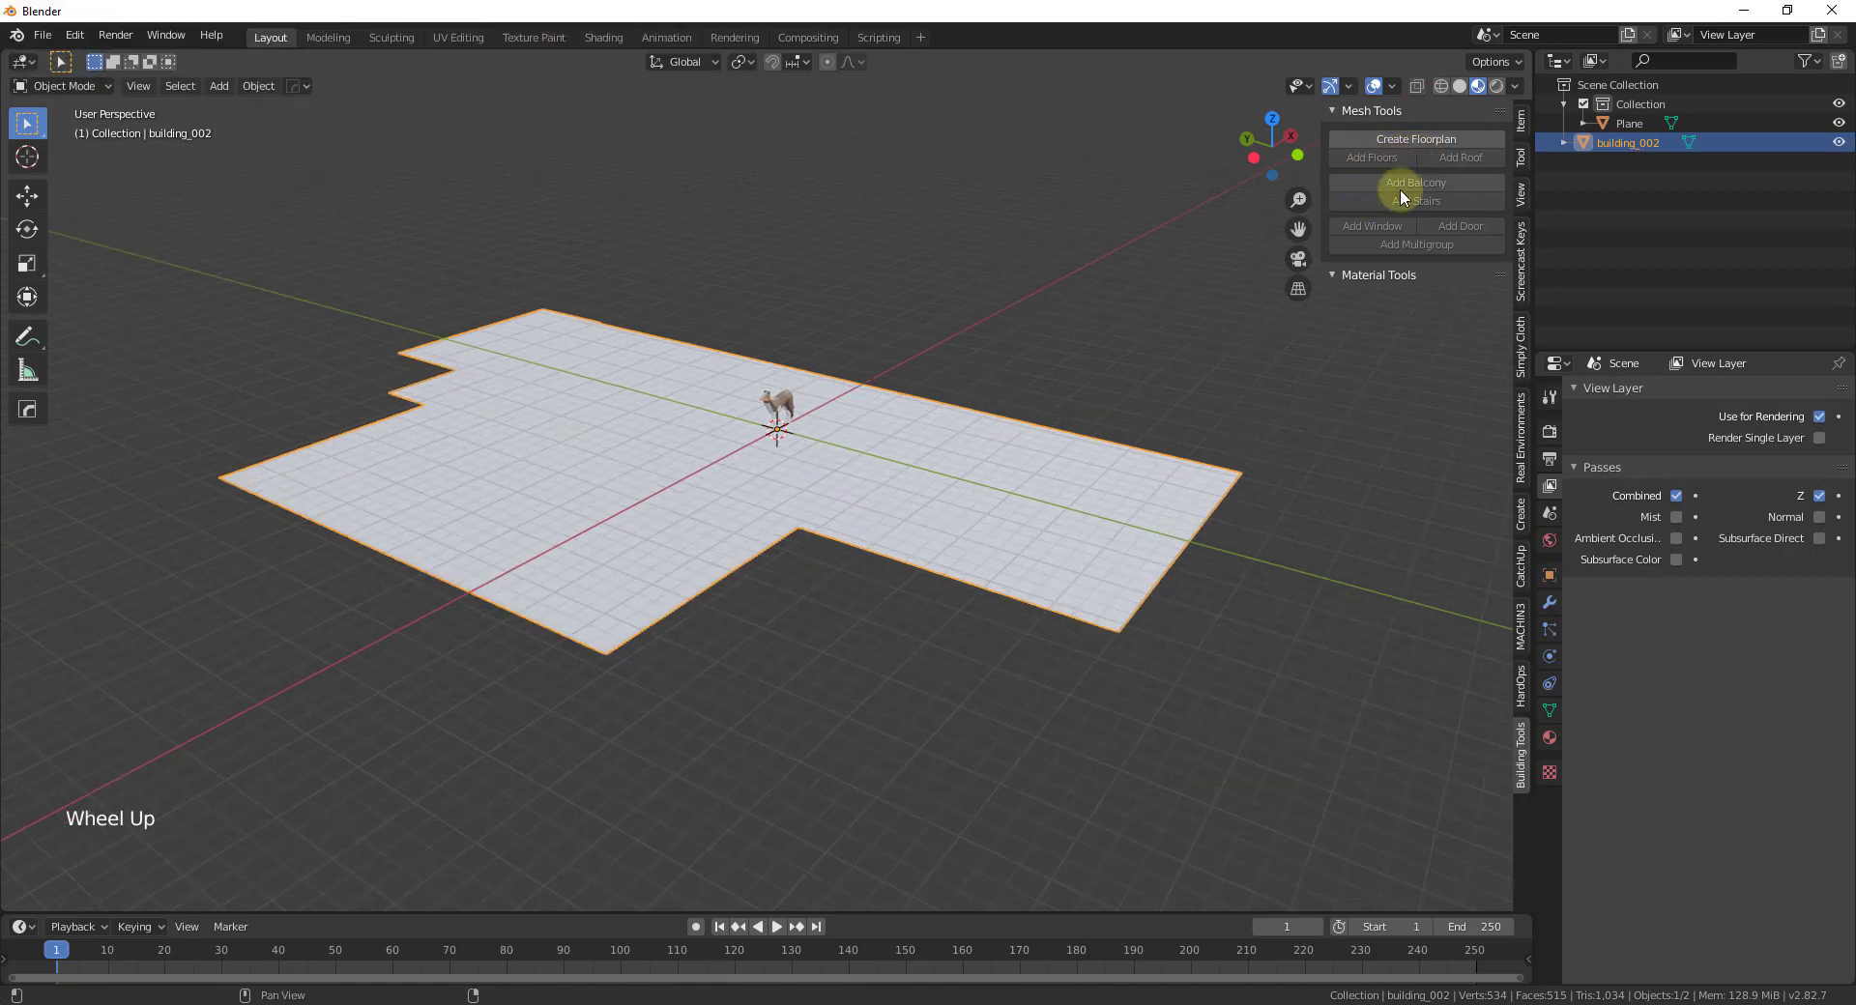
{"action": "key", "text": "Tab"}
{"action": "scroll", "scroll_direction": "down", "scroll_amount": 3}
{"action": "scroll", "scroll_direction": "up", "scroll_amount": 3}
{"action": "middle_click", "coordinate": [718, 407]}
{"action": "scroll", "scroll_direction": "down", "scroll_amount": 3}
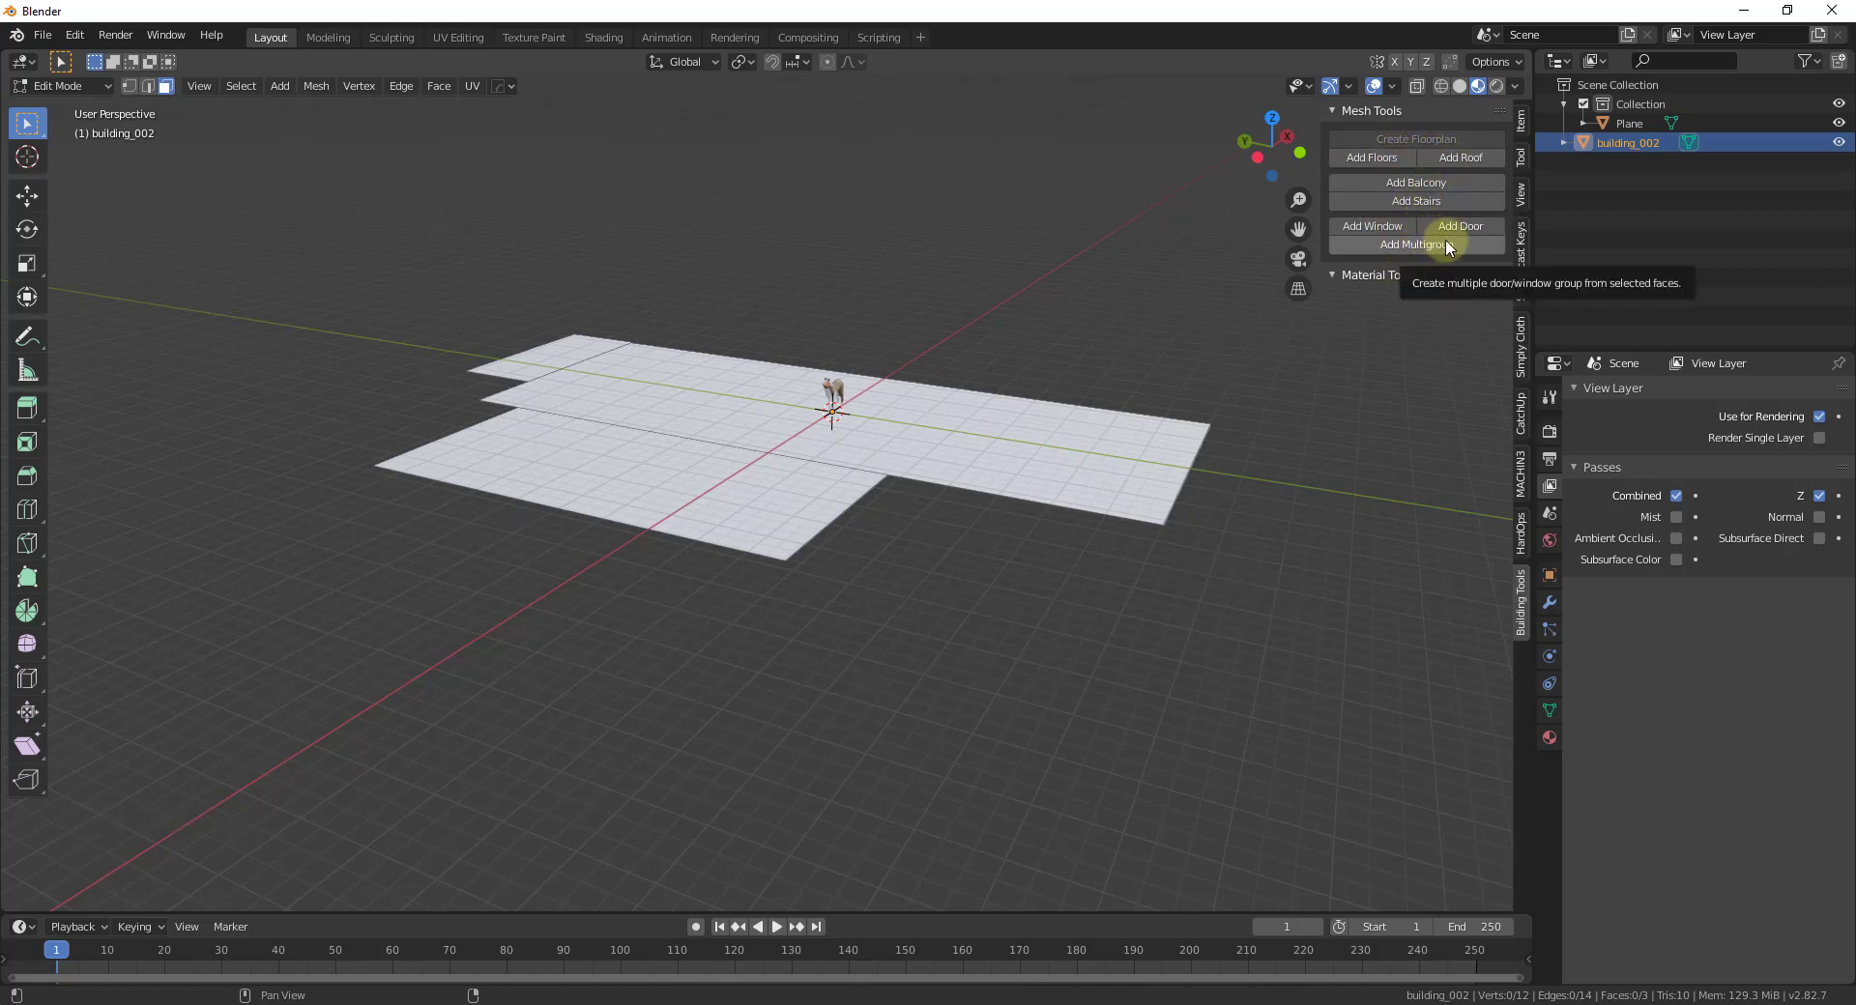
Add floors to the floorplan with the Building Tools Add Floors operator.
{"action": "scroll", "scroll_direction": "down", "scroll_amount": 3}
{"action": "scroll", "scroll_direction": "up", "scroll_amount": 3}
{"action": "scroll", "scroll_direction": "down", "scroll_amount": 3}
{"action": "left_click", "coordinate": [1392, 166]}
{"action": "scroll", "scroll_direction": "down", "scroll_amount": 3}
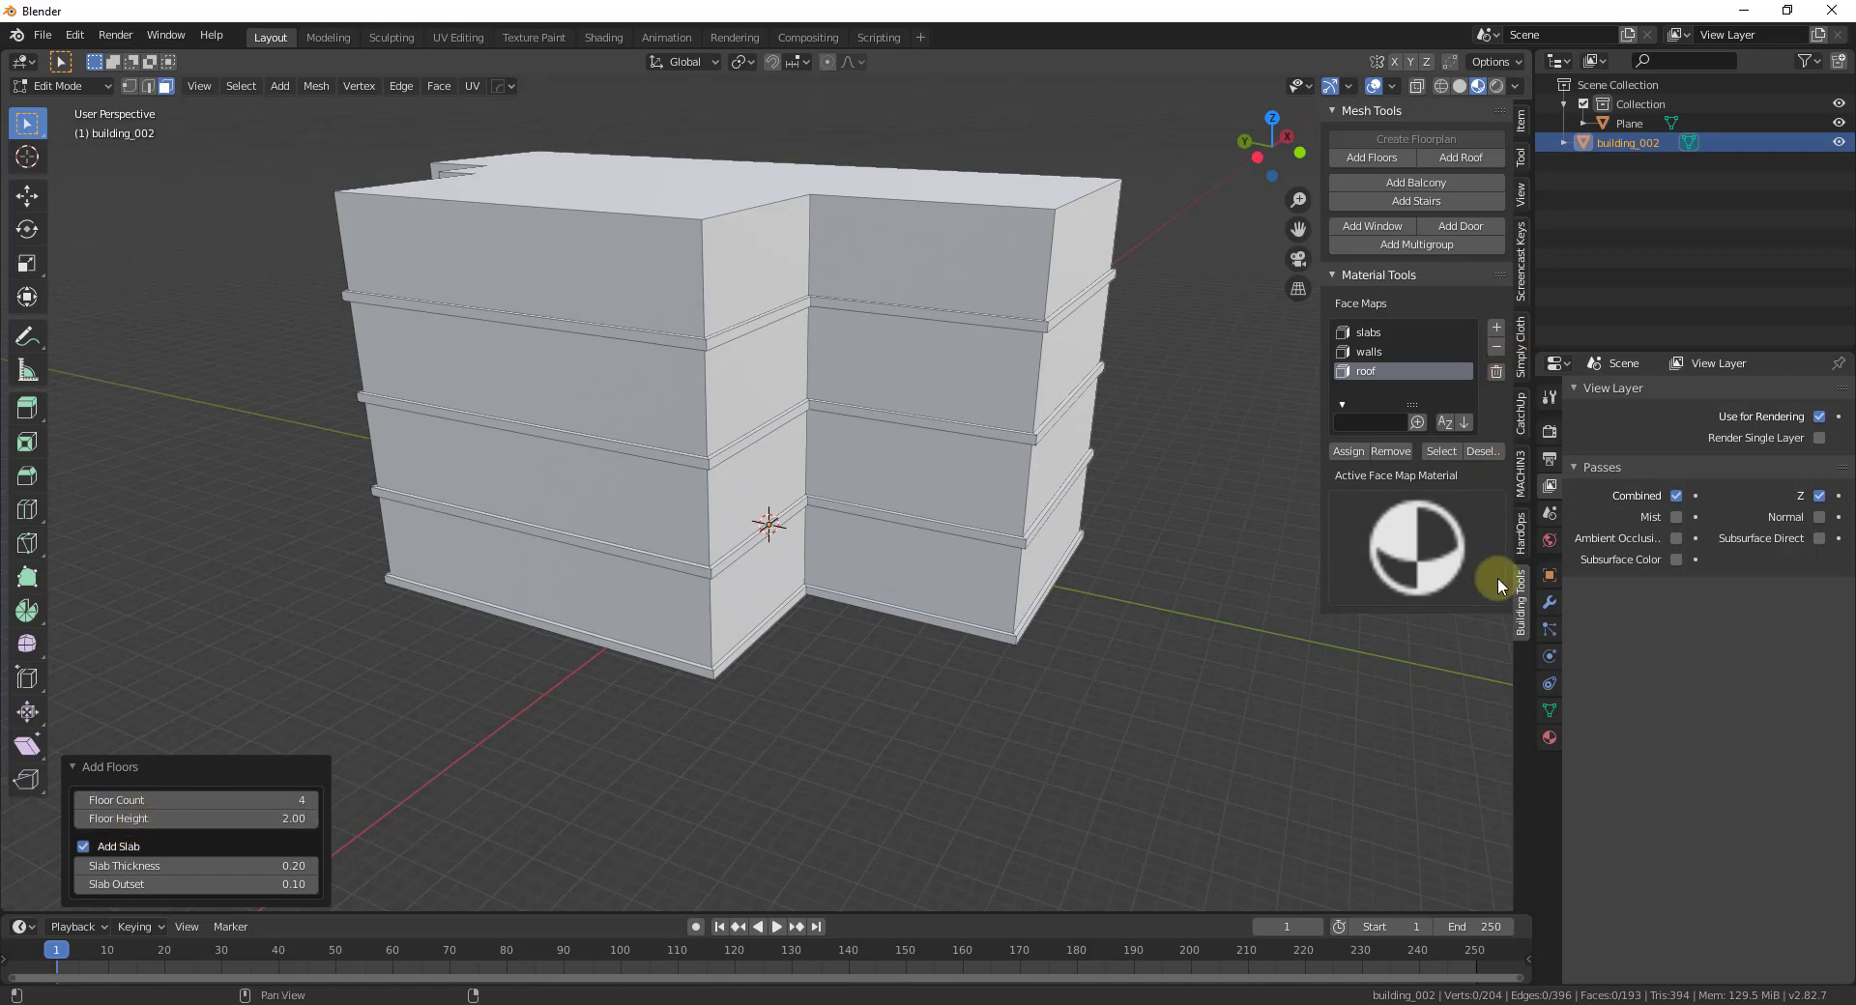
Reposition the Screencast Keys display, then return to the Building Tools panel.
{"action": "left_click", "coordinate": [1524, 284]}
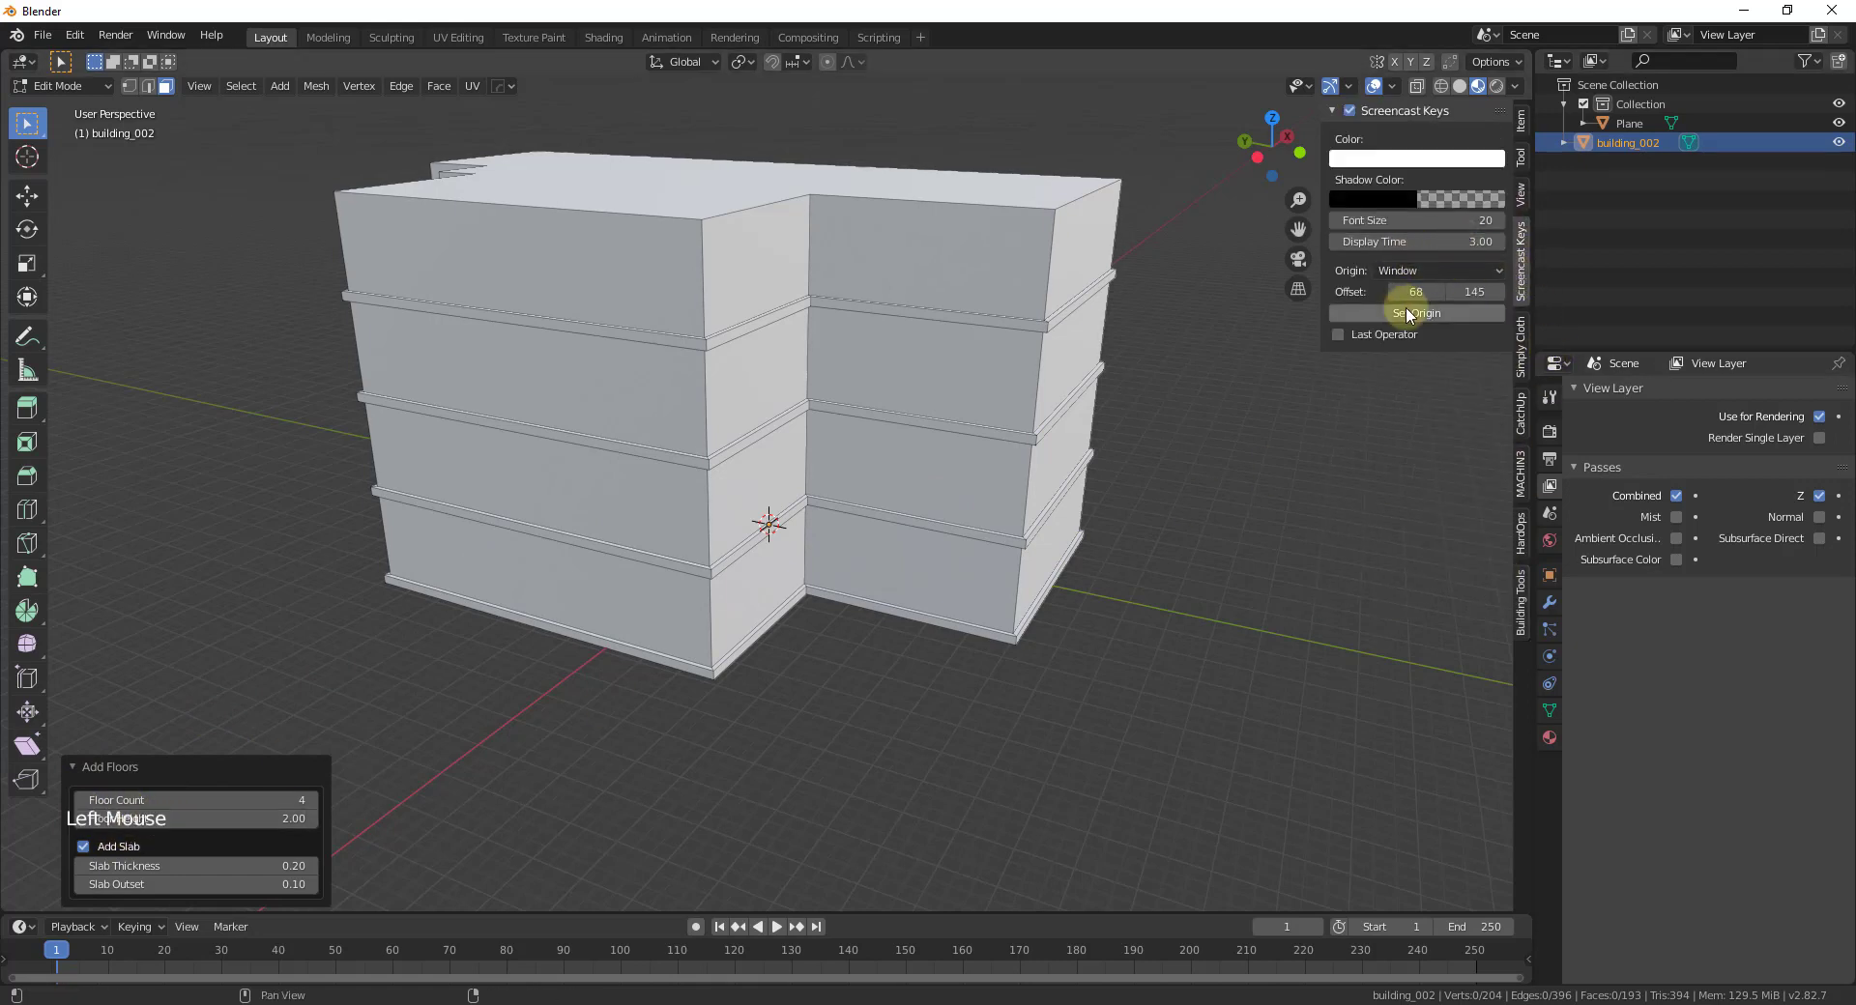
{"action": "left_click", "coordinate": [766, 515]}
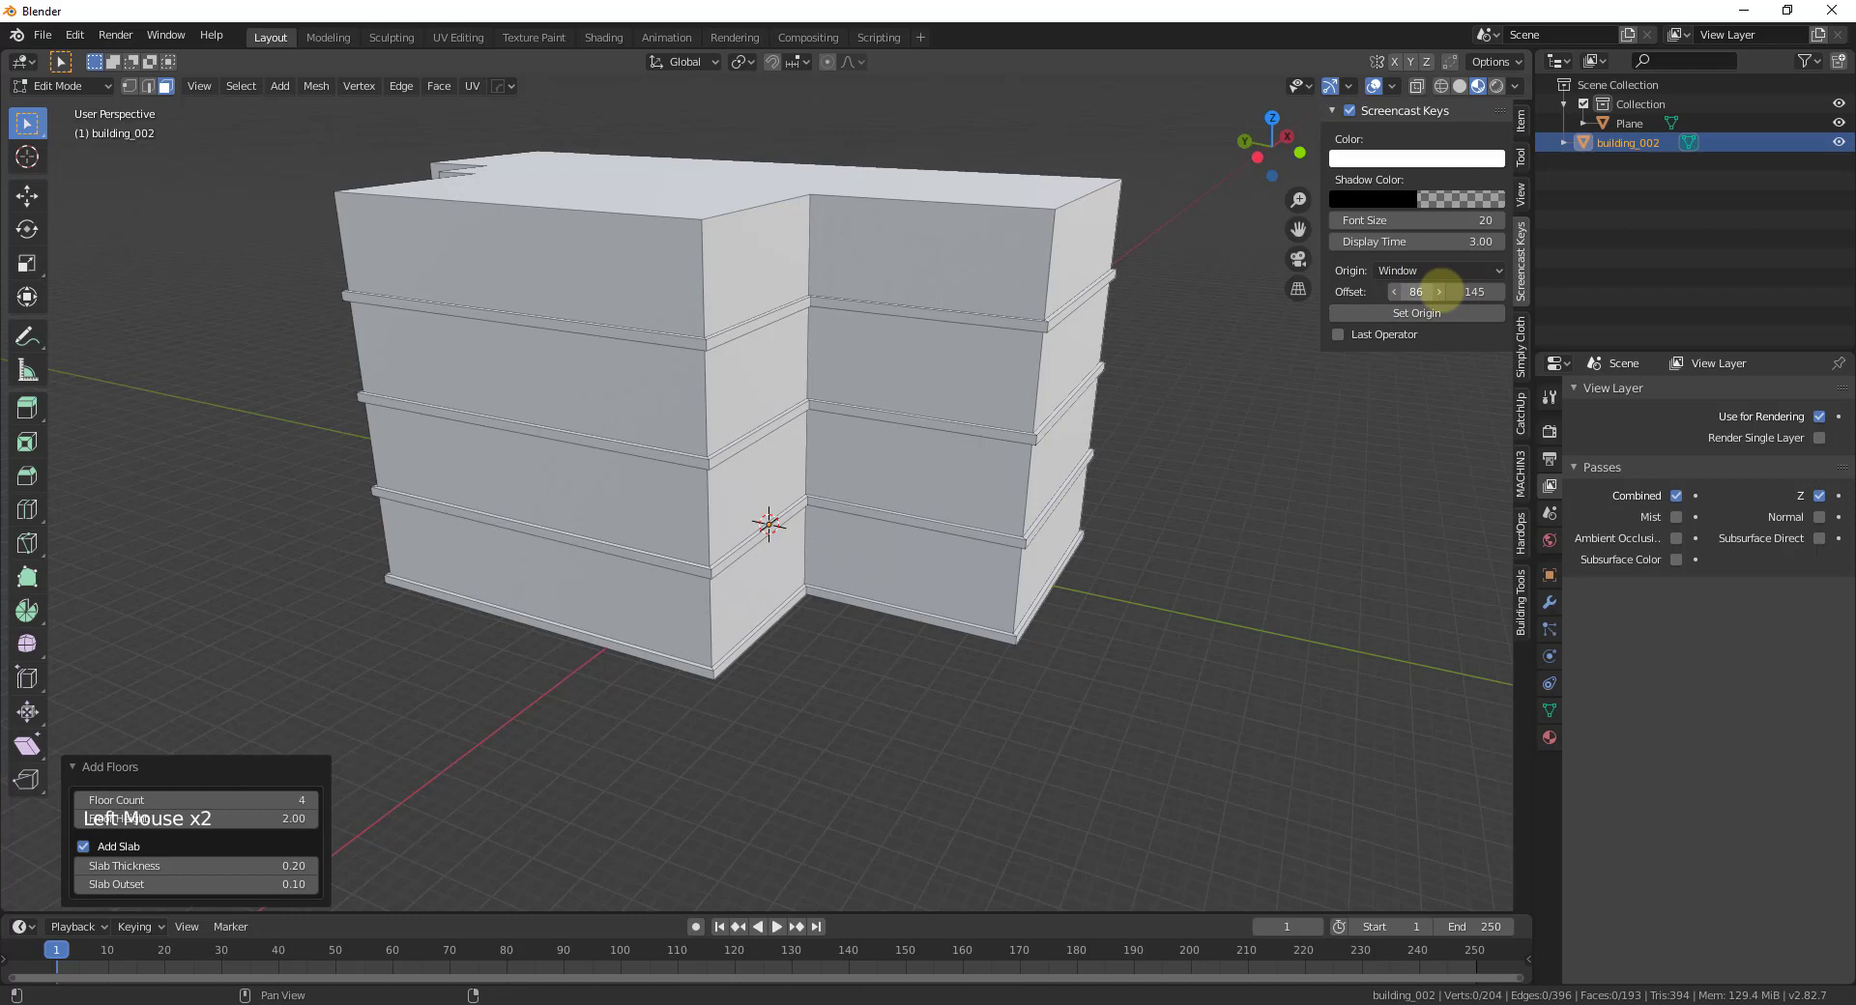
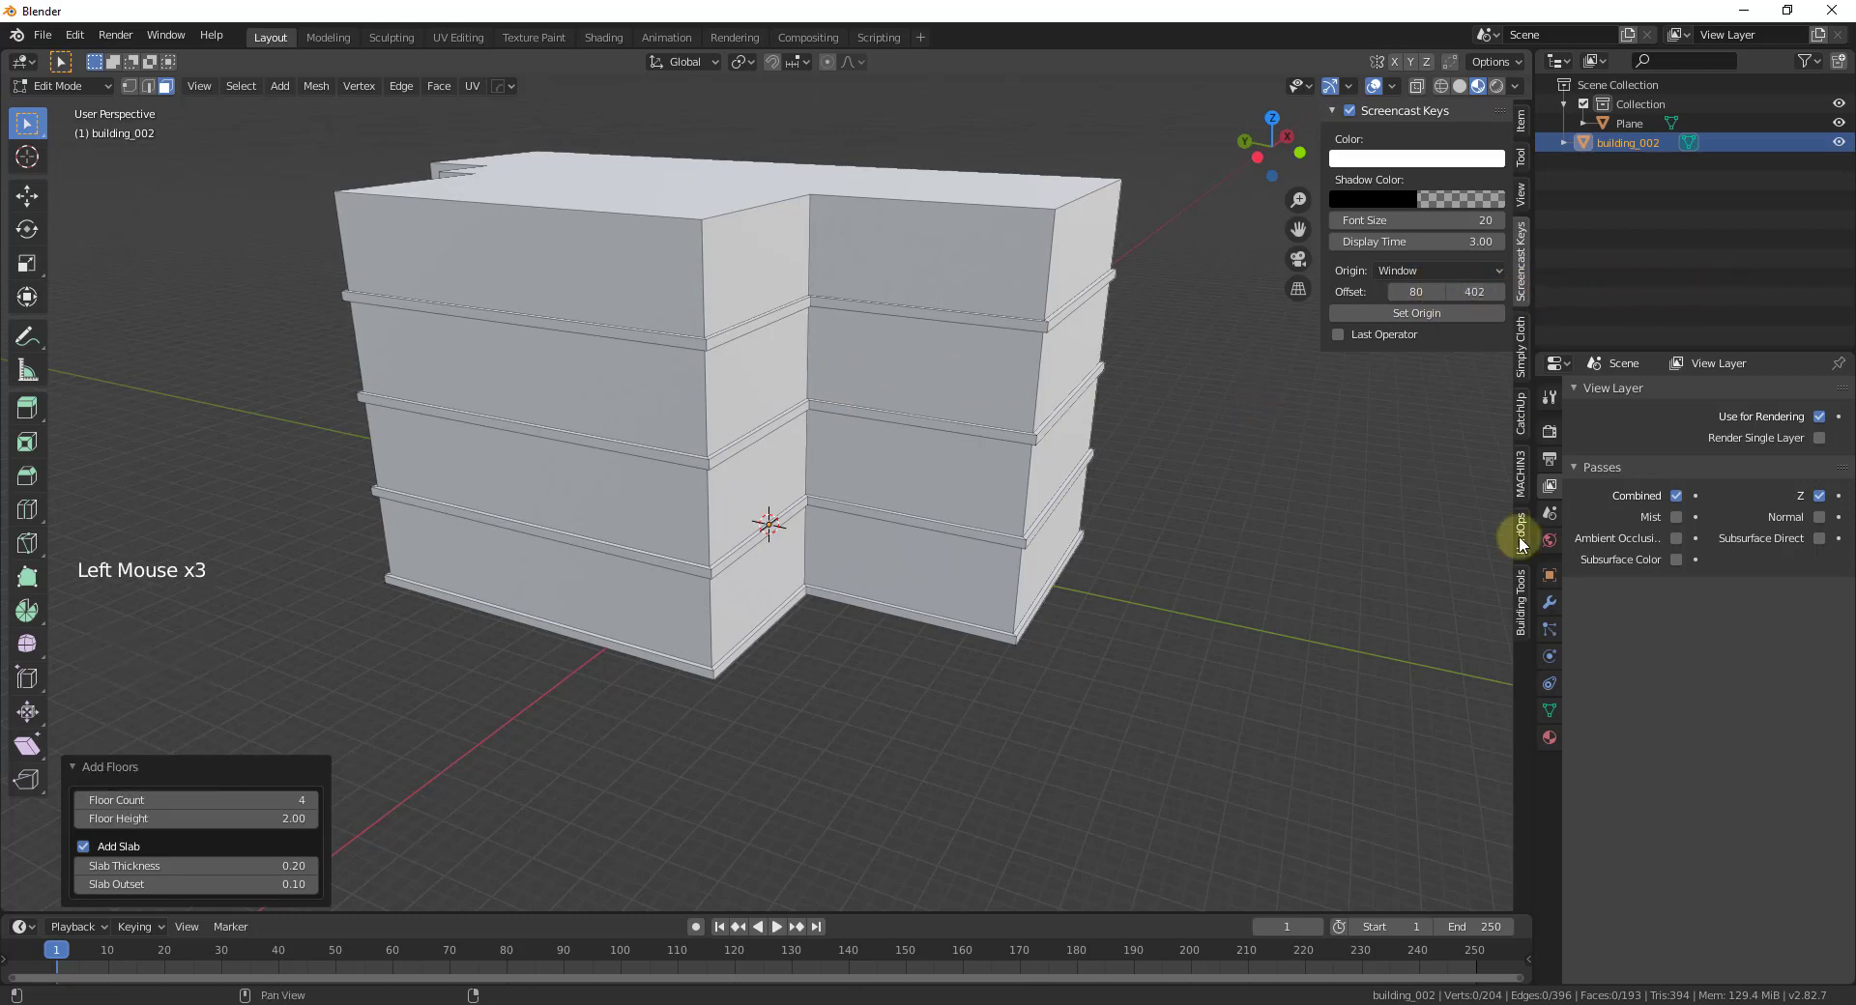
{"action": "left_click", "coordinate": [1521, 577]}
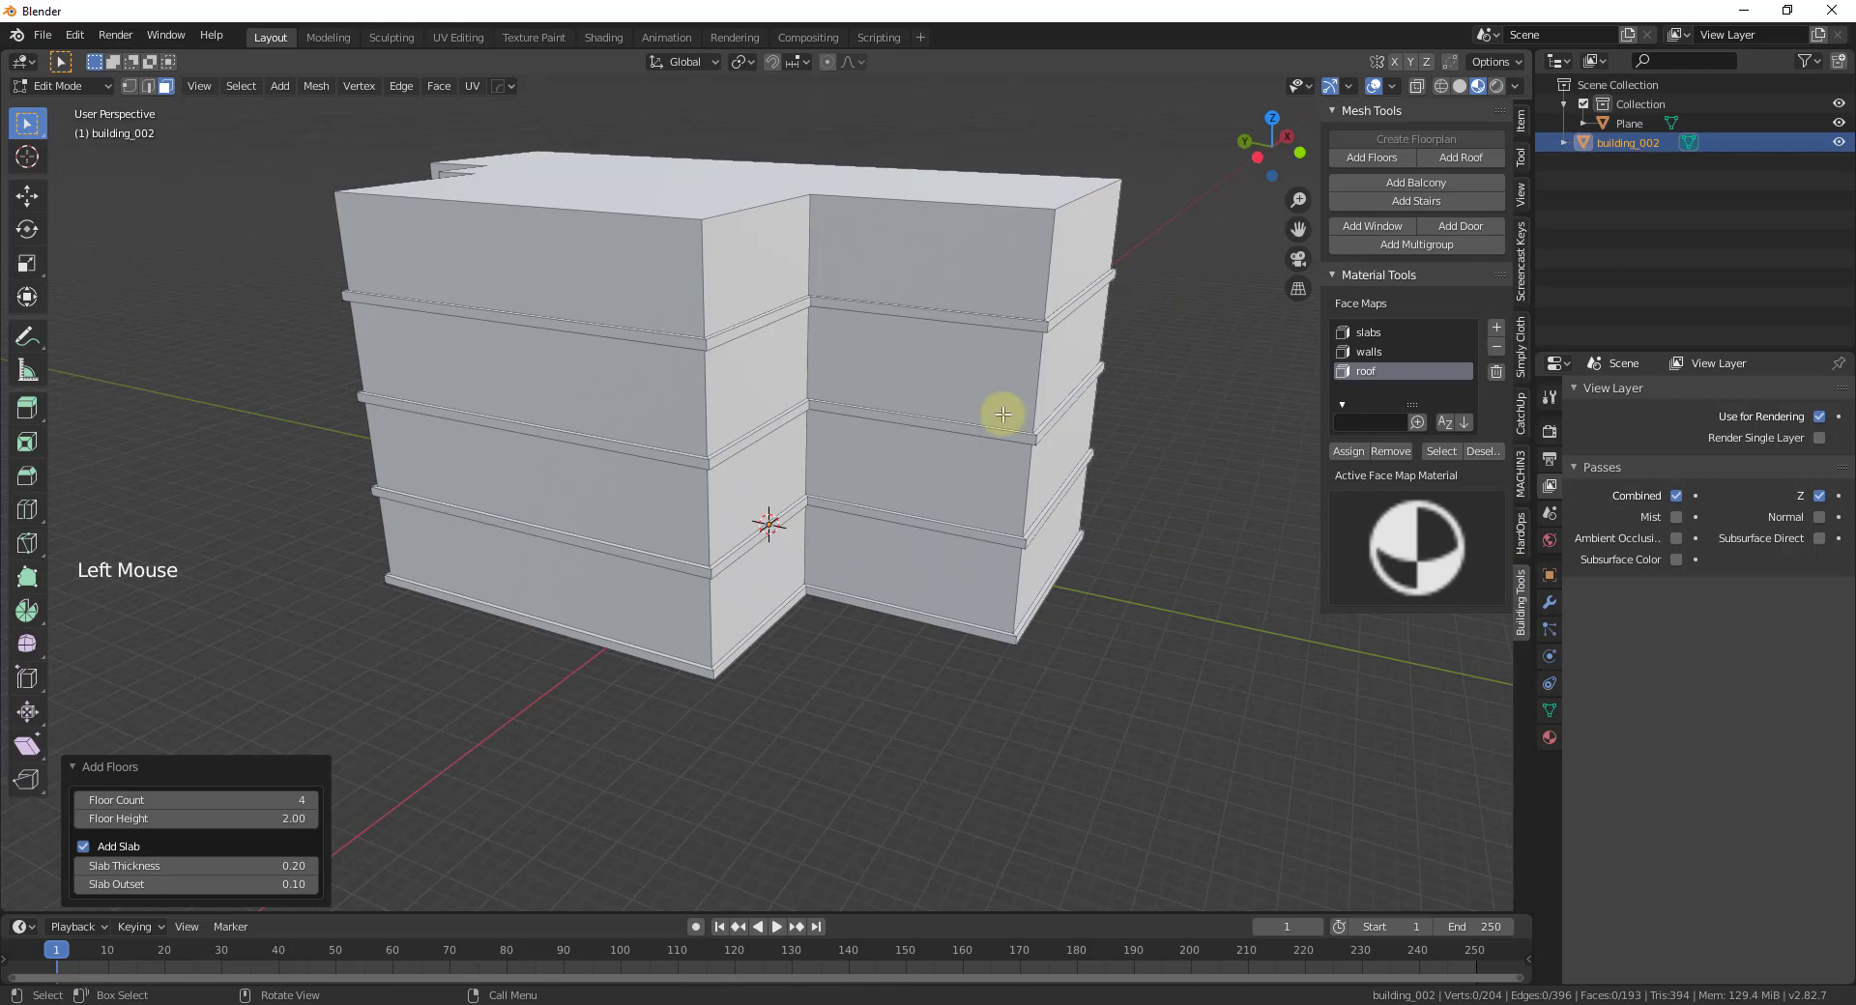
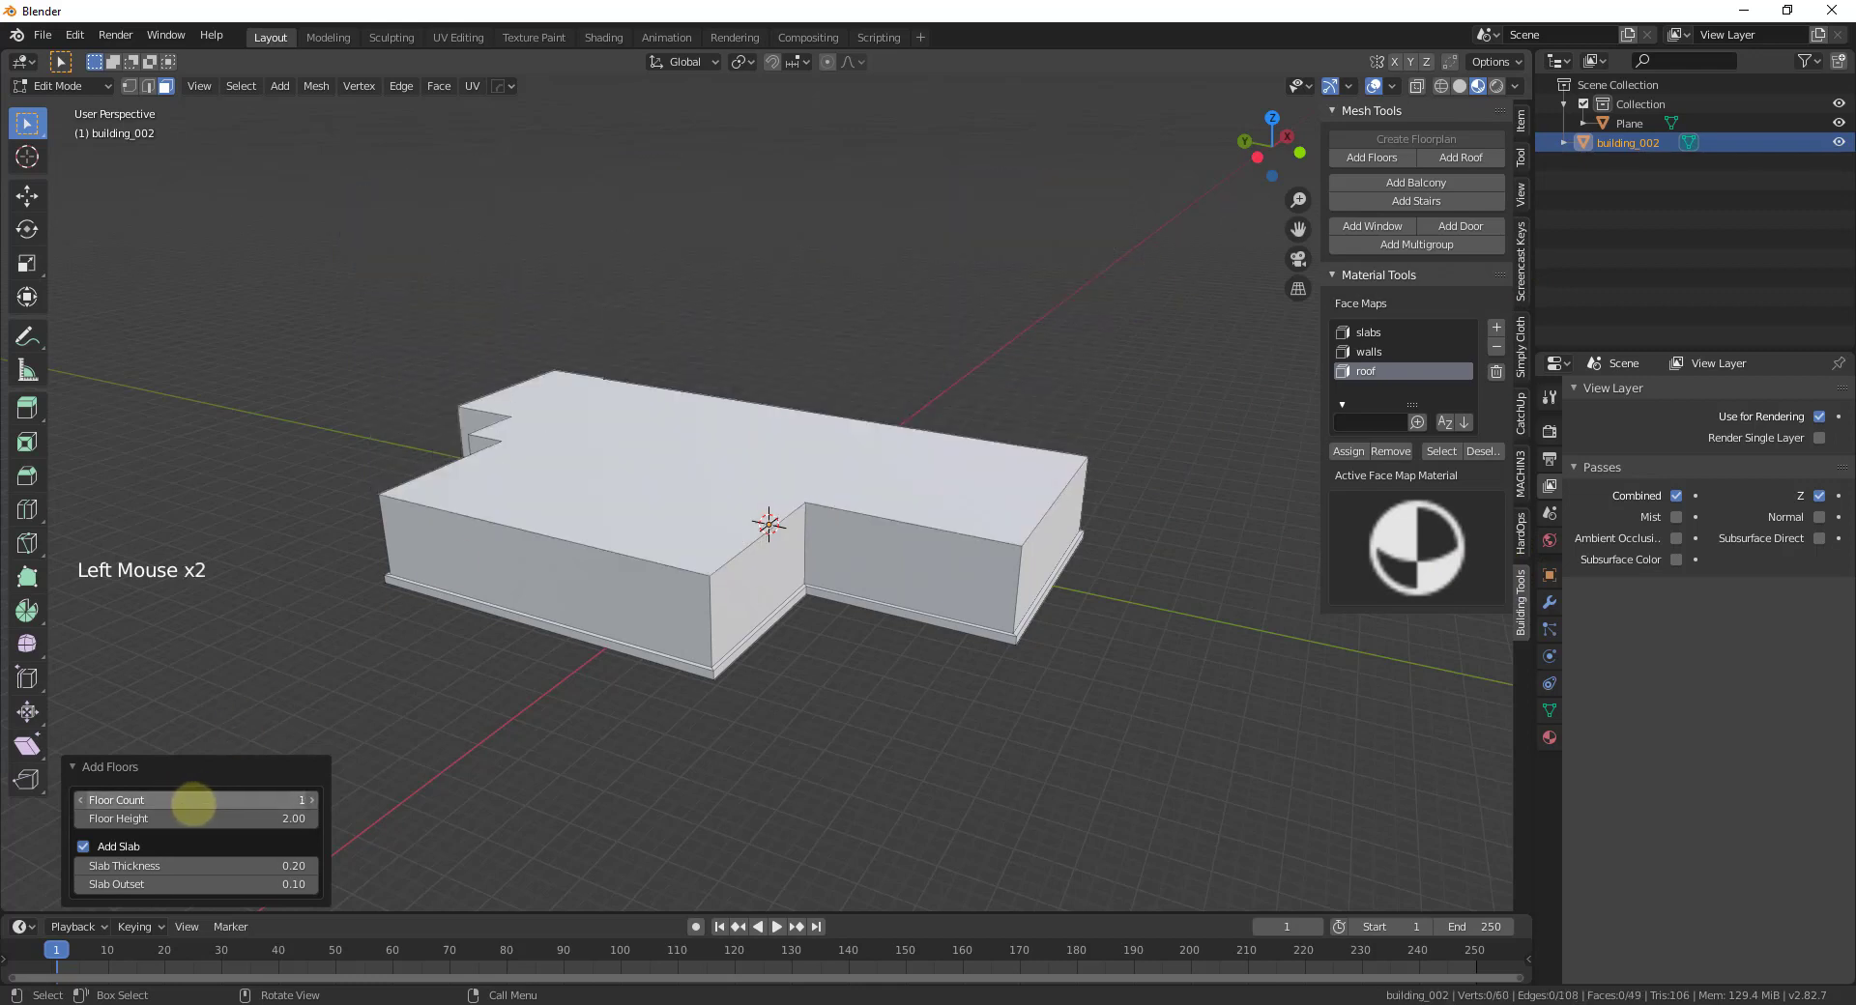
Raise the floor count to about a dozen storeys and make the slabs protrude as ledges.
{"action": "scroll", "scroll_direction": "down", "scroll_amount": 3}
{"action": "scroll", "scroll_direction": "up", "scroll_amount": 3}
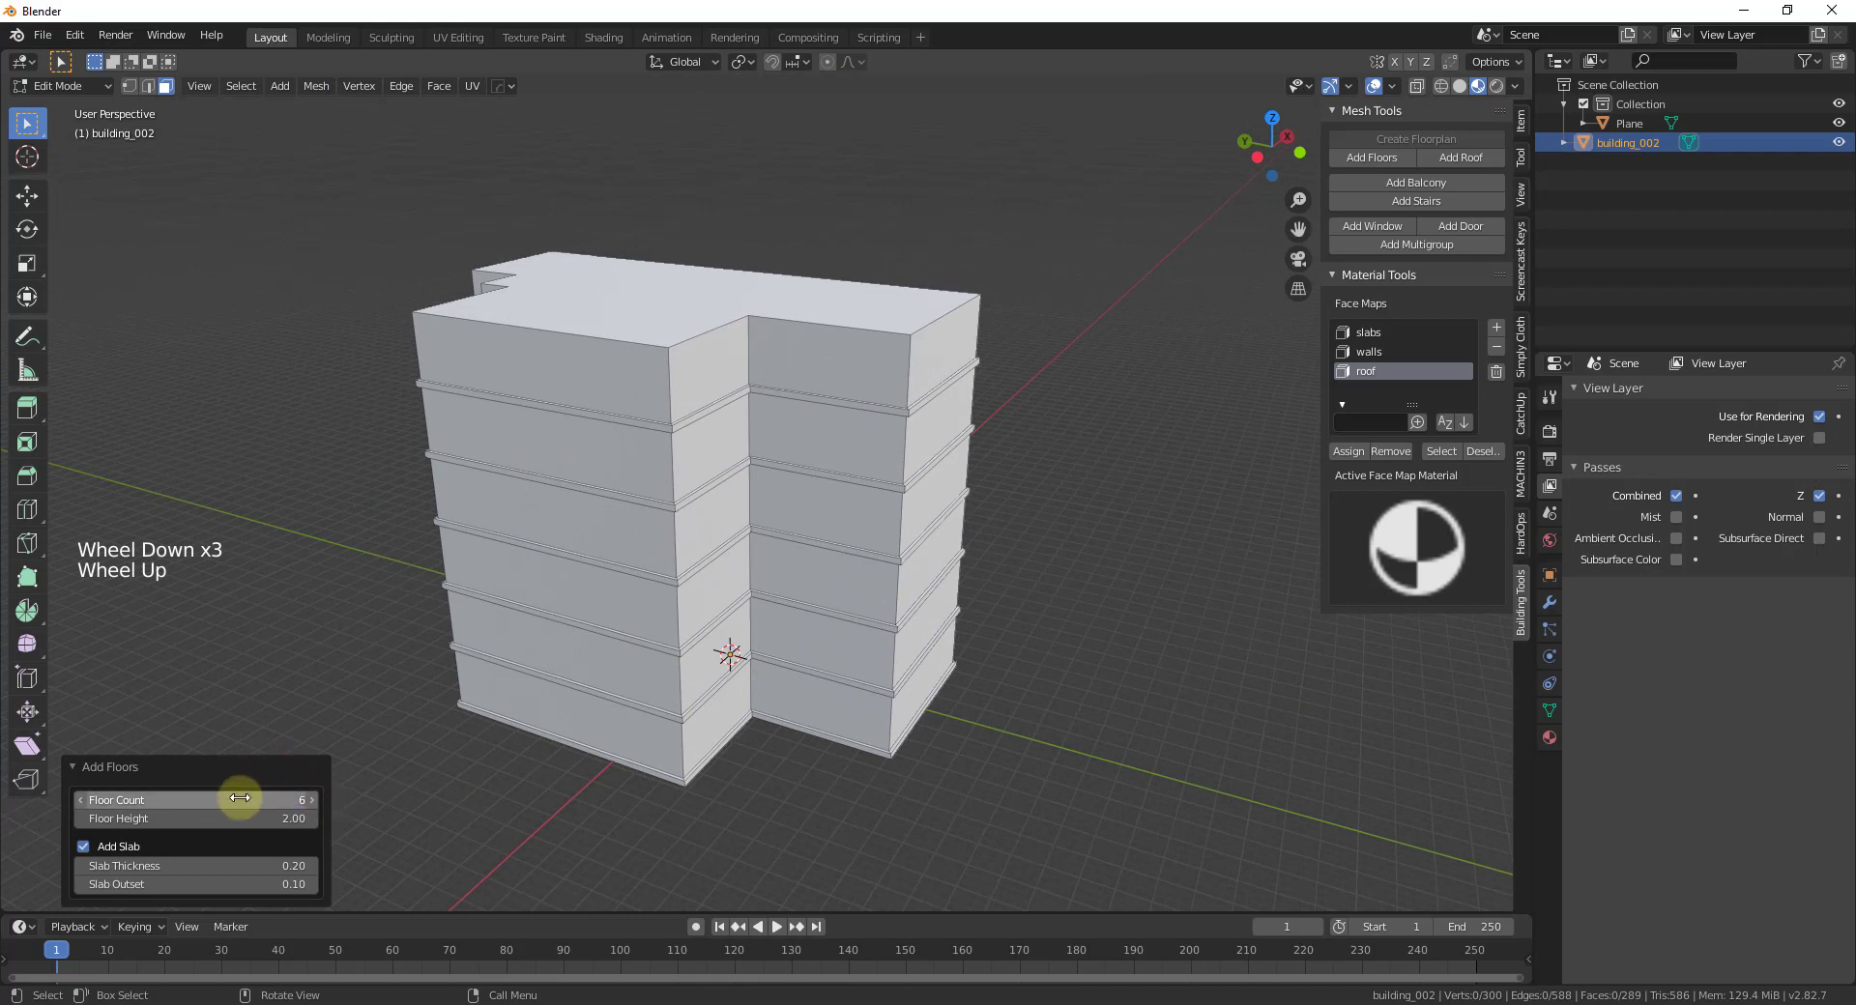
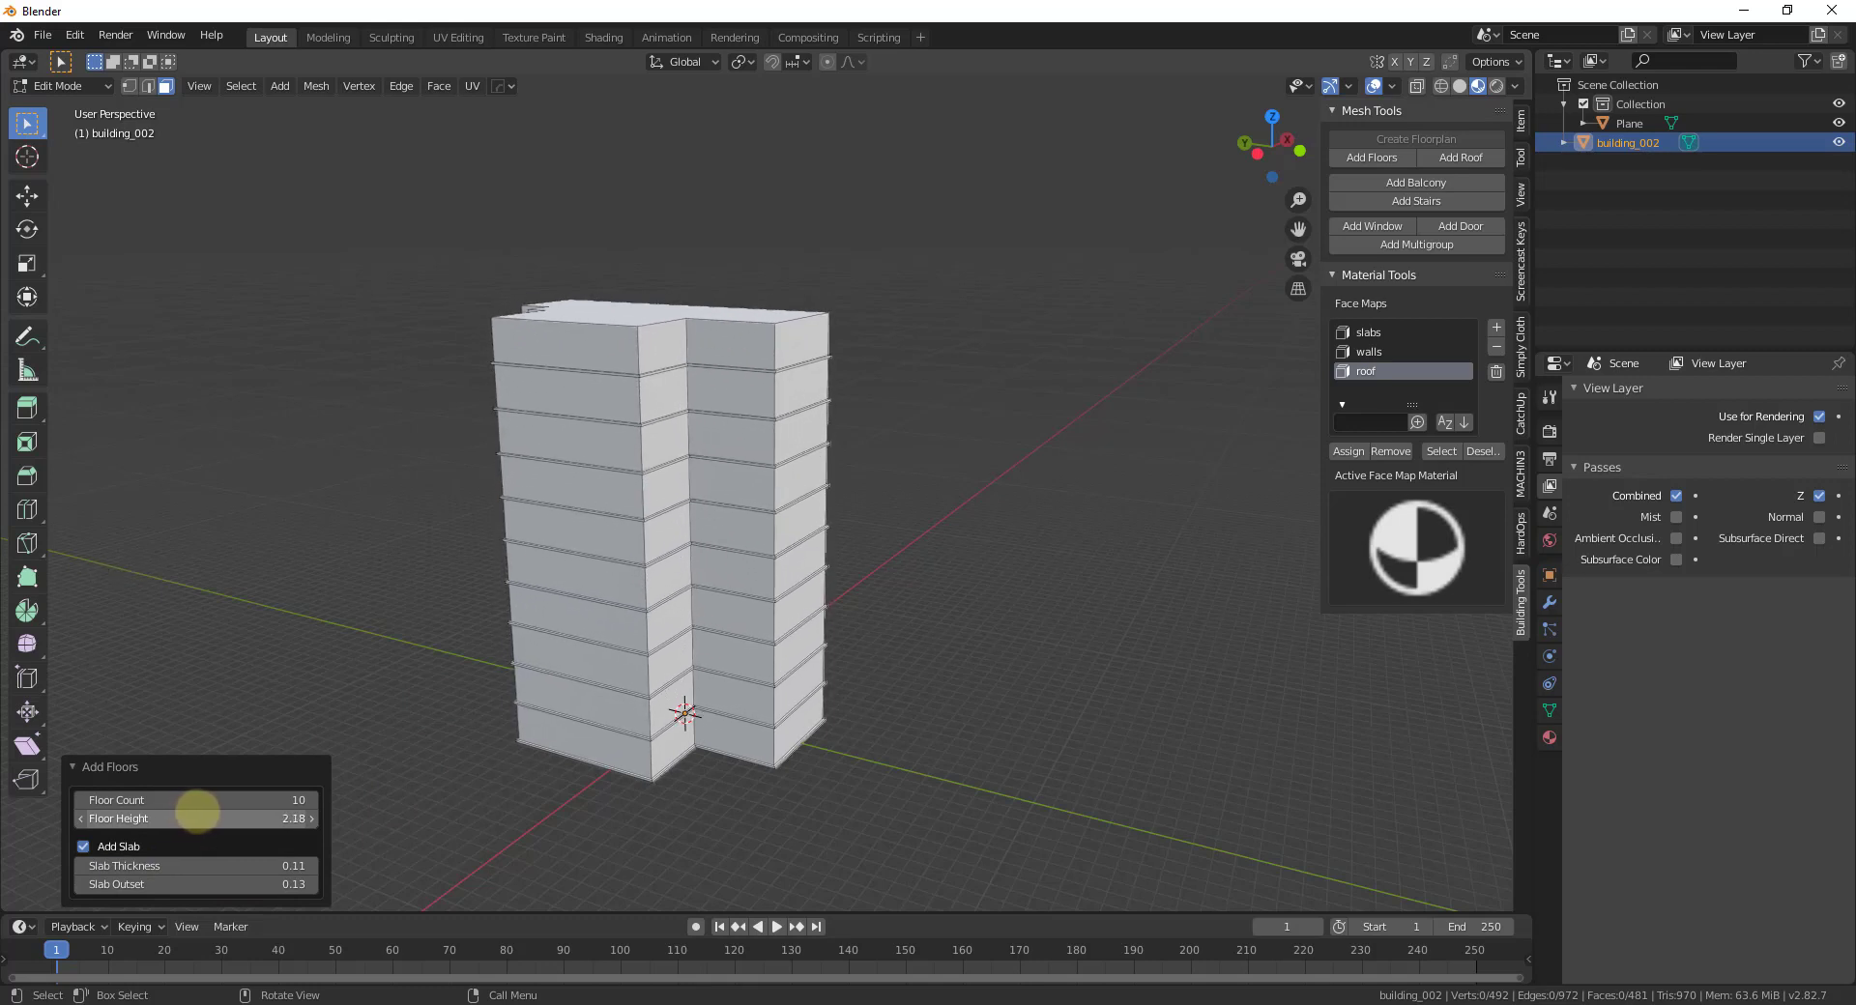
{"action": "left_click", "coordinate": [87, 849]}
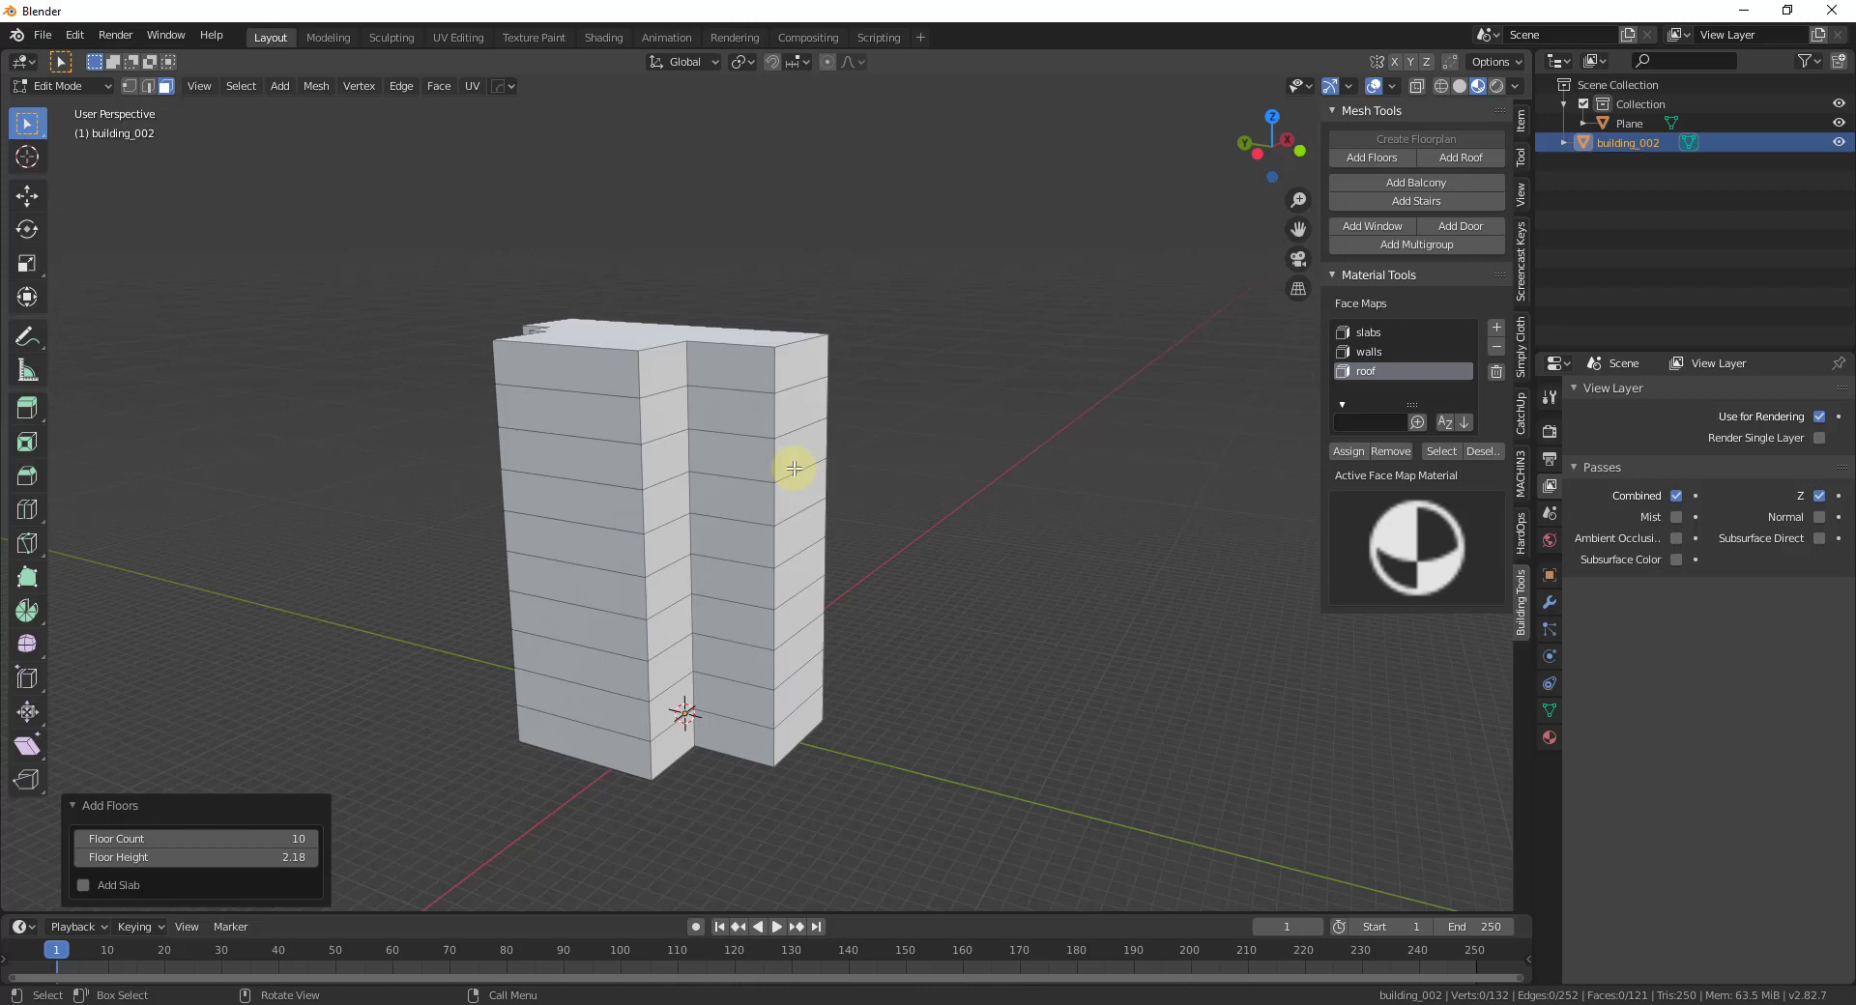
{"action": "scroll", "scroll_direction": "up", "scroll_amount": 3}
{"action": "scroll", "scroll_direction": "down", "scroll_amount": 3}
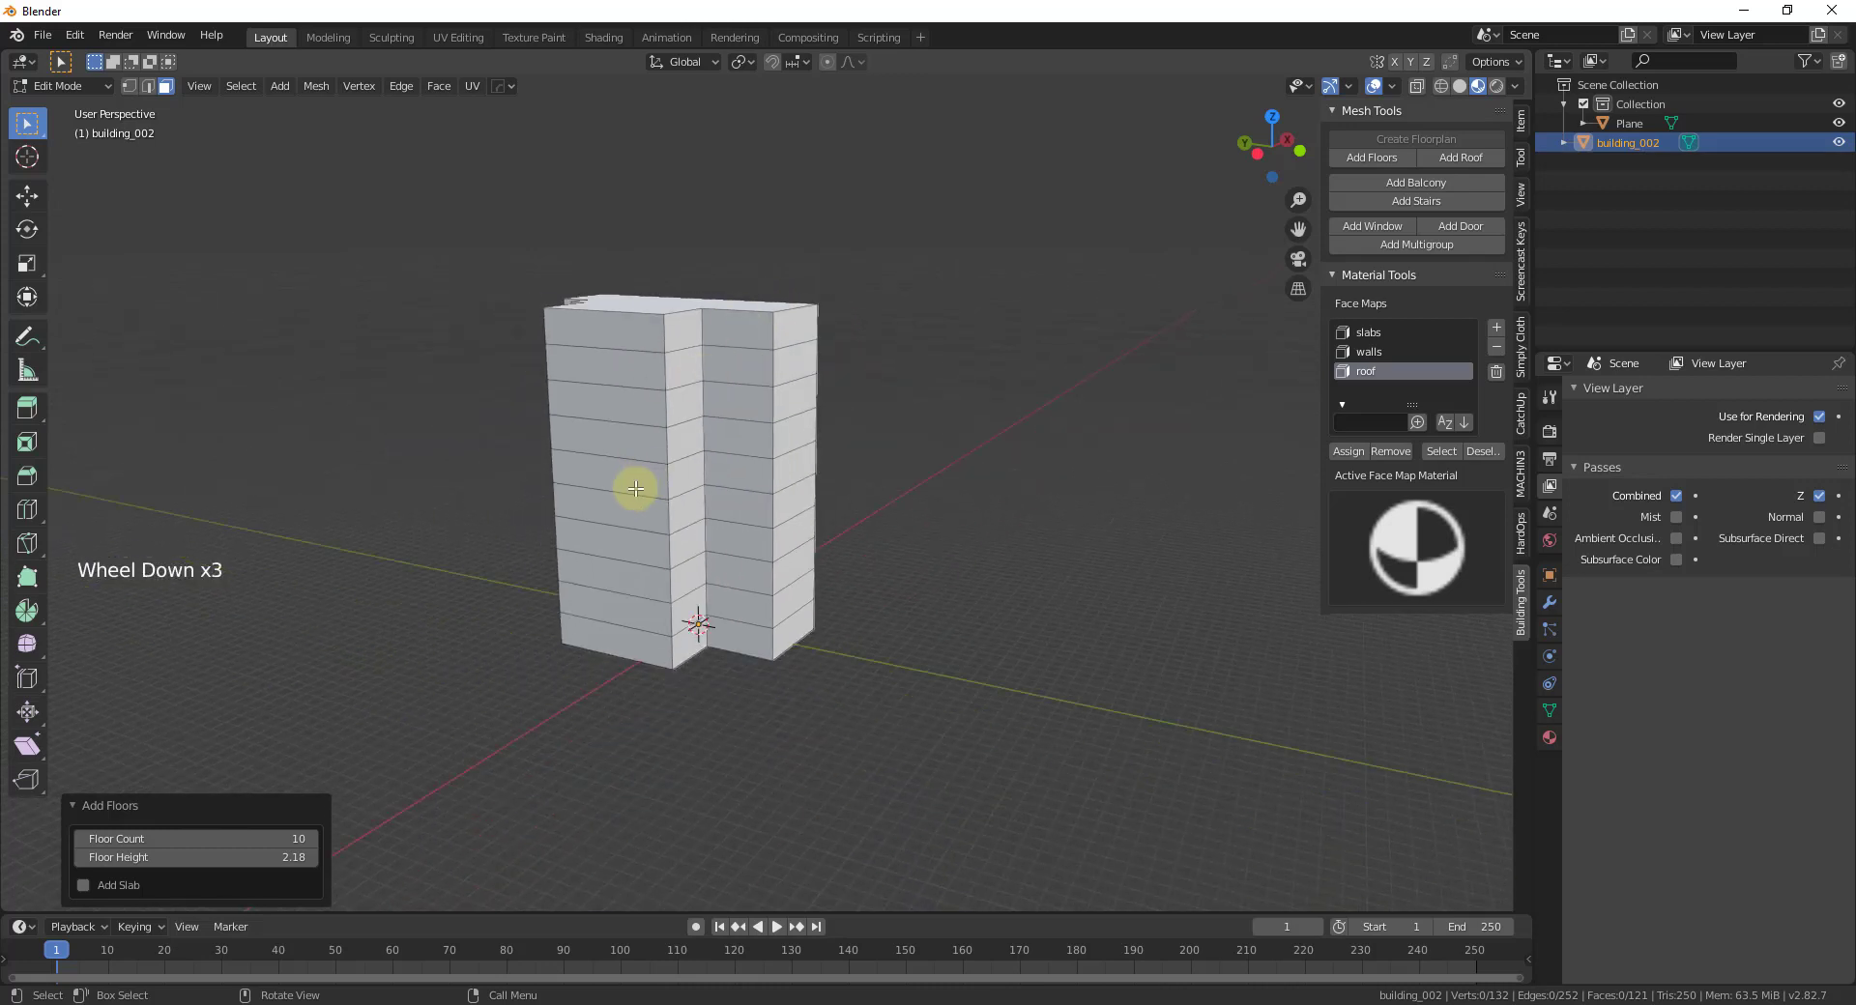
{"action": "left_click", "coordinate": [114, 882]}
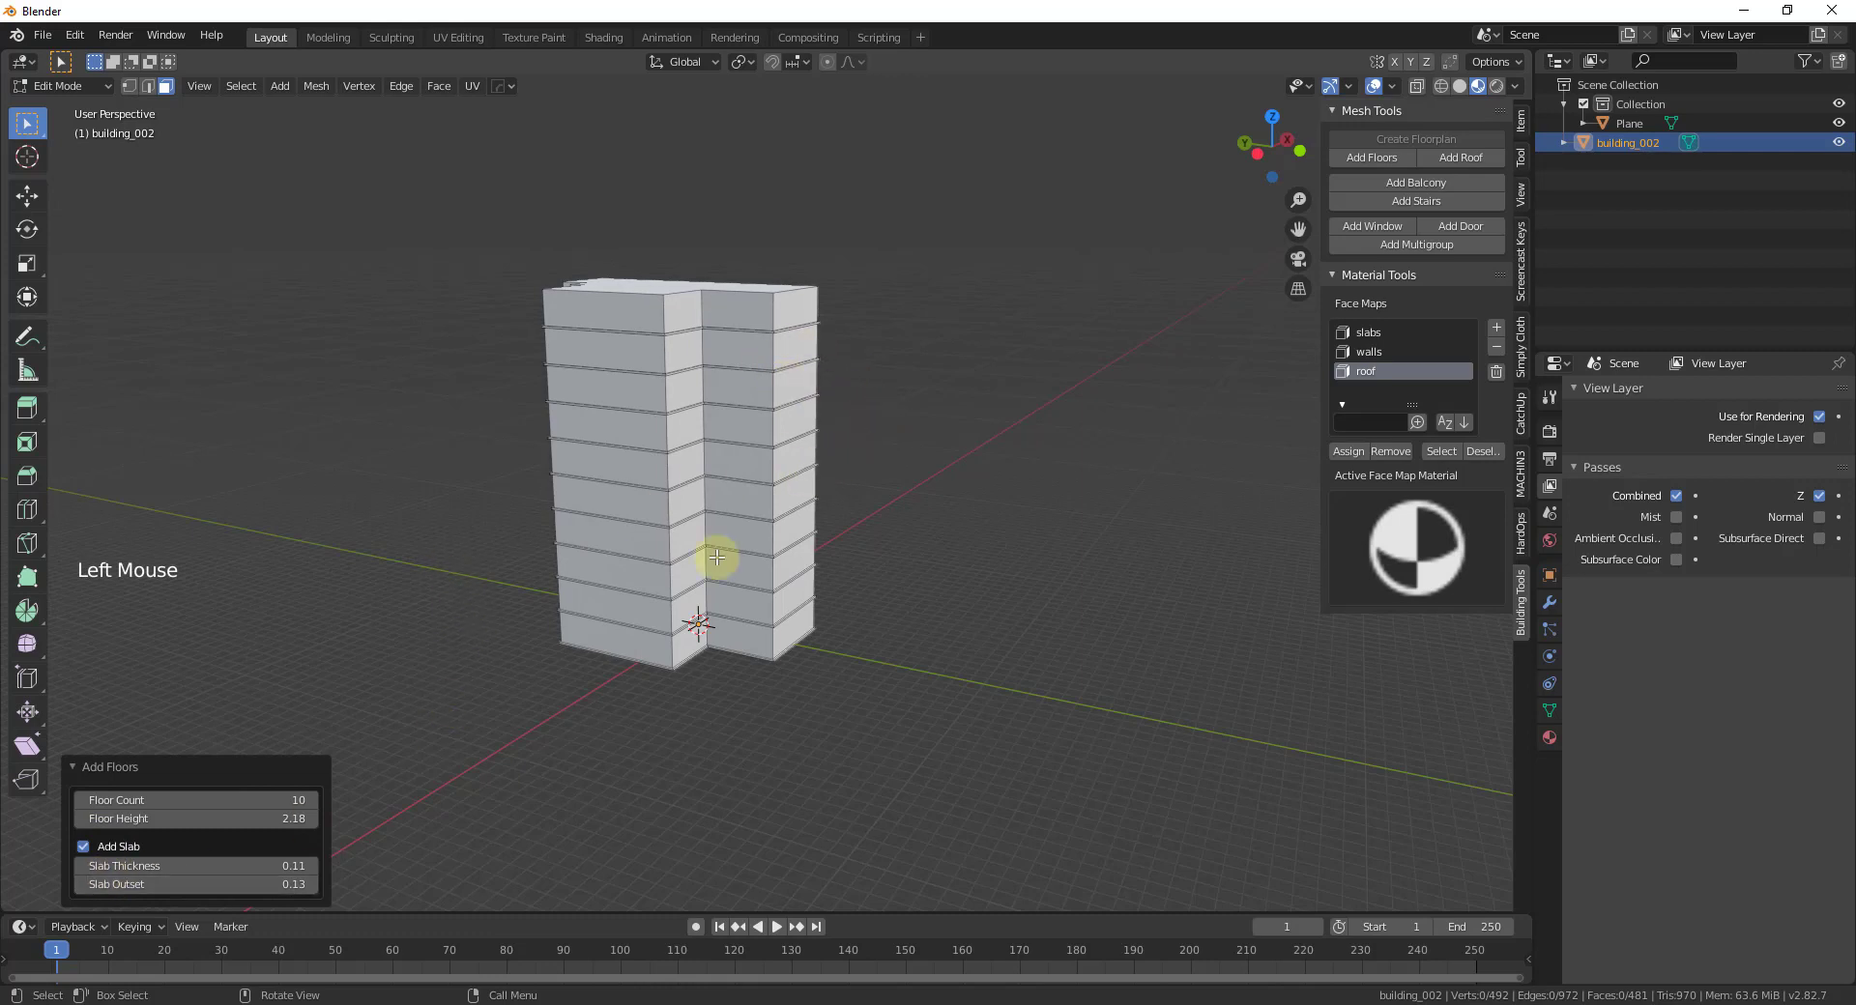
{"action": "left_click", "coordinate": [868, 521]}
{"action": "middle_click", "coordinate": [908, 551]}
{"action": "scroll", "scroll_direction": "up", "scroll_amount": 3}
{"action": "scroll", "scroll_direction": "up", "scroll_amount": 3}
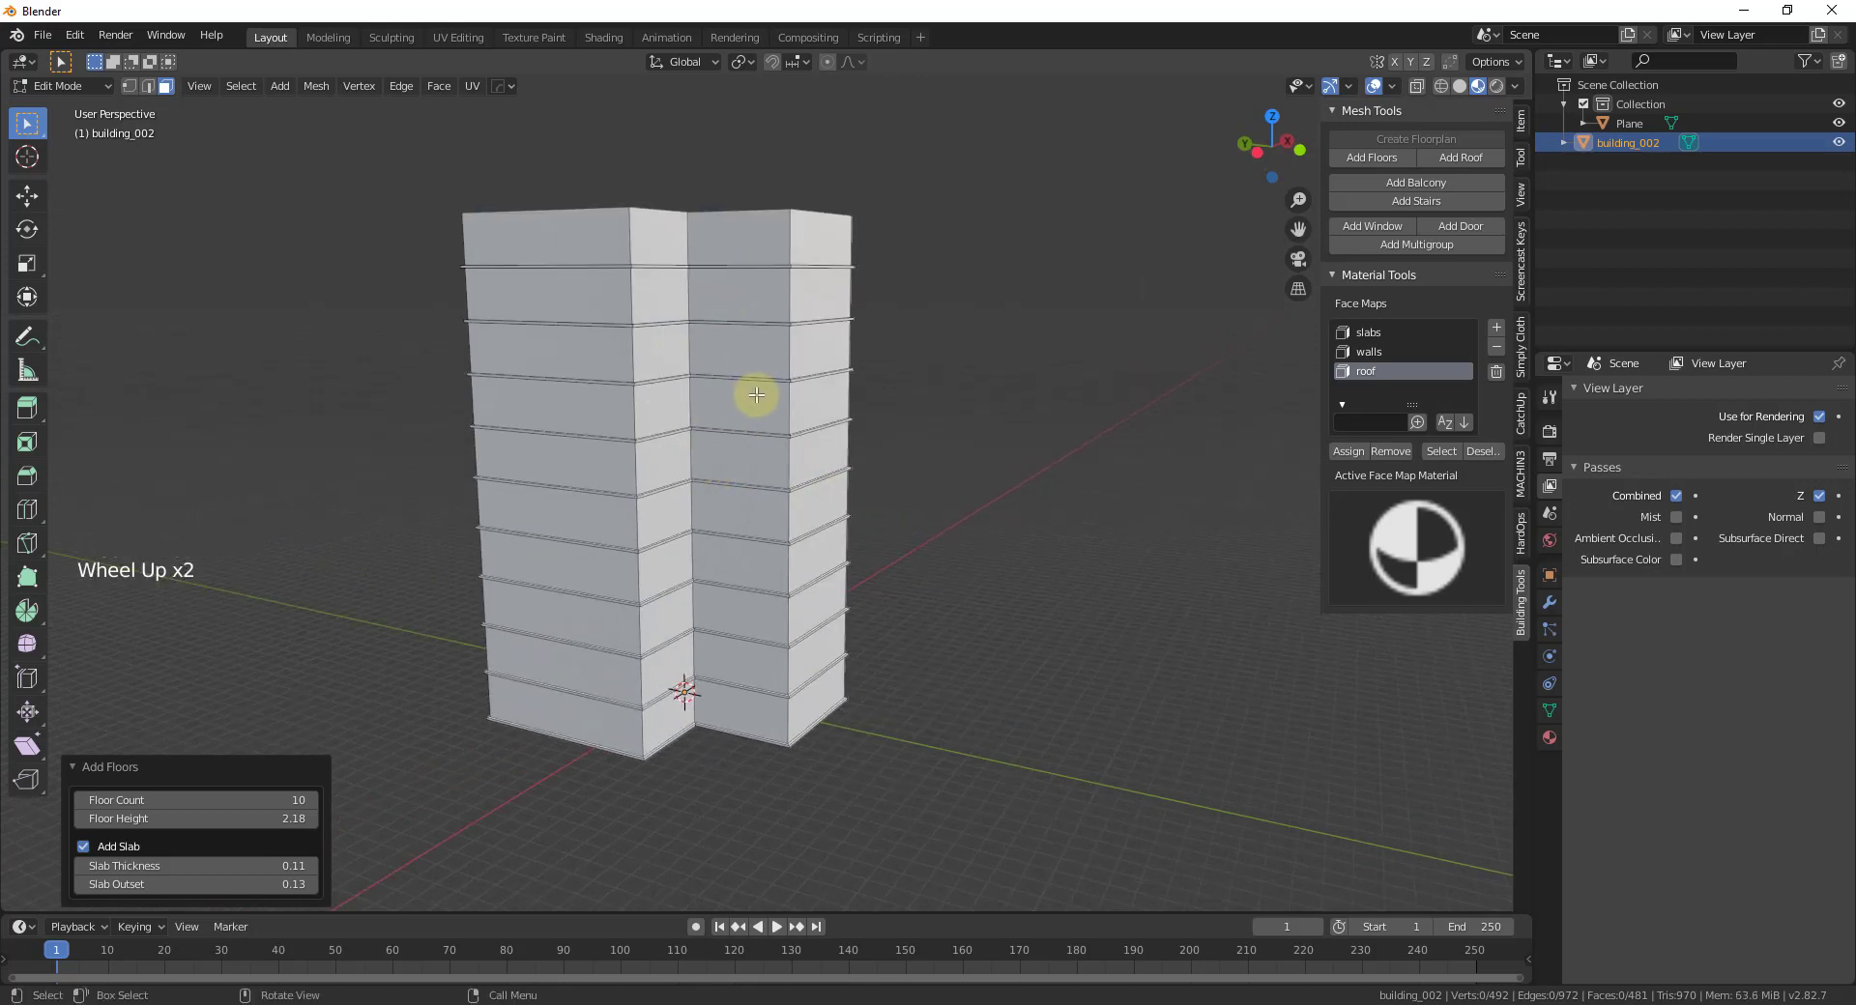
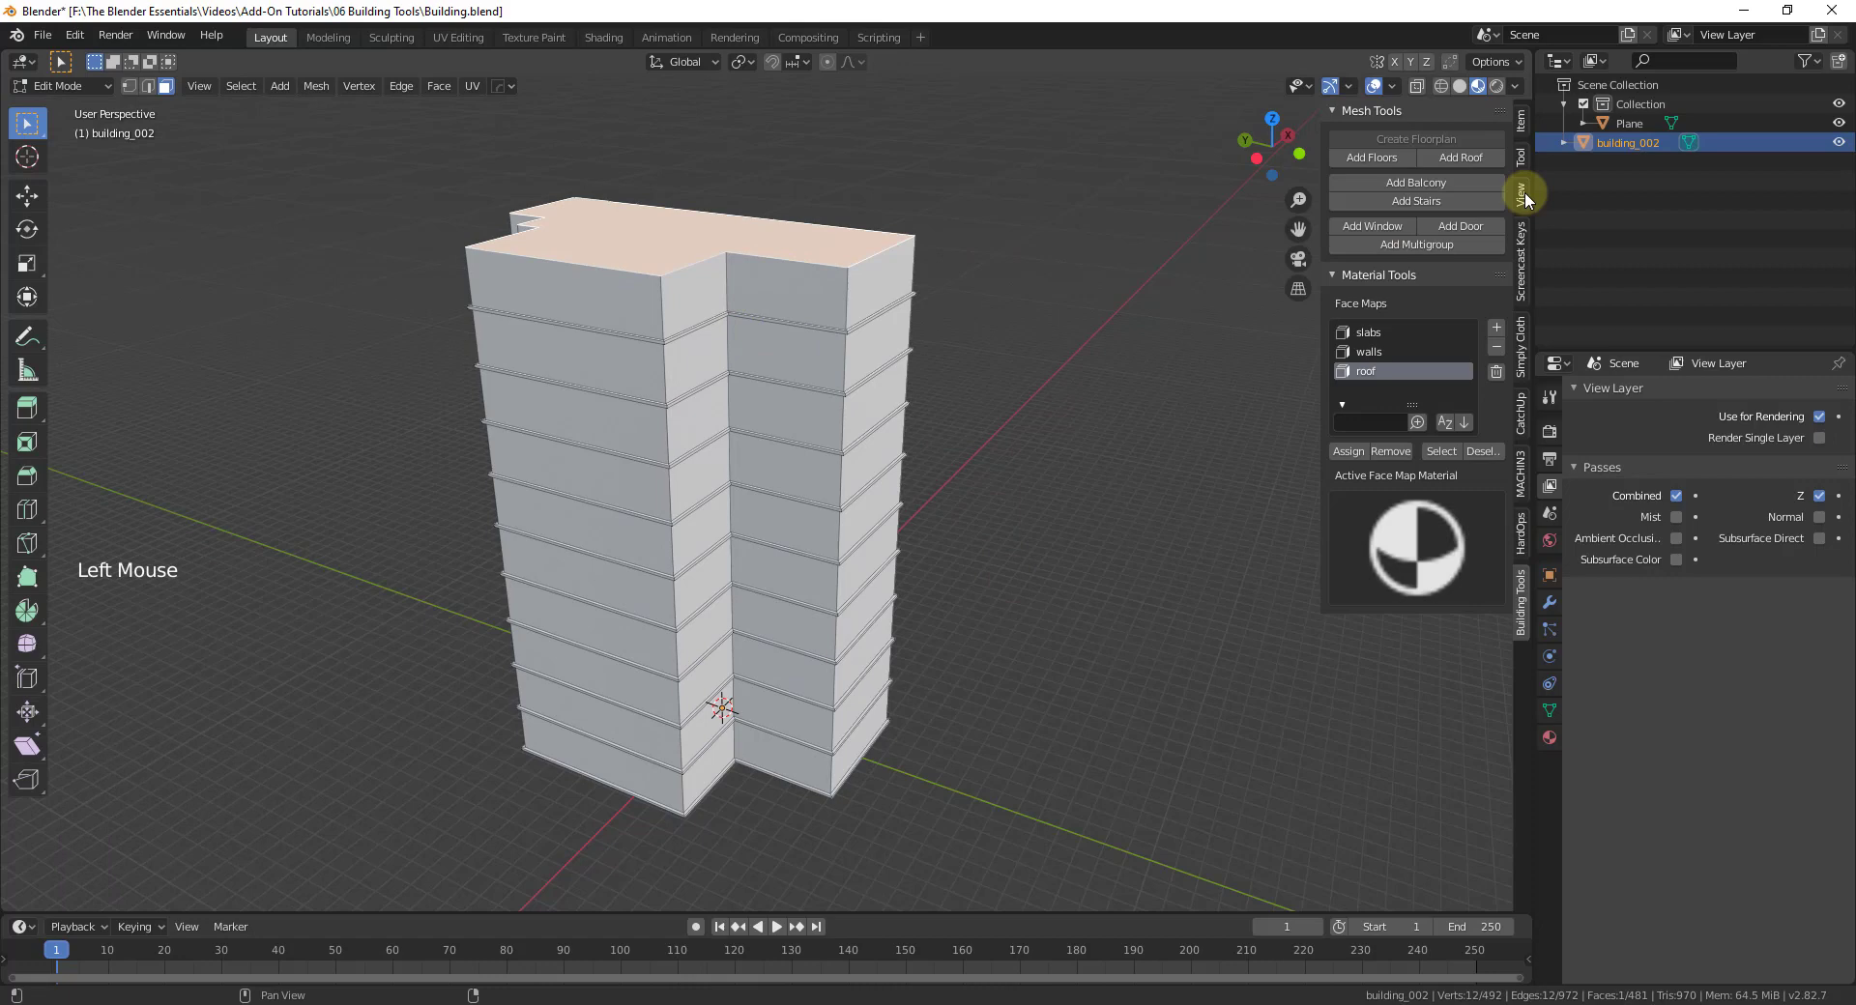
Add a roof on the tower's top face and inspect it from several angles.
{"action": "left_click", "coordinate": [1481, 155]}
{"action": "scroll", "scroll_direction": "up", "scroll_amount": 3}
{"action": "middle_click", "coordinate": [584, 202]}
{"action": "scroll", "scroll_direction": "down", "scroll_amount": 3}
{"action": "scroll", "scroll_direction": "up", "scroll_amount": 3}
{"action": "middle_click", "coordinate": [743, 304]}
{"action": "scroll", "scroll_direction": "down", "scroll_amount": 3}
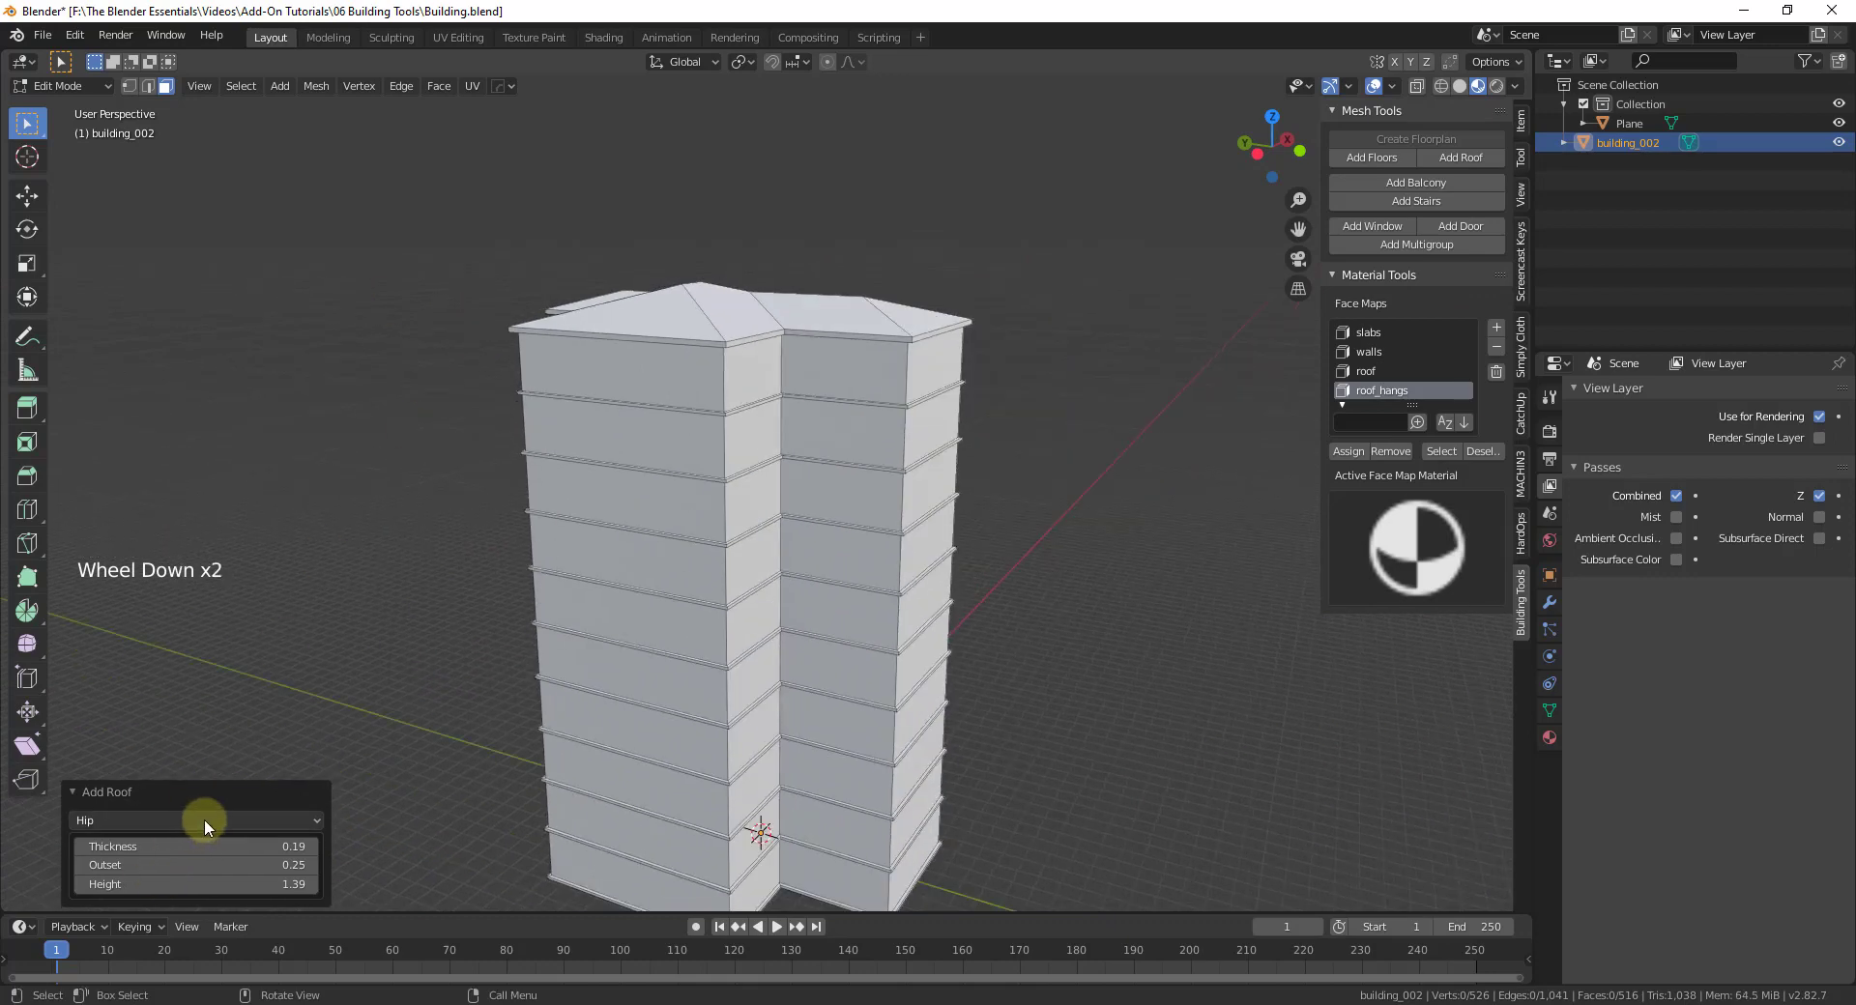
Try flat and other roof types, settle on a hipped roof, and save Building.blend.
{"action": "left_click", "coordinate": [210, 827]}
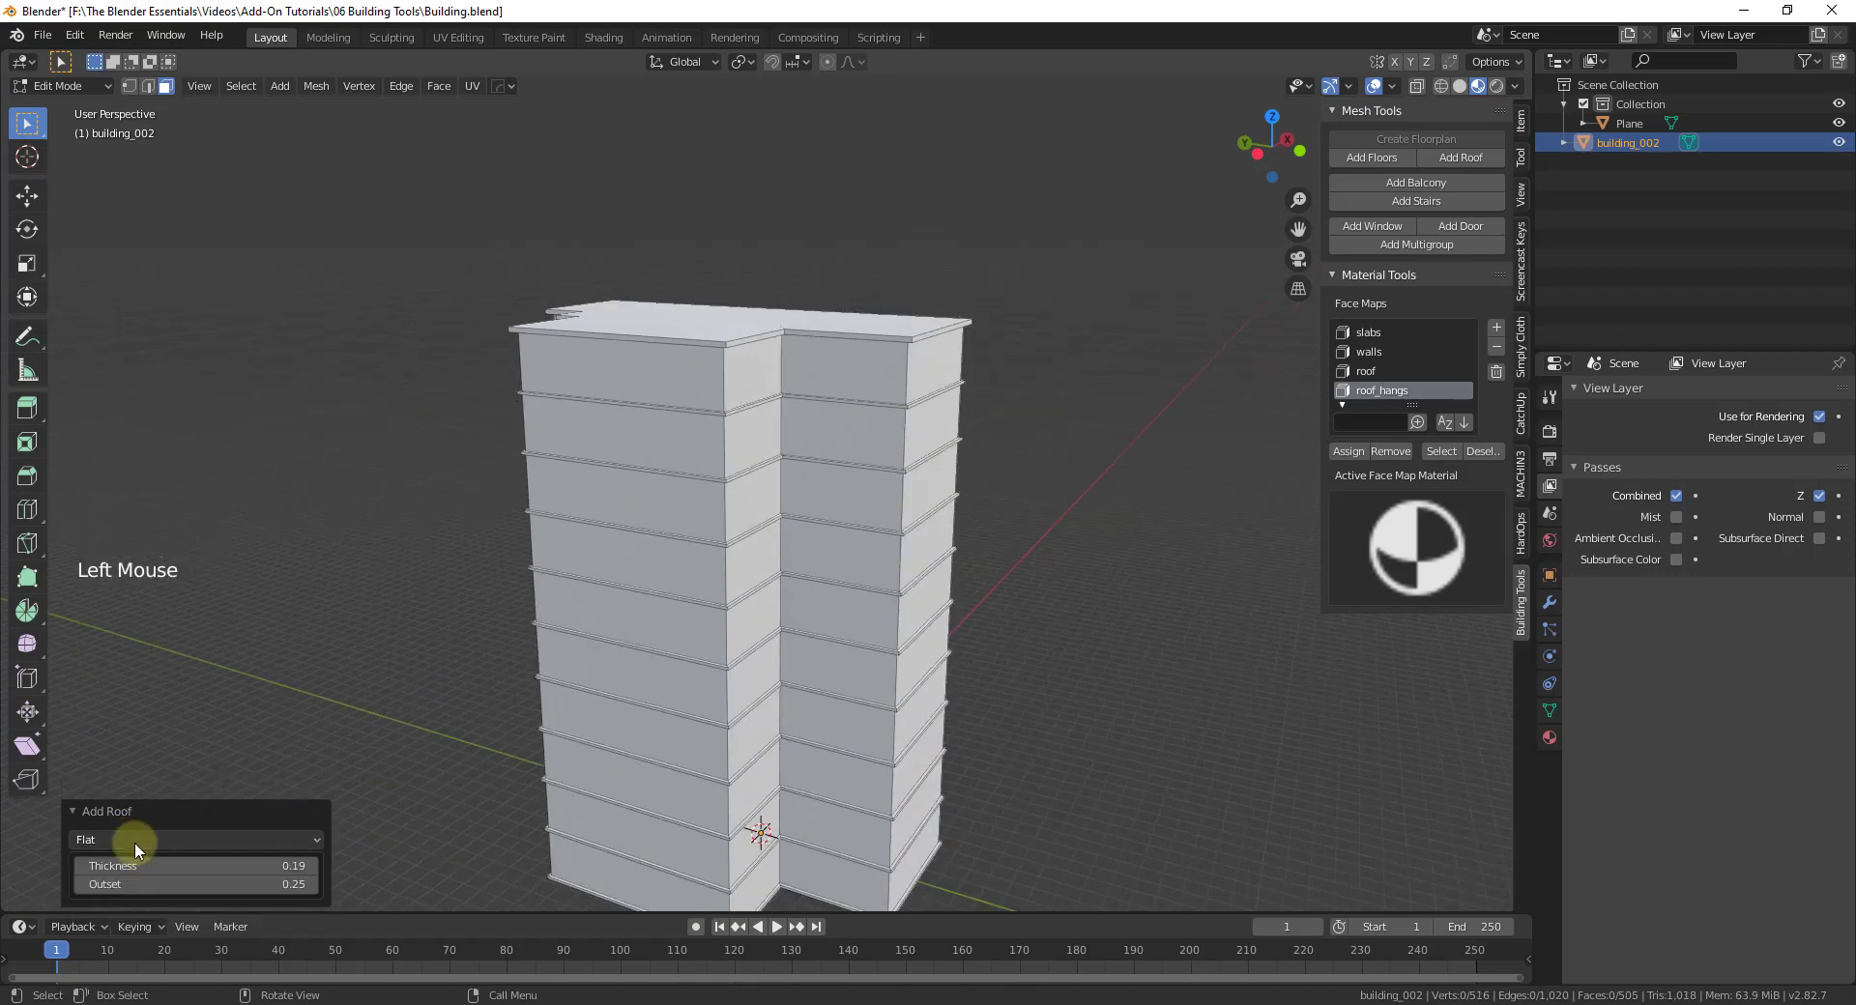
{"action": "left_click", "coordinate": [139, 846]}
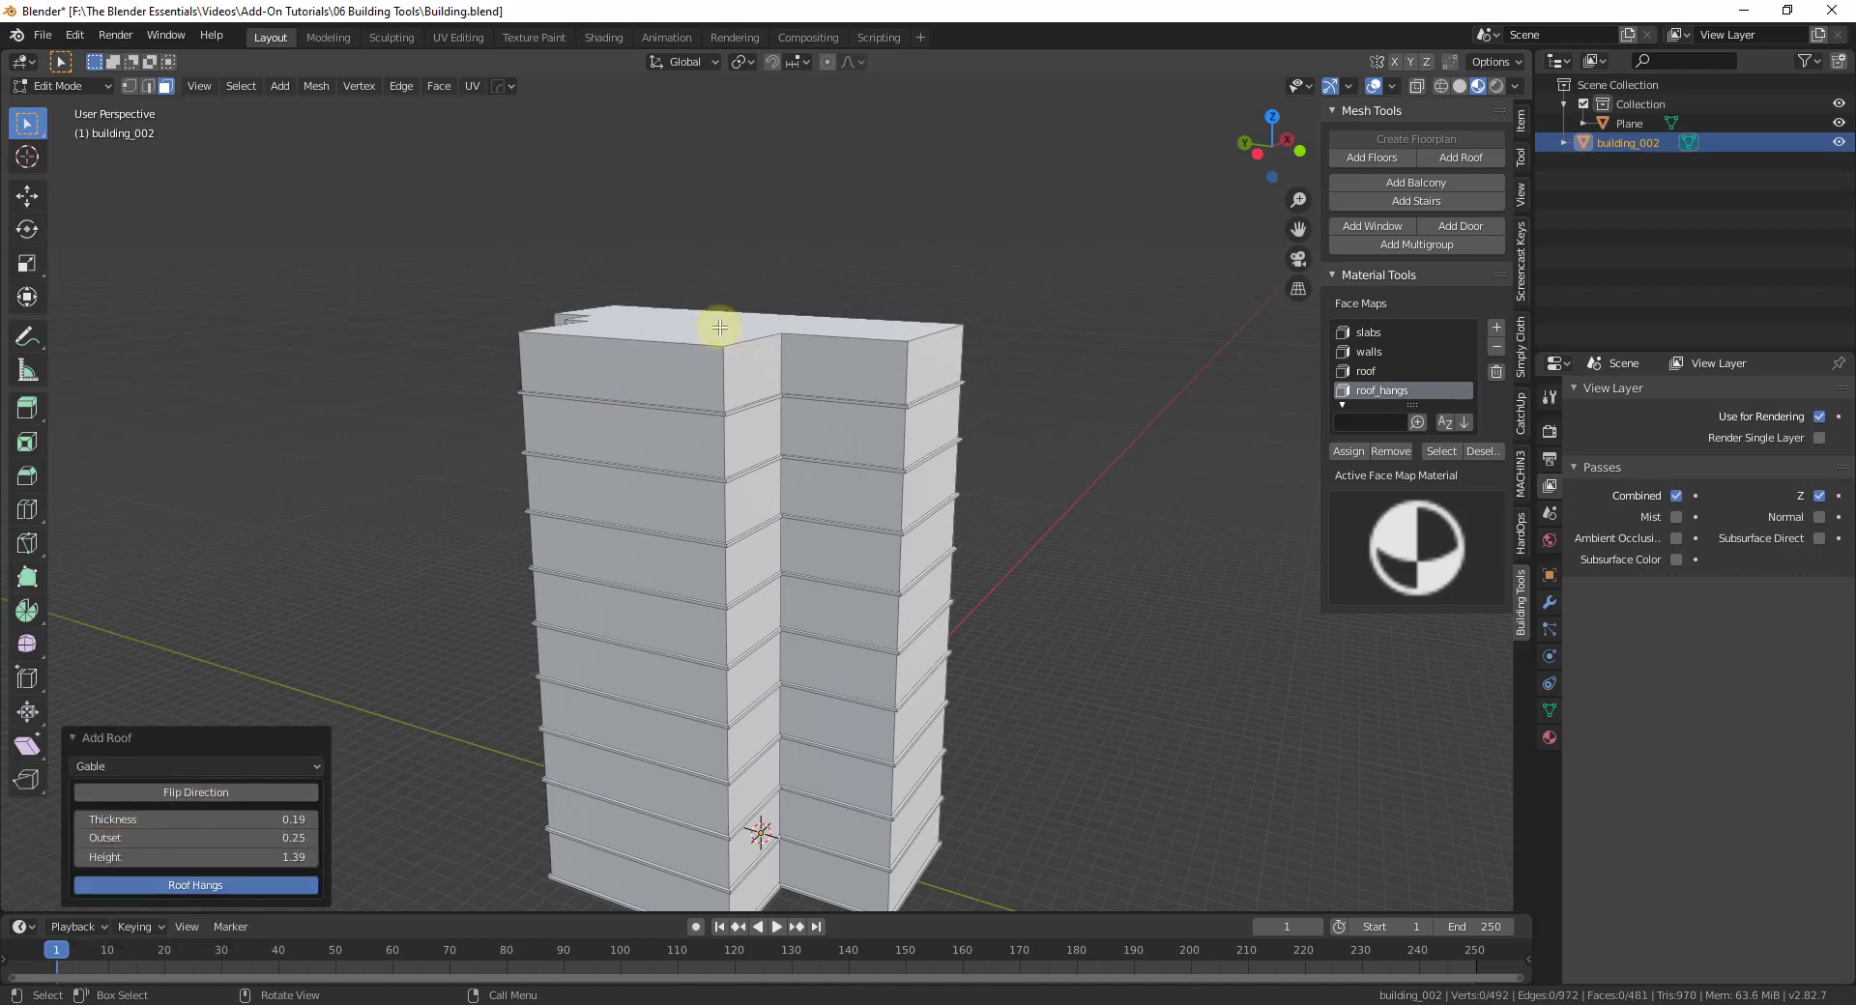
{"action": "middle_click", "coordinate": [726, 369]}
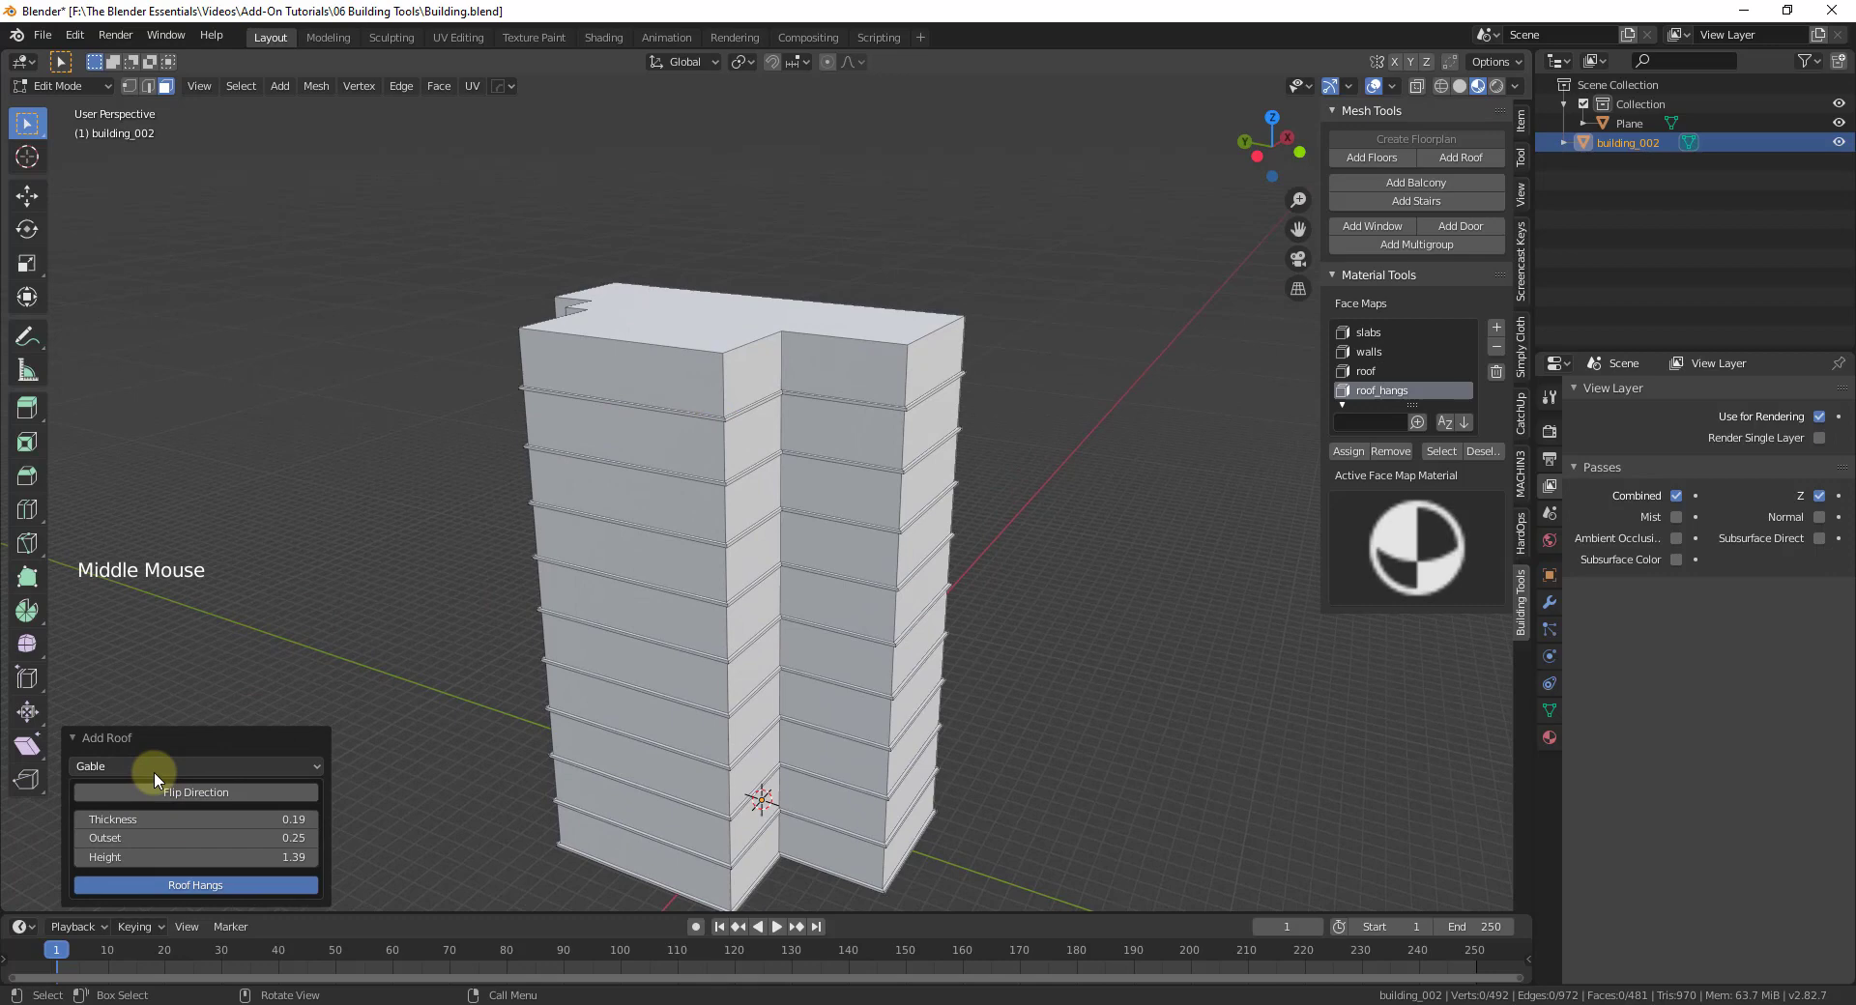
{"action": "left_click", "coordinate": [144, 774]}
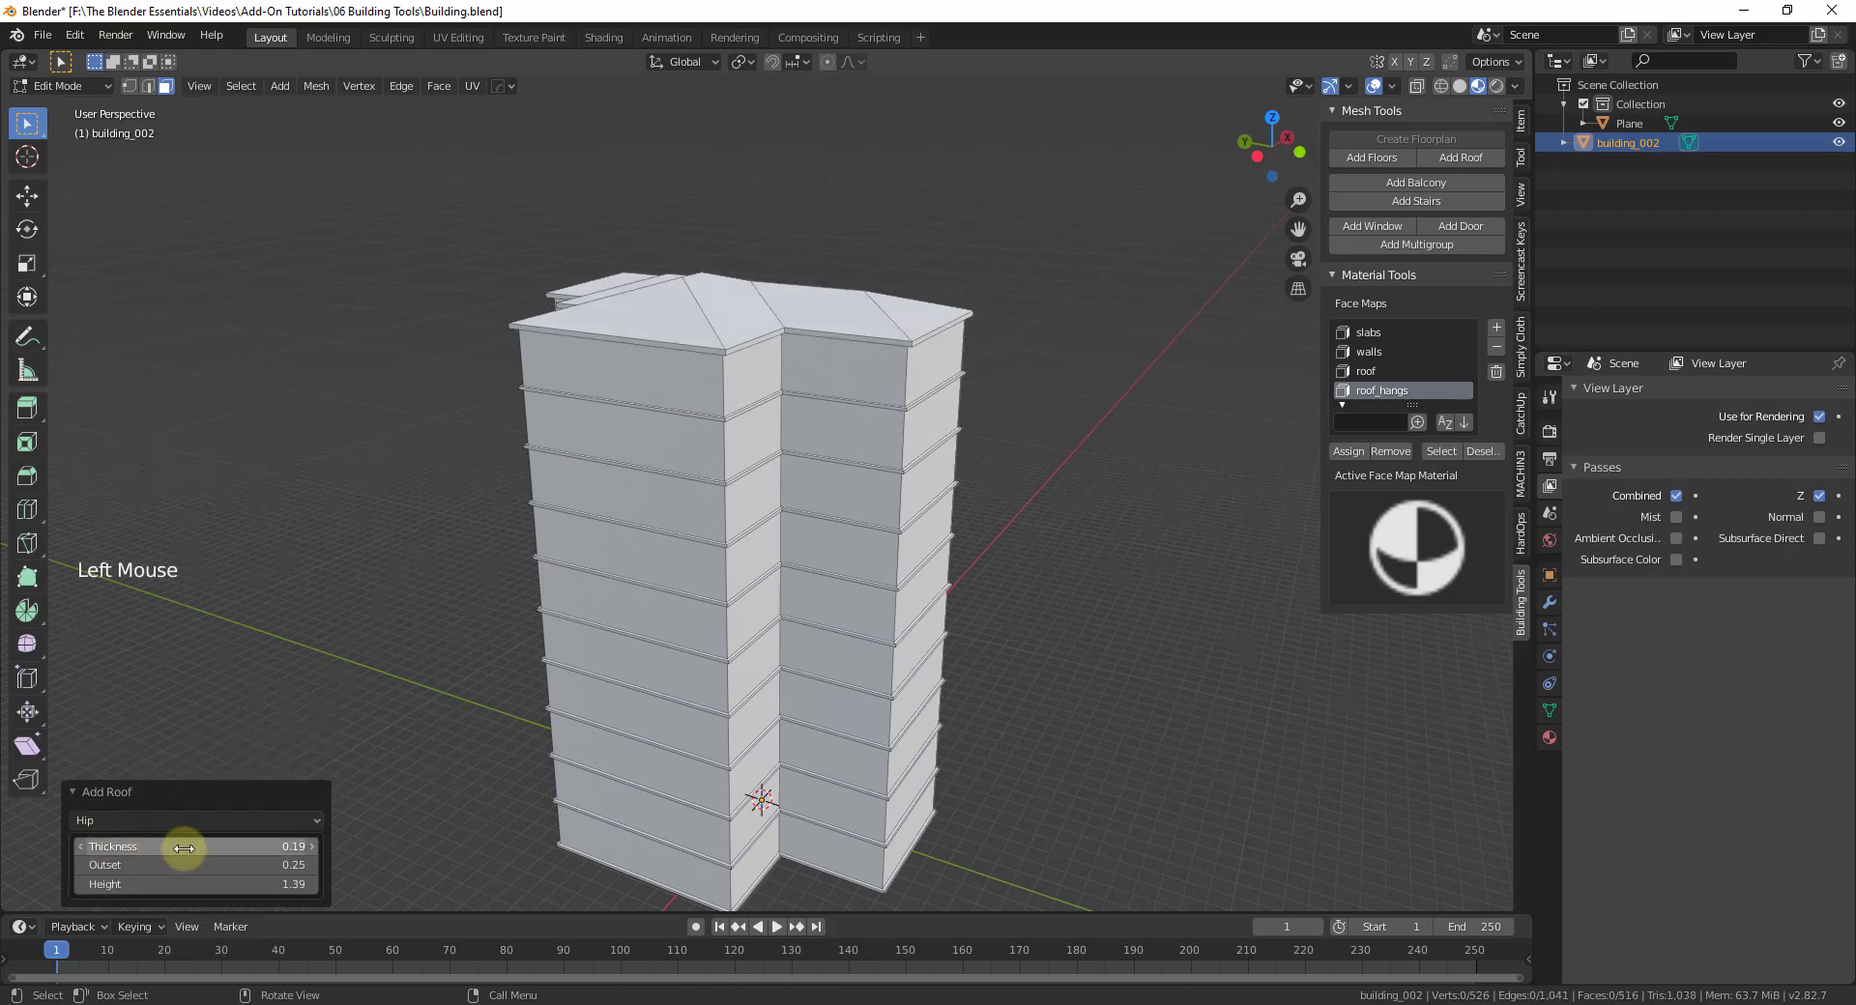
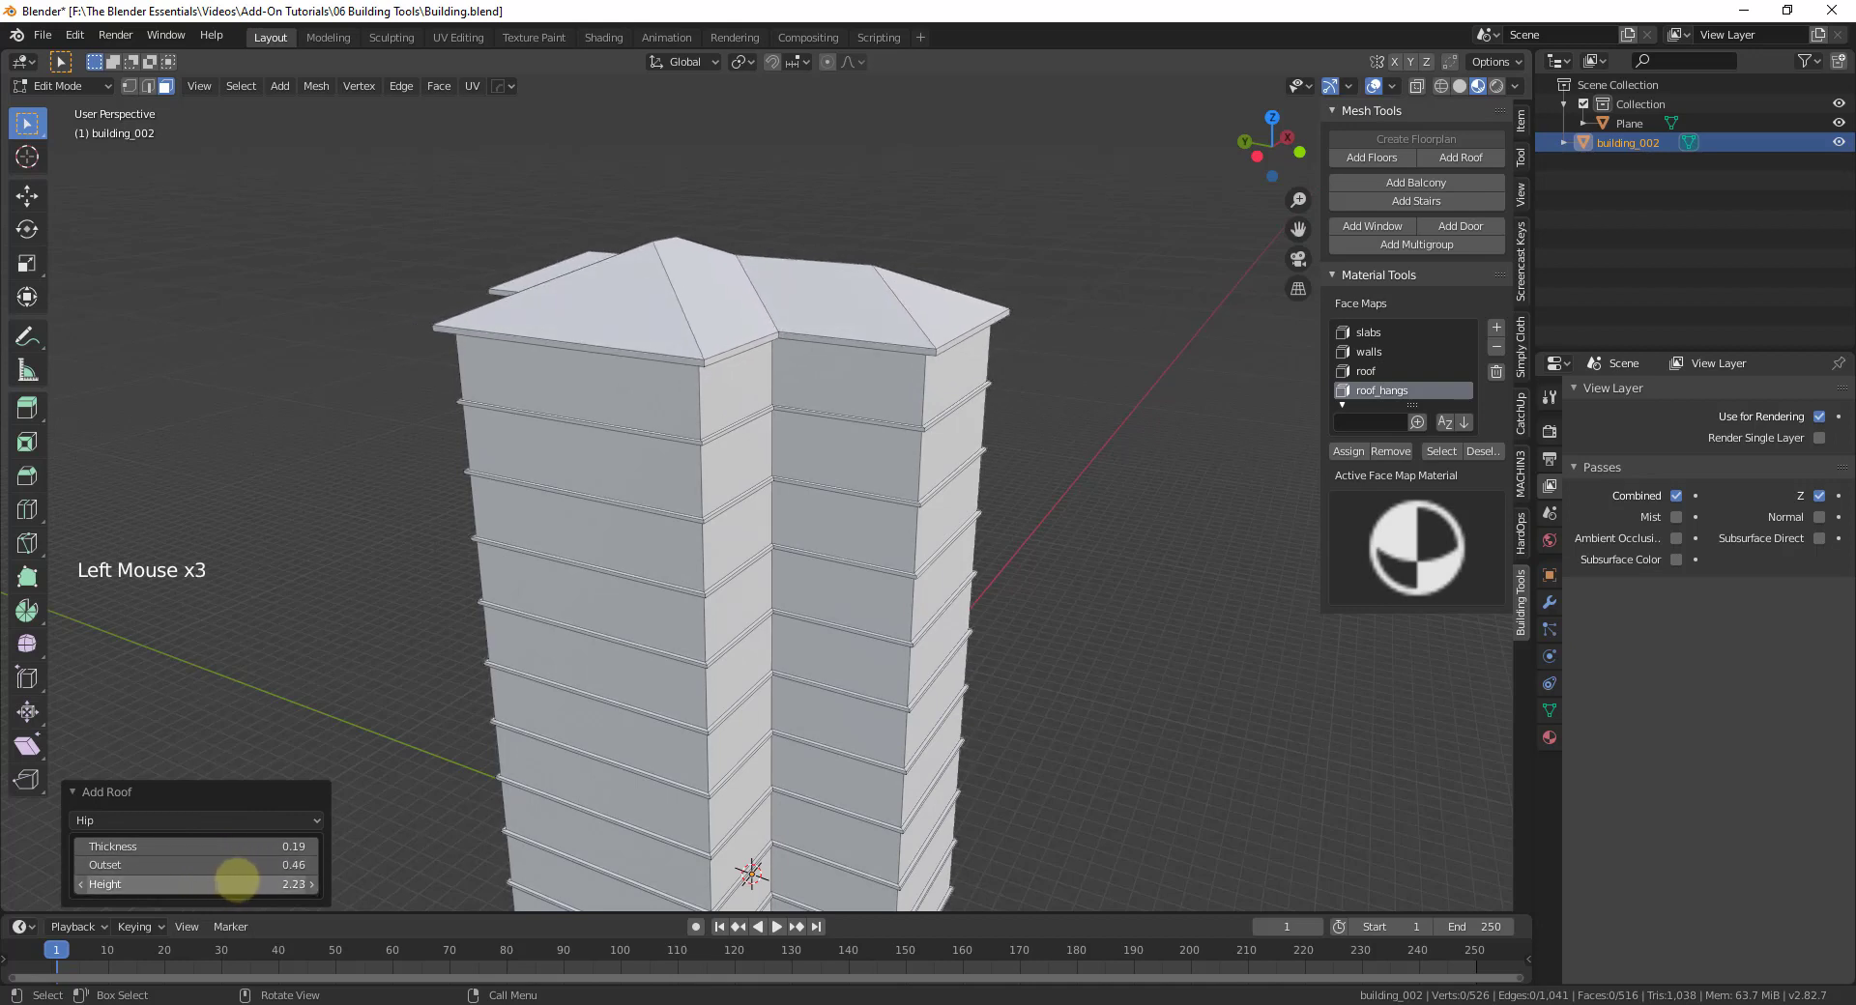
{"action": "scroll", "scroll_direction": "down", "scroll_amount": 3}
{"action": "middle_click", "coordinate": [717, 504]}
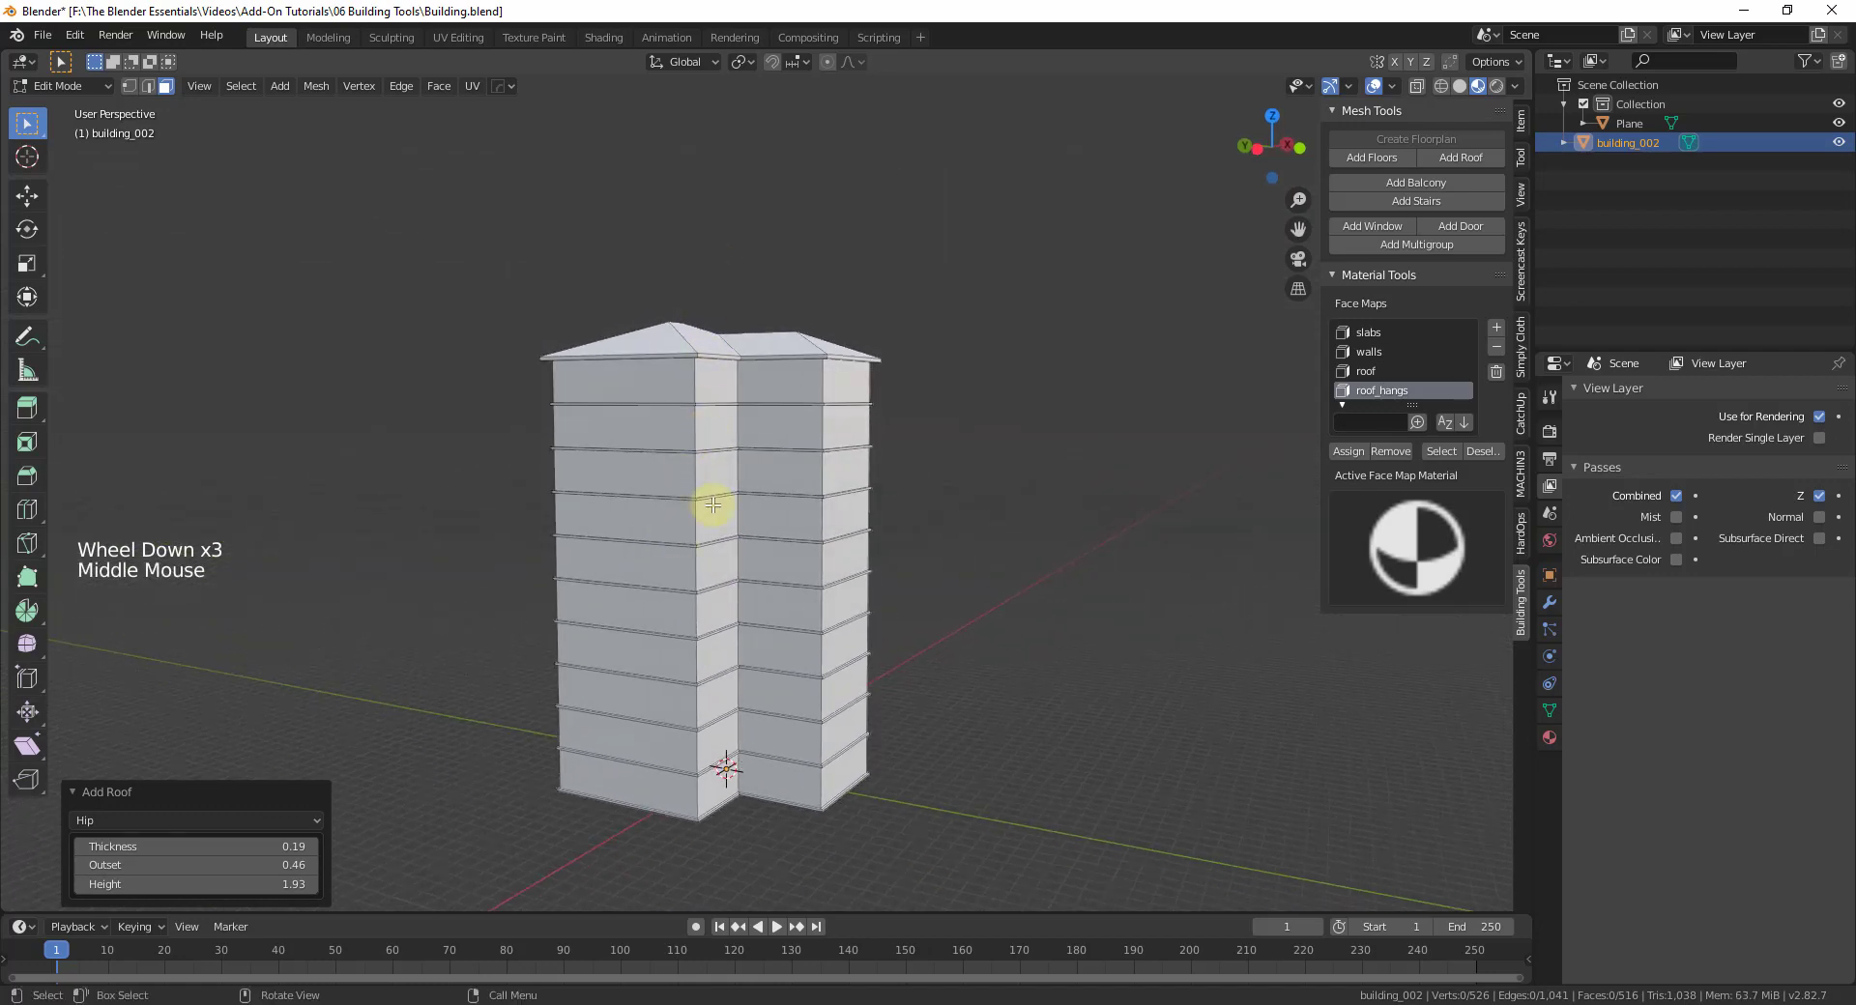
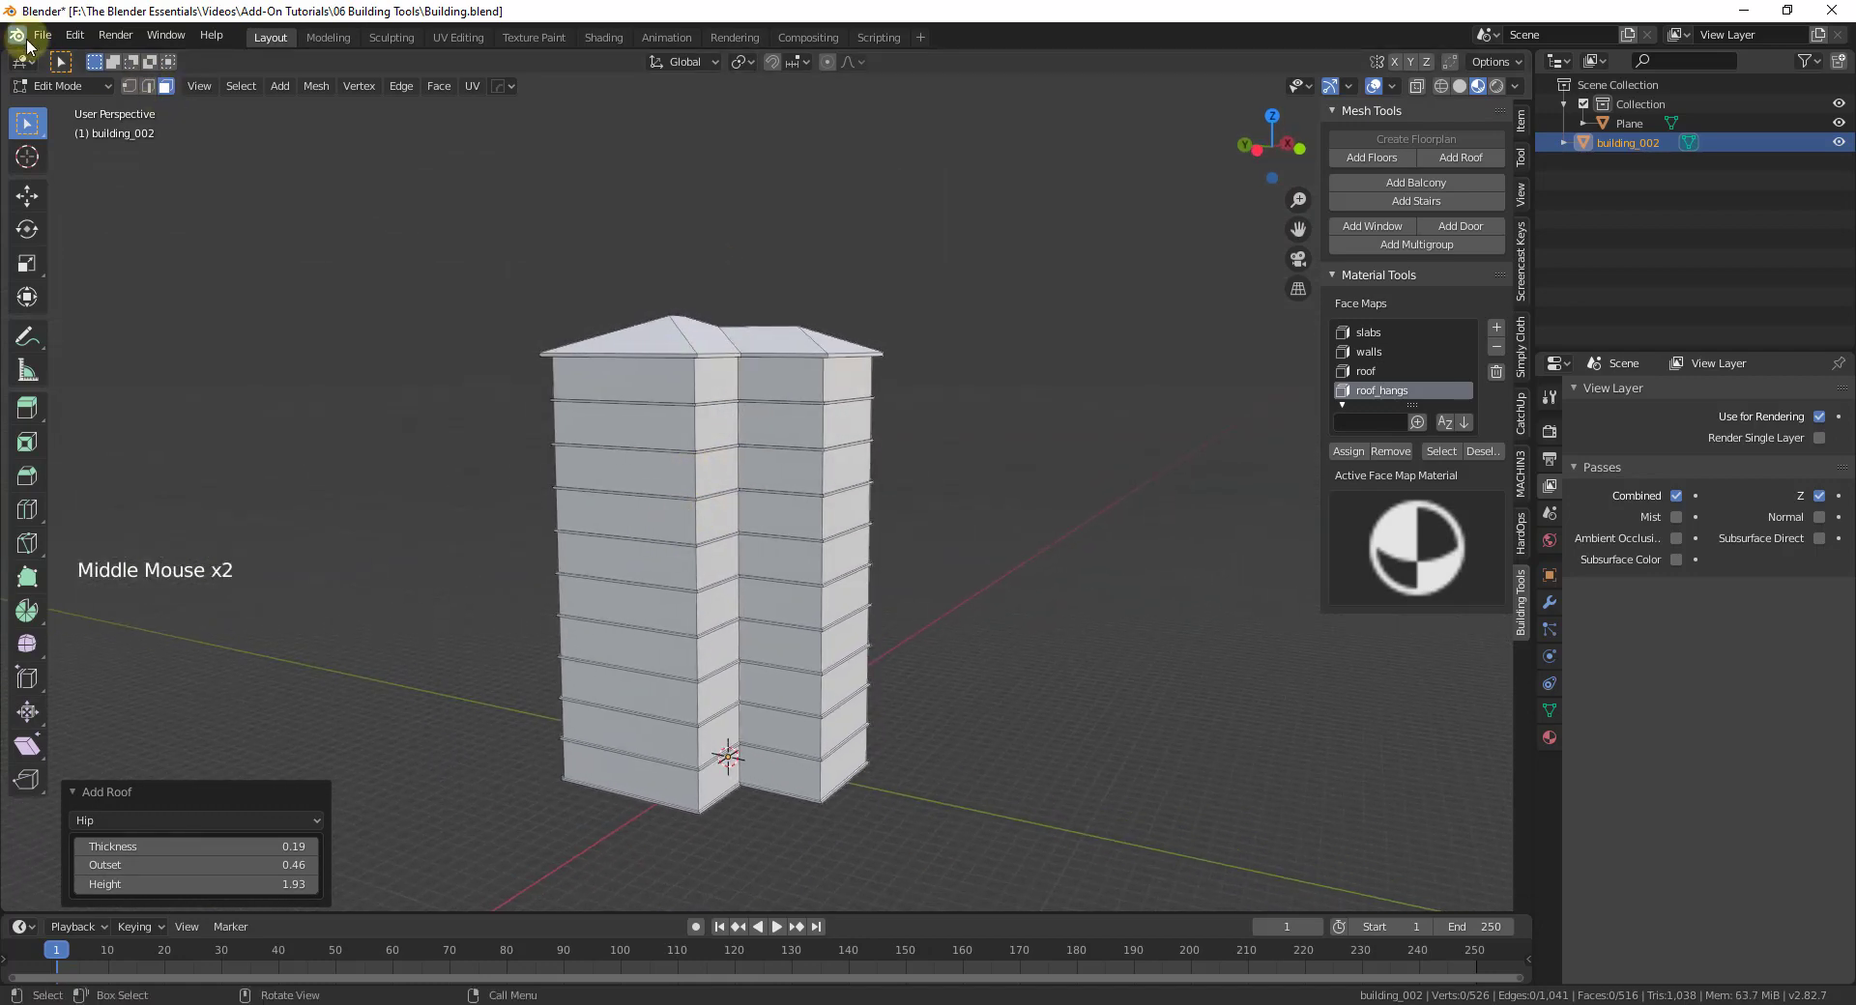
{"action": "left_click", "coordinate": [37, 39]}
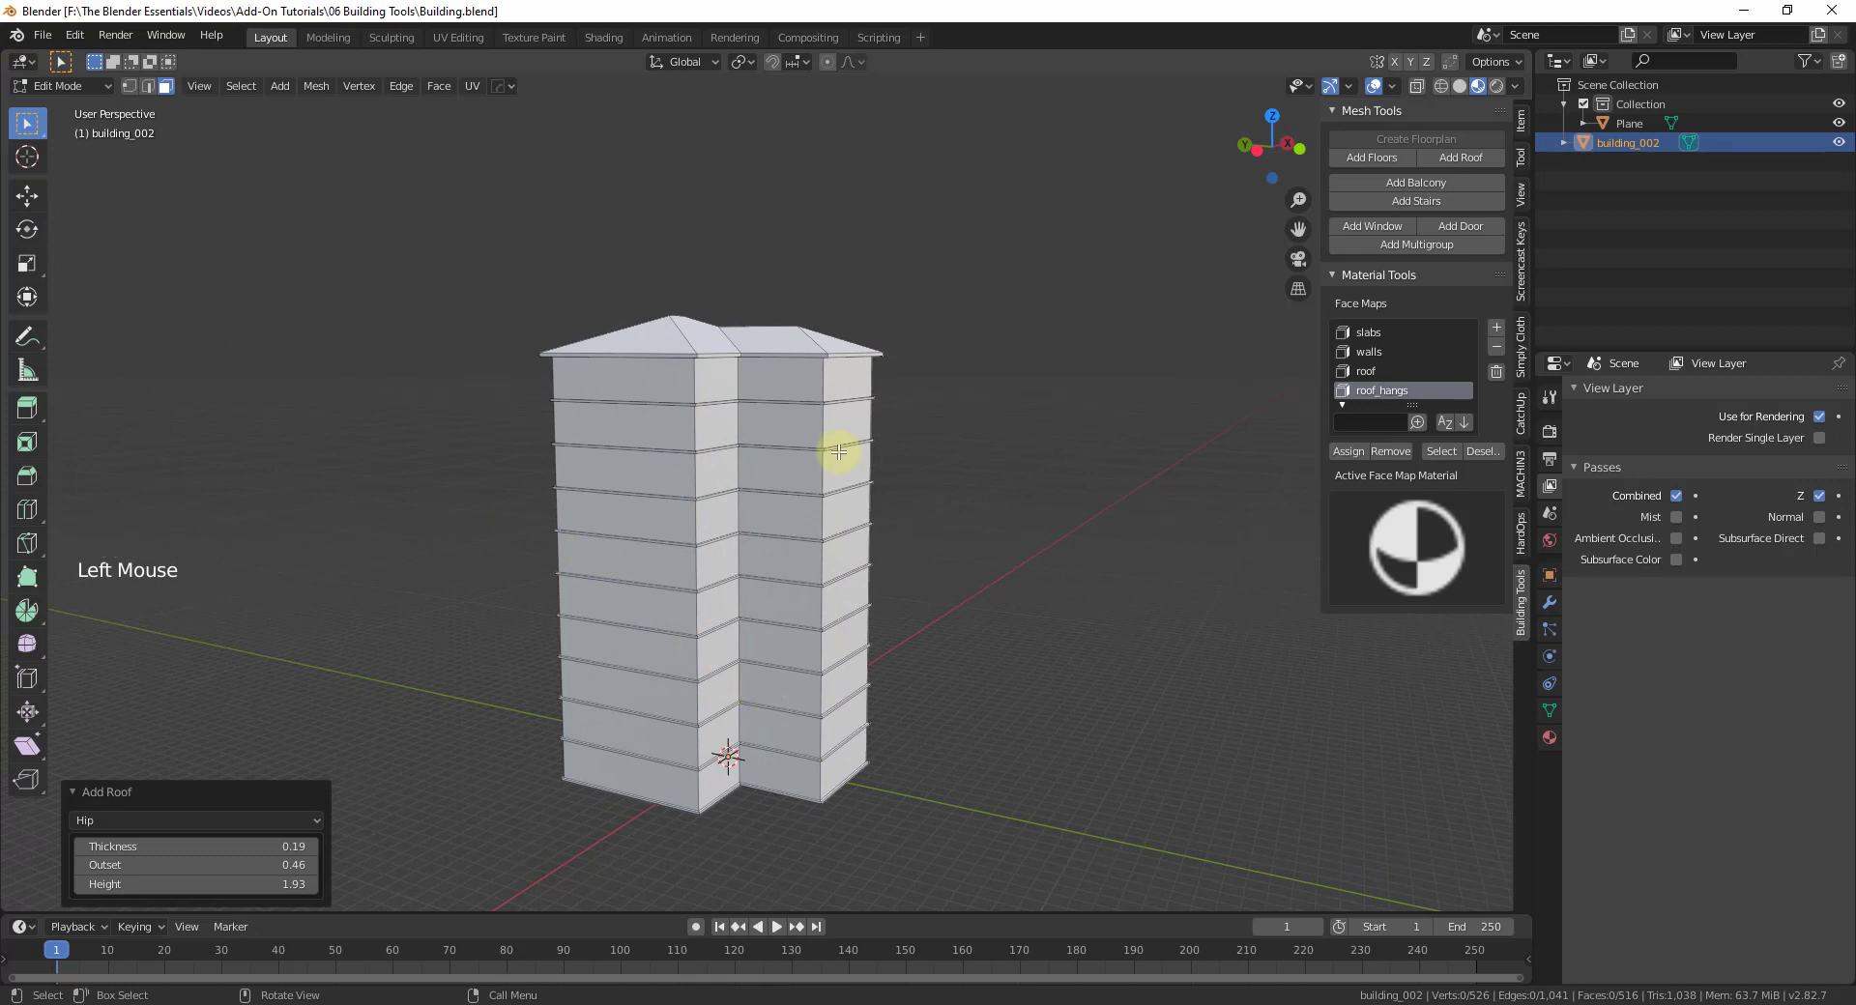
{"action": "middle_click", "coordinate": [820, 480]}
{"action": "scroll", "scroll_direction": "down", "scroll_amount": 3}
{"action": "scroll", "scroll_direction": "up", "scroll_amount": 3}
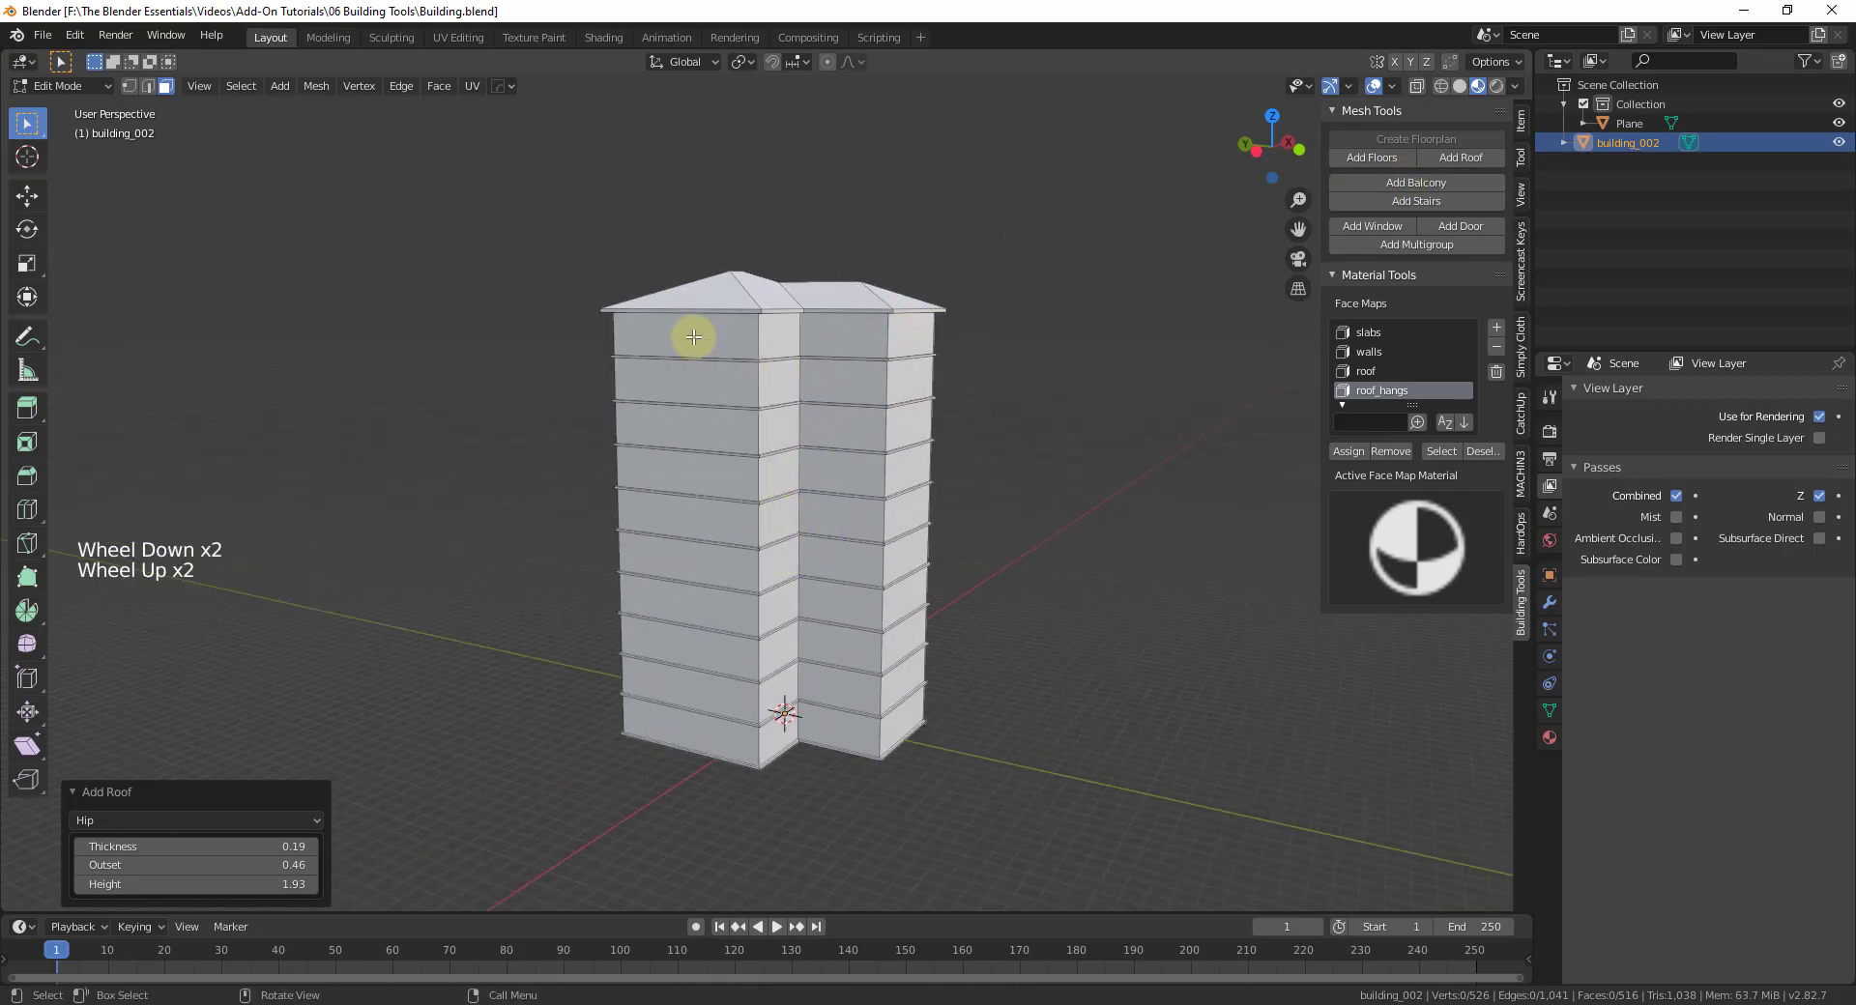
{"action": "left_click", "coordinate": [697, 333]}
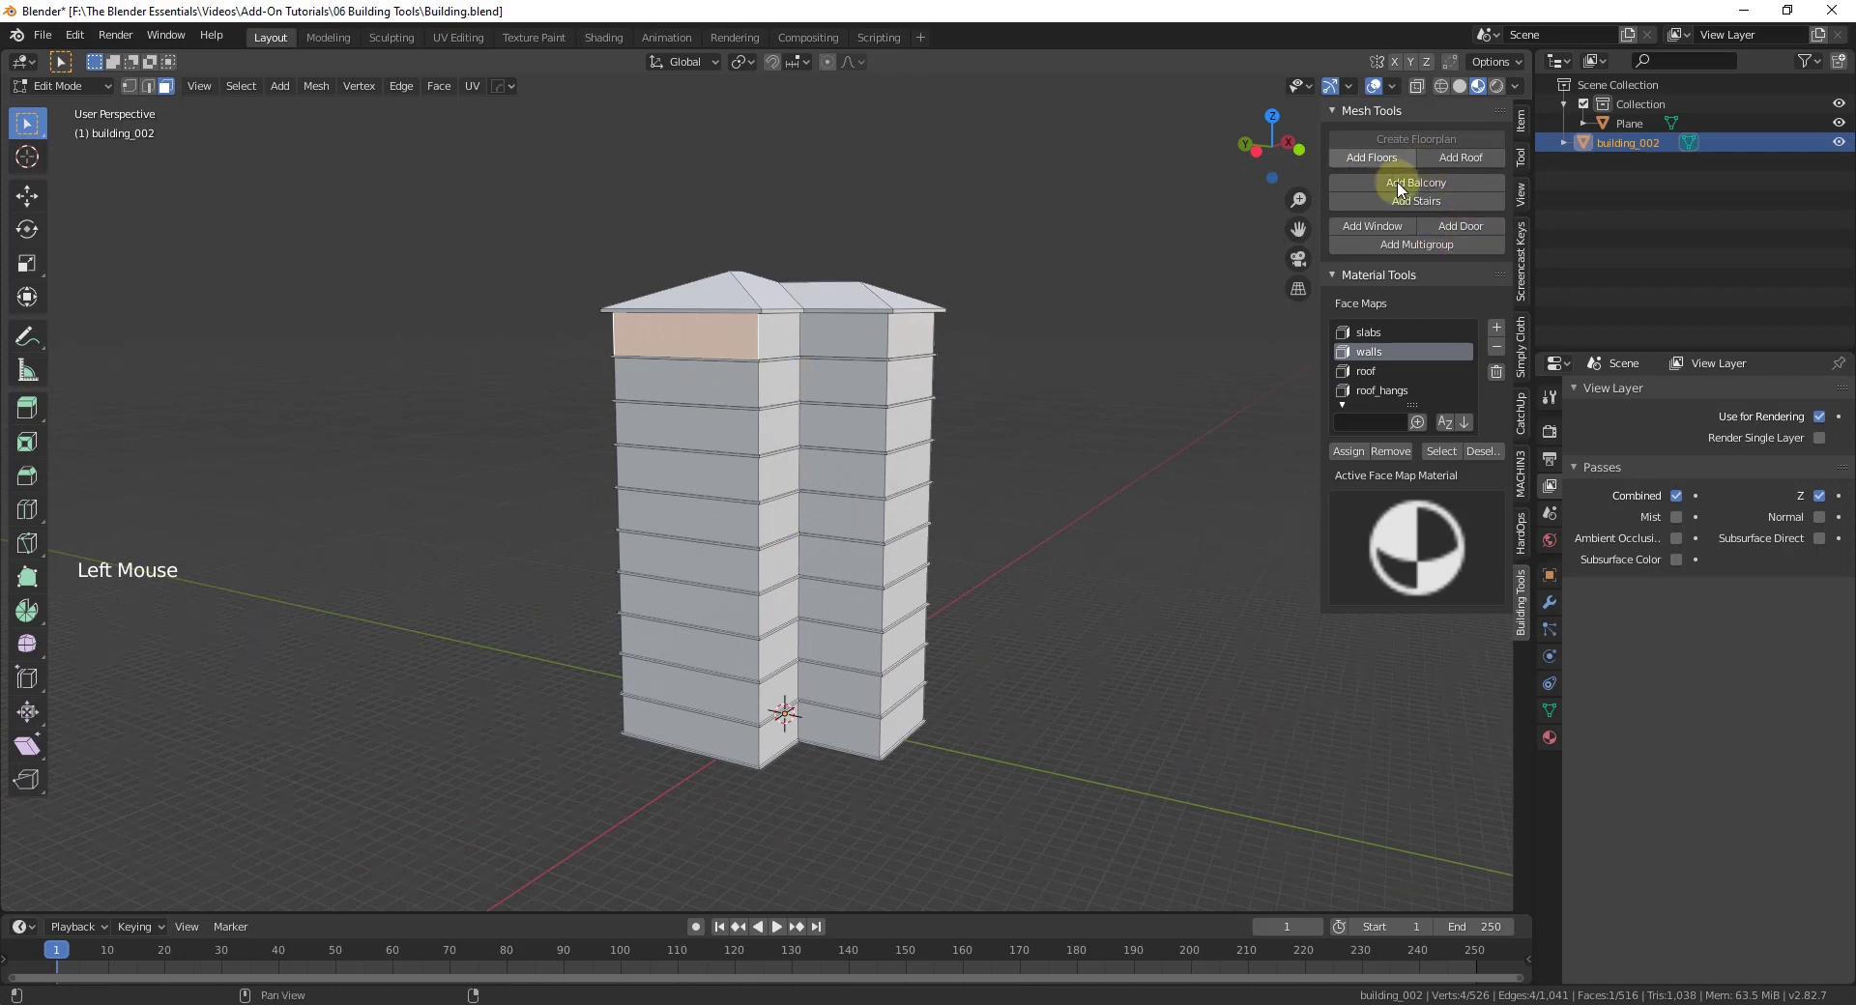
{"action": "left_click", "coordinate": [1403, 188]}
{"action": "middle_click", "coordinate": [710, 436]}
{"action": "key", "text": "ctrl+z"}
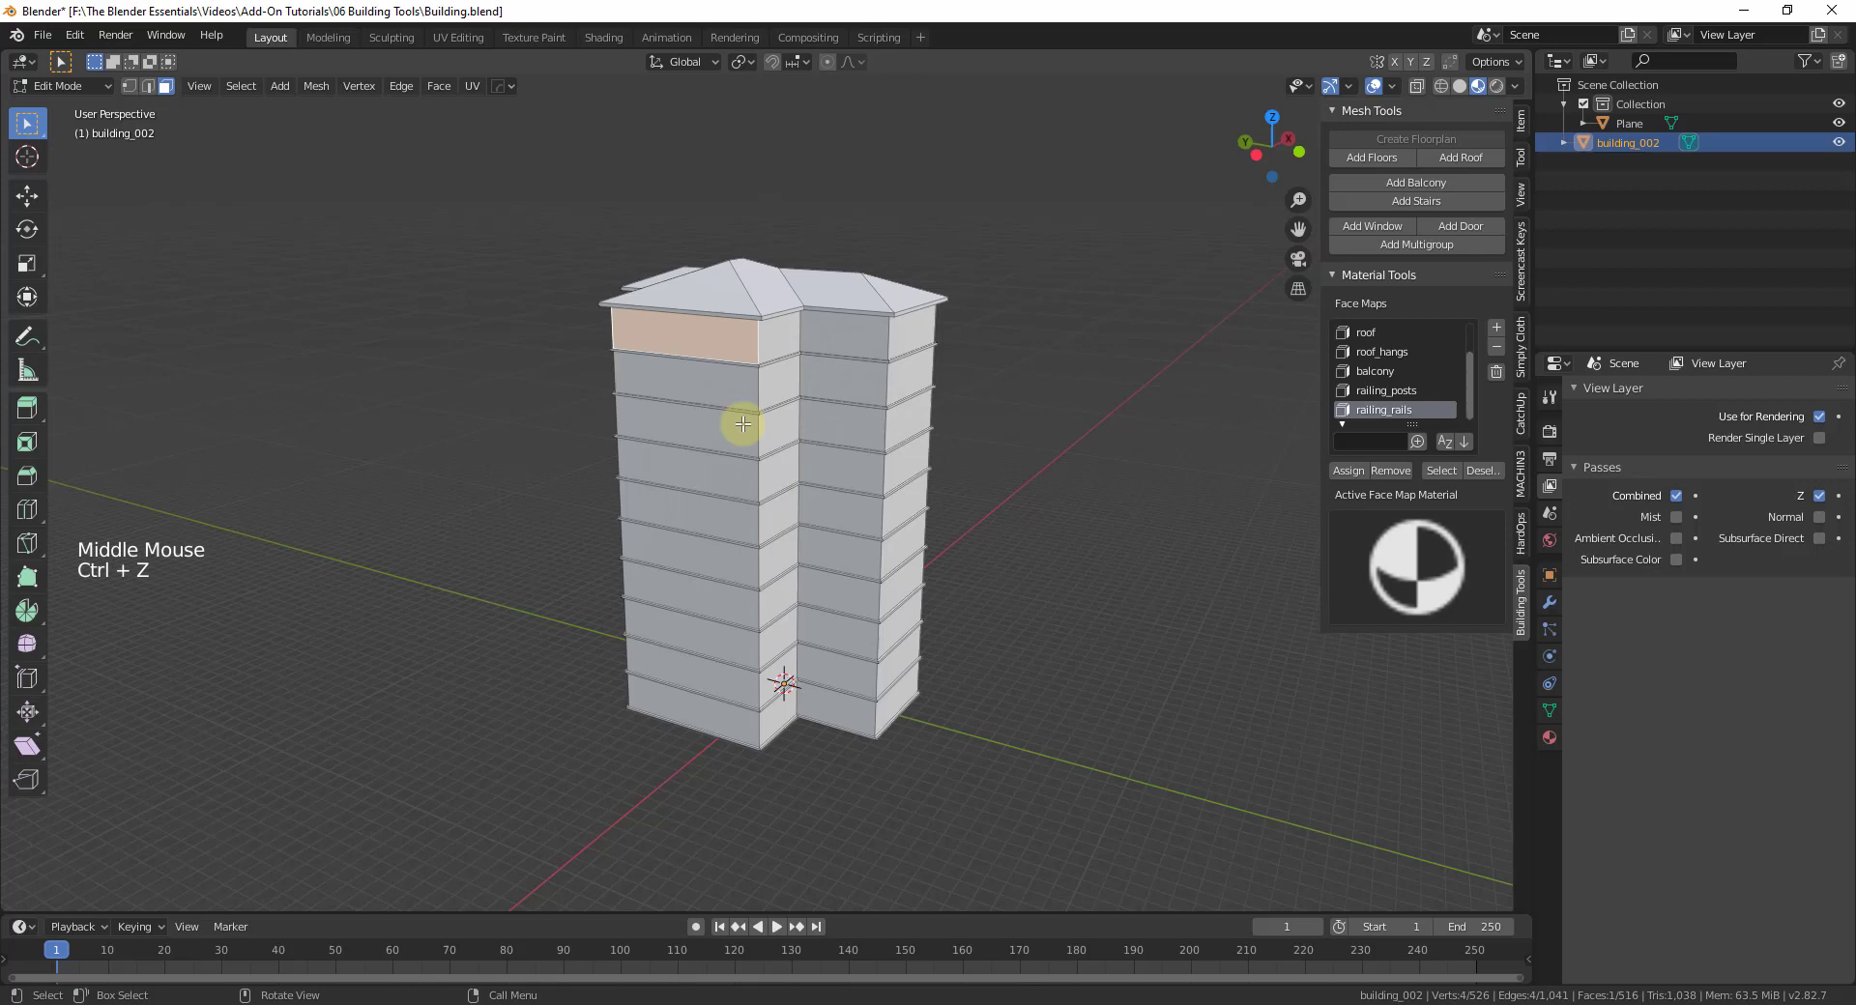
{"action": "left_click", "coordinate": [710, 429]}
{"action": "left_click", "coordinate": [698, 471]}
{"action": "left_click", "coordinate": [694, 511]}
{"action": "left_click", "coordinate": [694, 547]}
{"action": "left_click", "coordinate": [691, 589]}
{"action": "left_click", "coordinate": [687, 630]}
{"action": "left_click", "coordinate": [690, 667]}
{"action": "left_click", "coordinate": [1397, 187]}
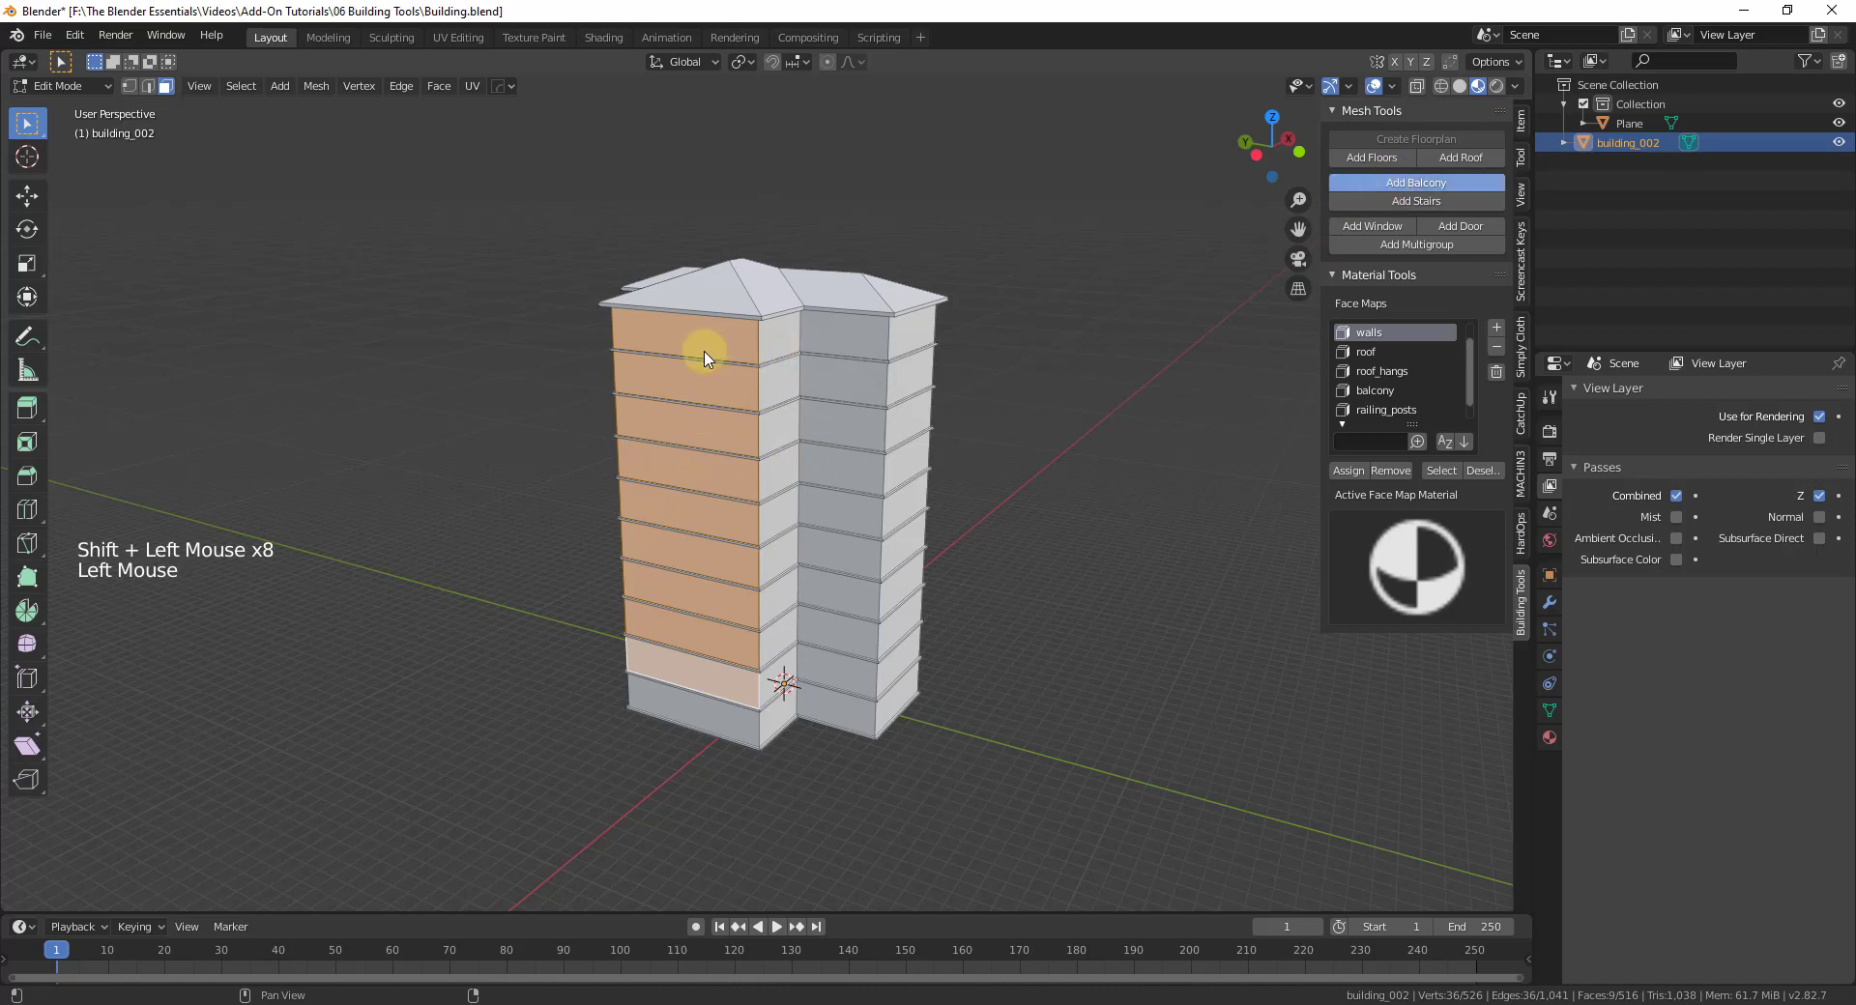
{"action": "scroll", "scroll_direction": "down", "scroll_amount": 3}
{"action": "middle_click", "coordinate": [1088, 585]}
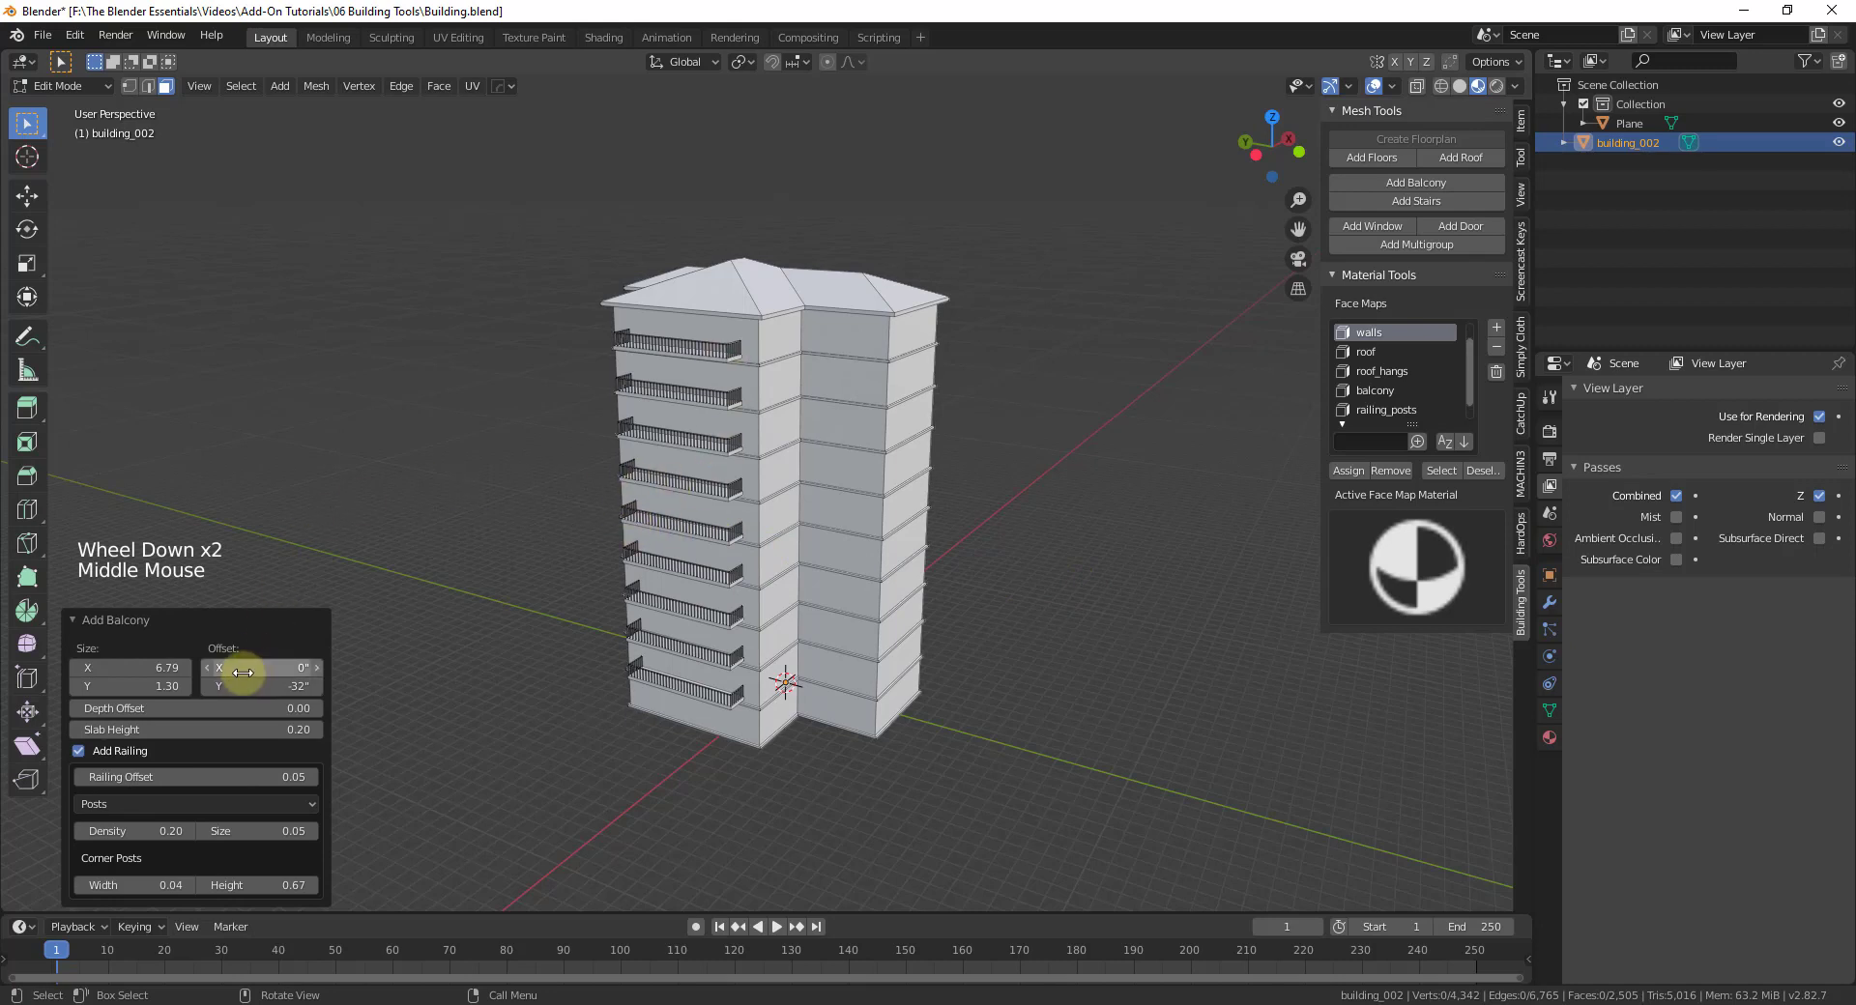
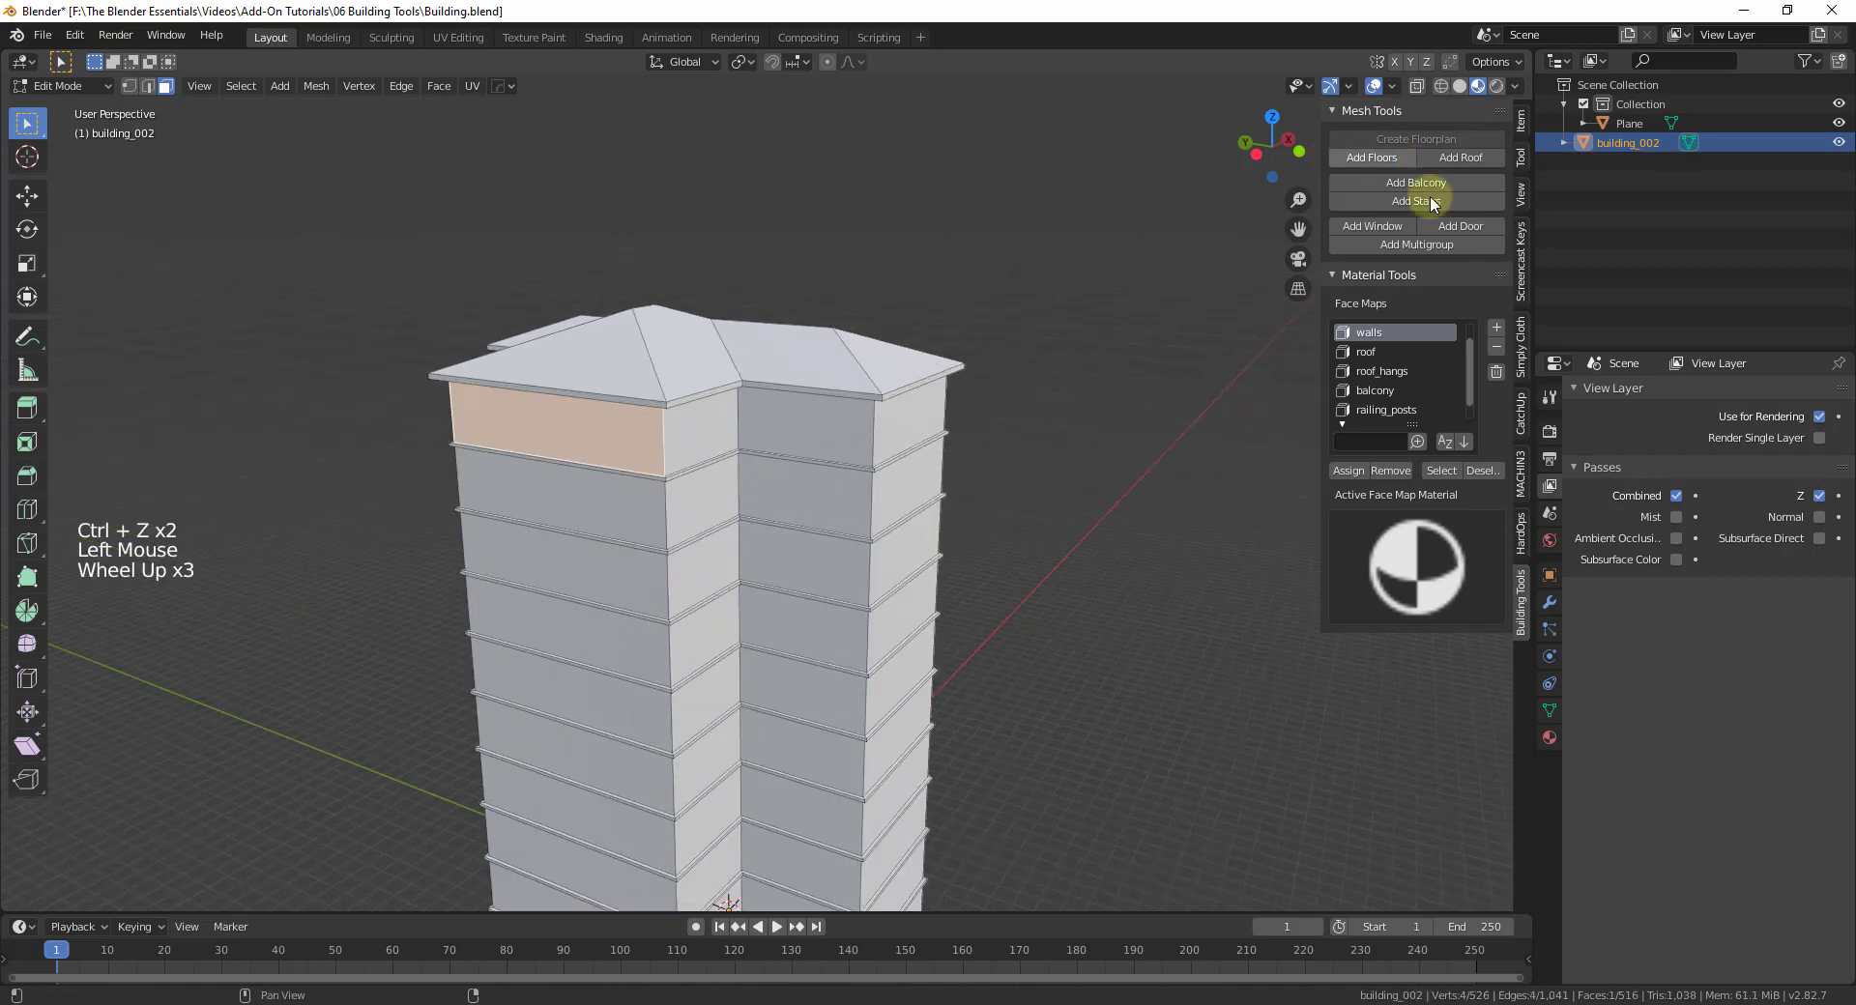
Add a balcony to the top floor face and set its railing type to a solid wall.
{"action": "left_click", "coordinate": [1444, 193]}
{"action": "scroll", "scroll_direction": "up", "scroll_amount": 3}
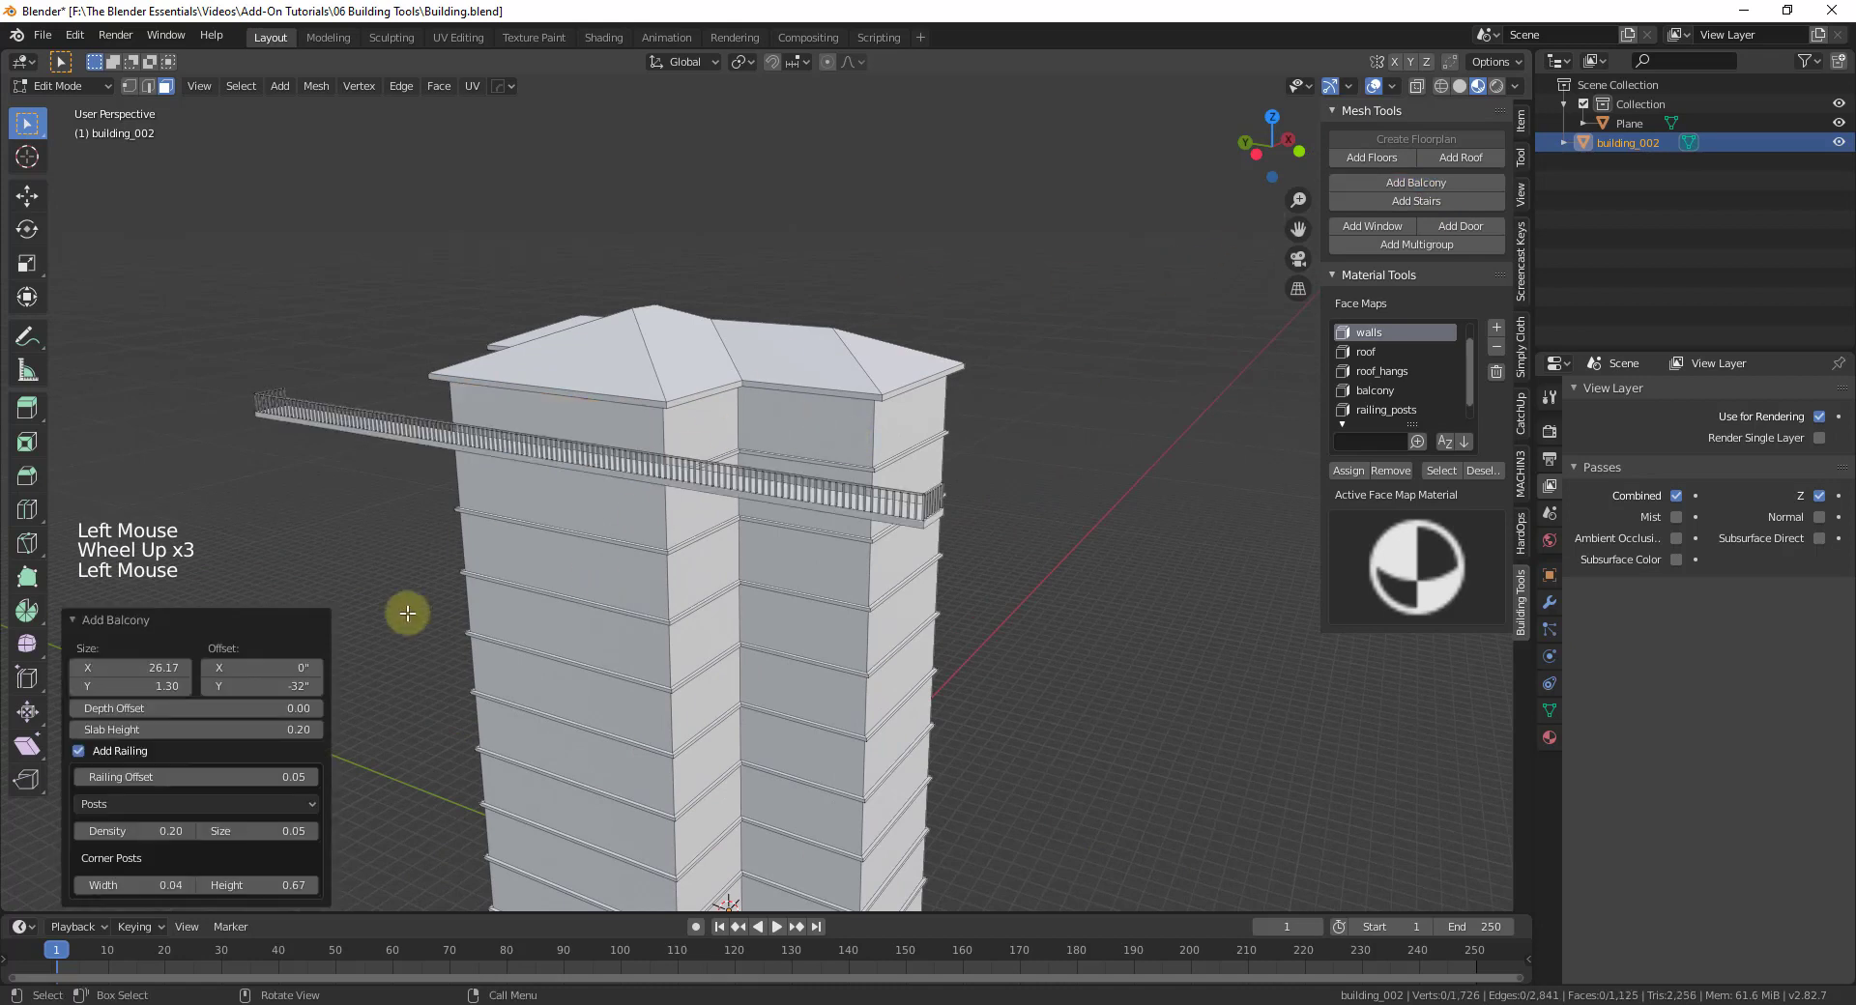
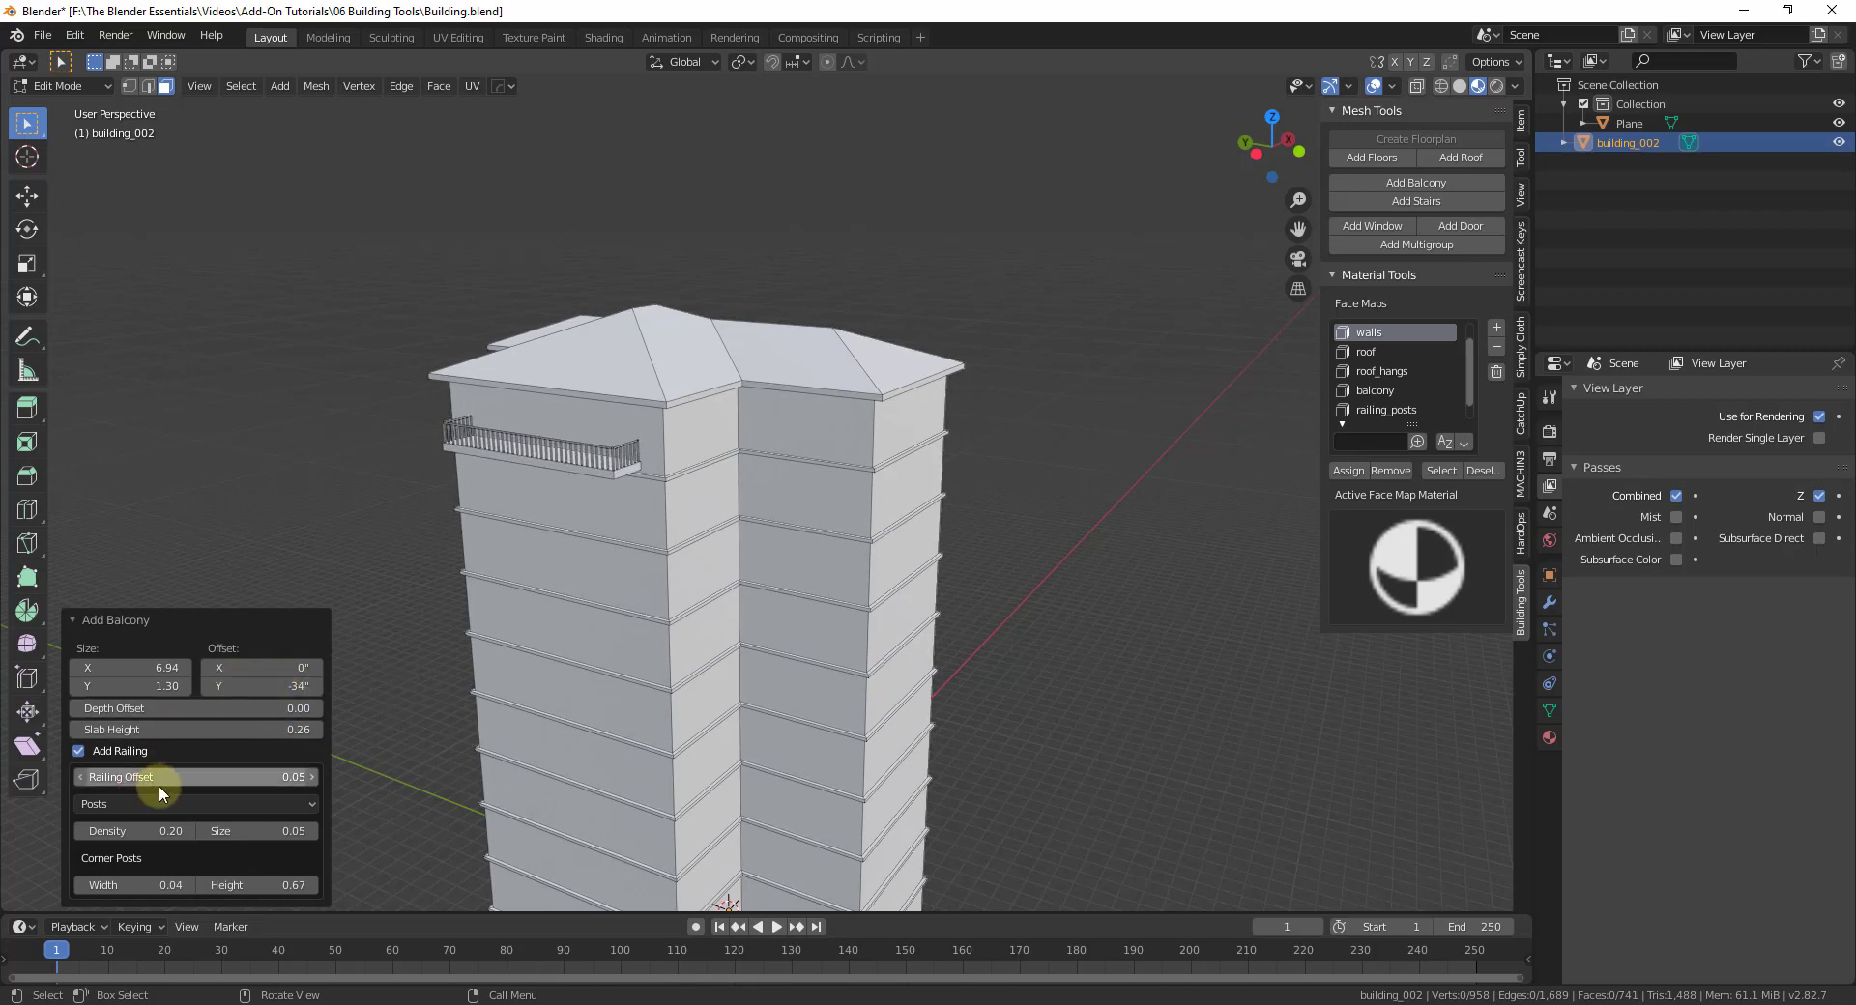
{"action": "left_click", "coordinate": [113, 757]}
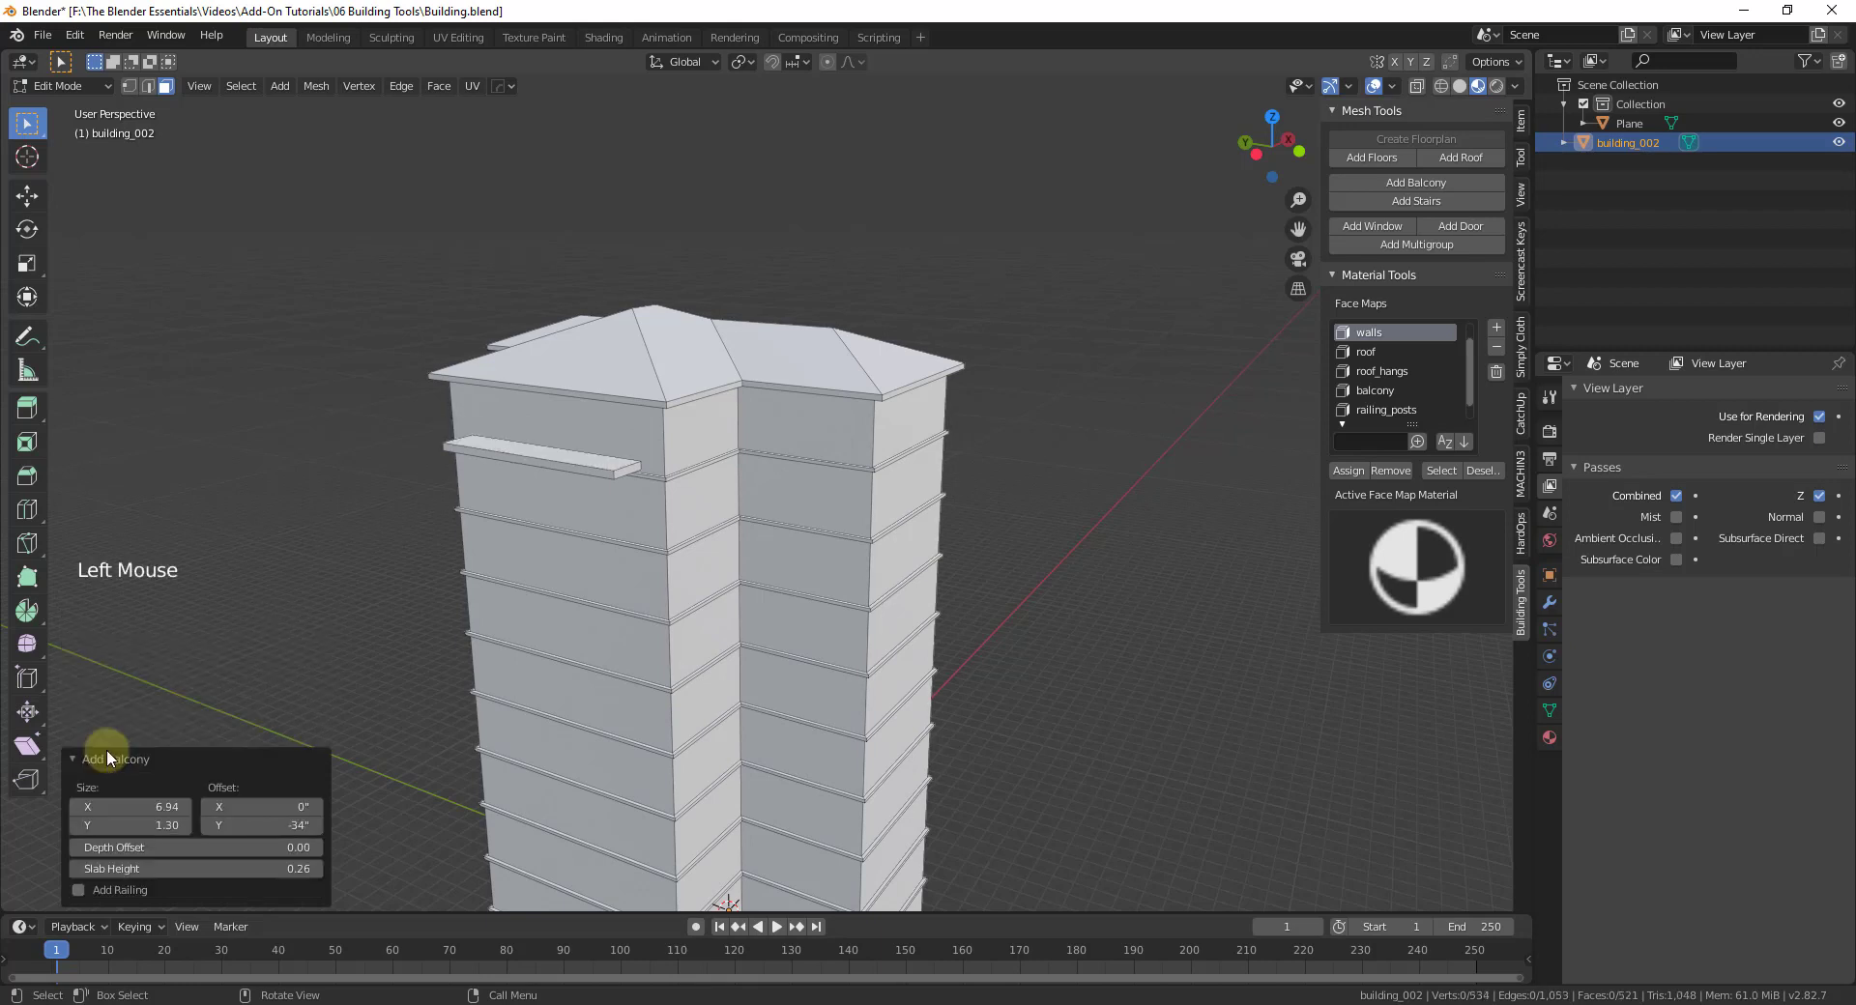
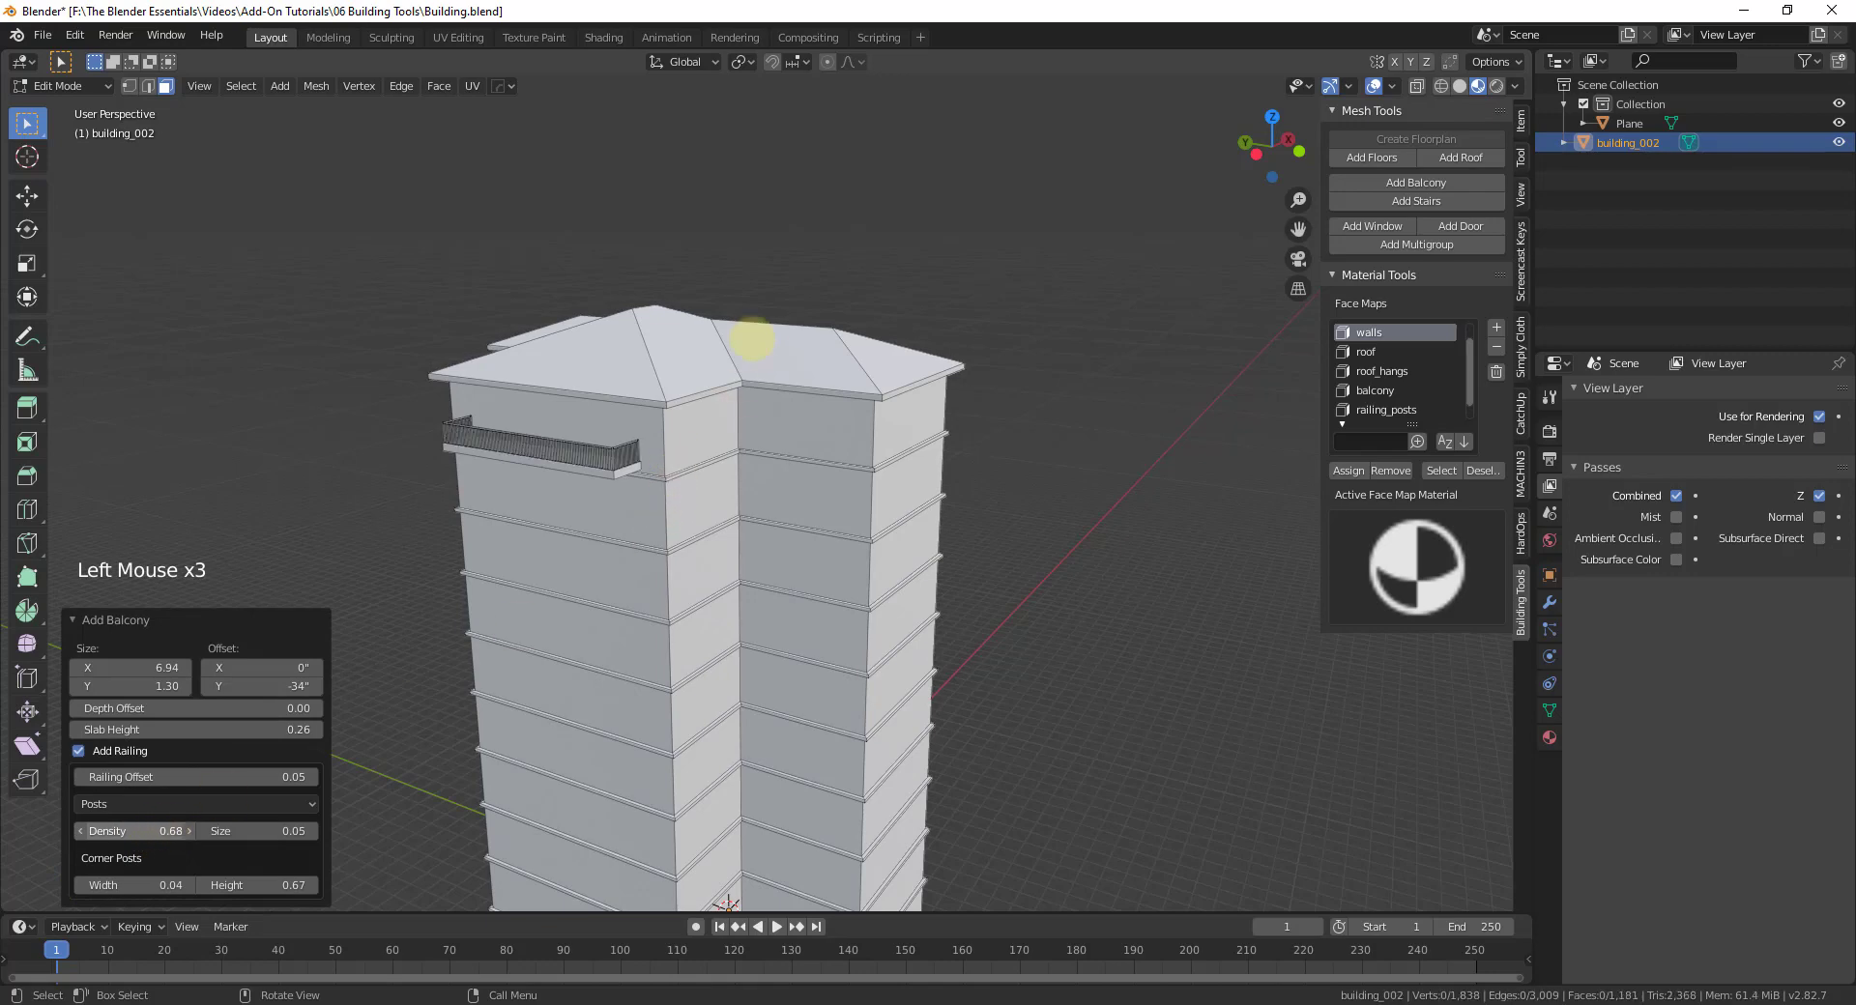
{"action": "scroll", "scroll_direction": "up", "scroll_amount": 3}
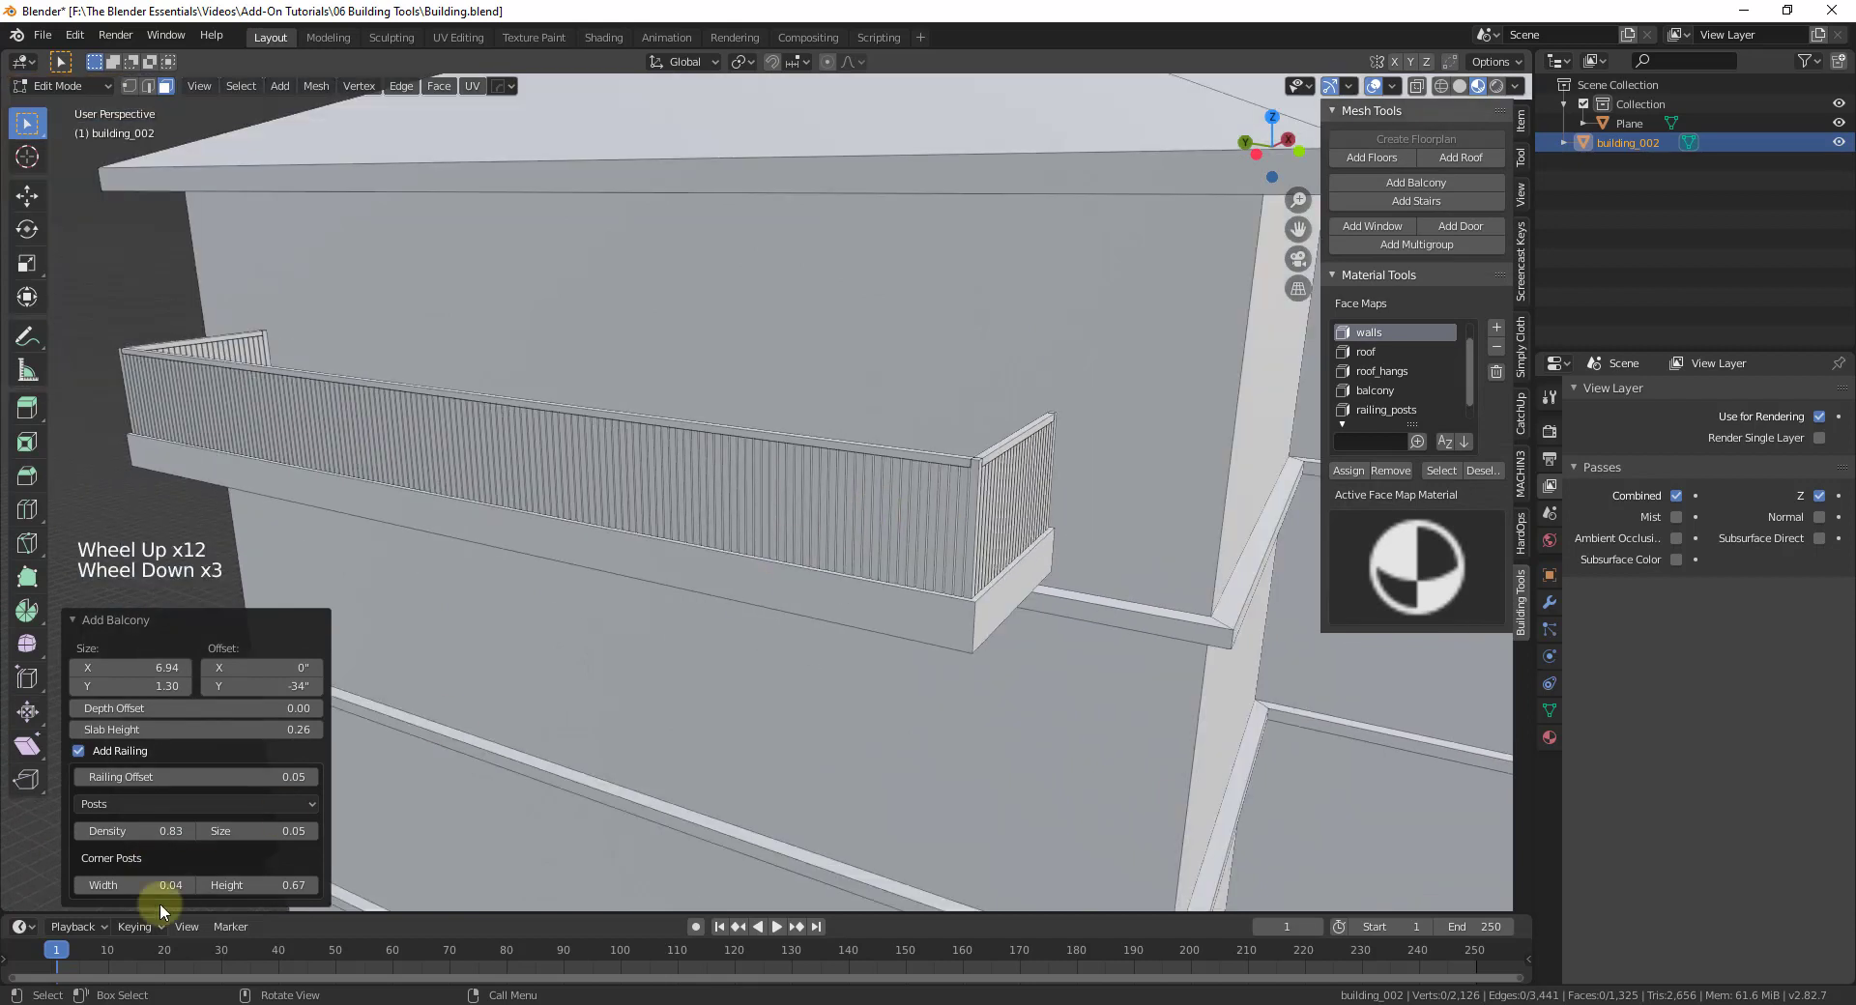
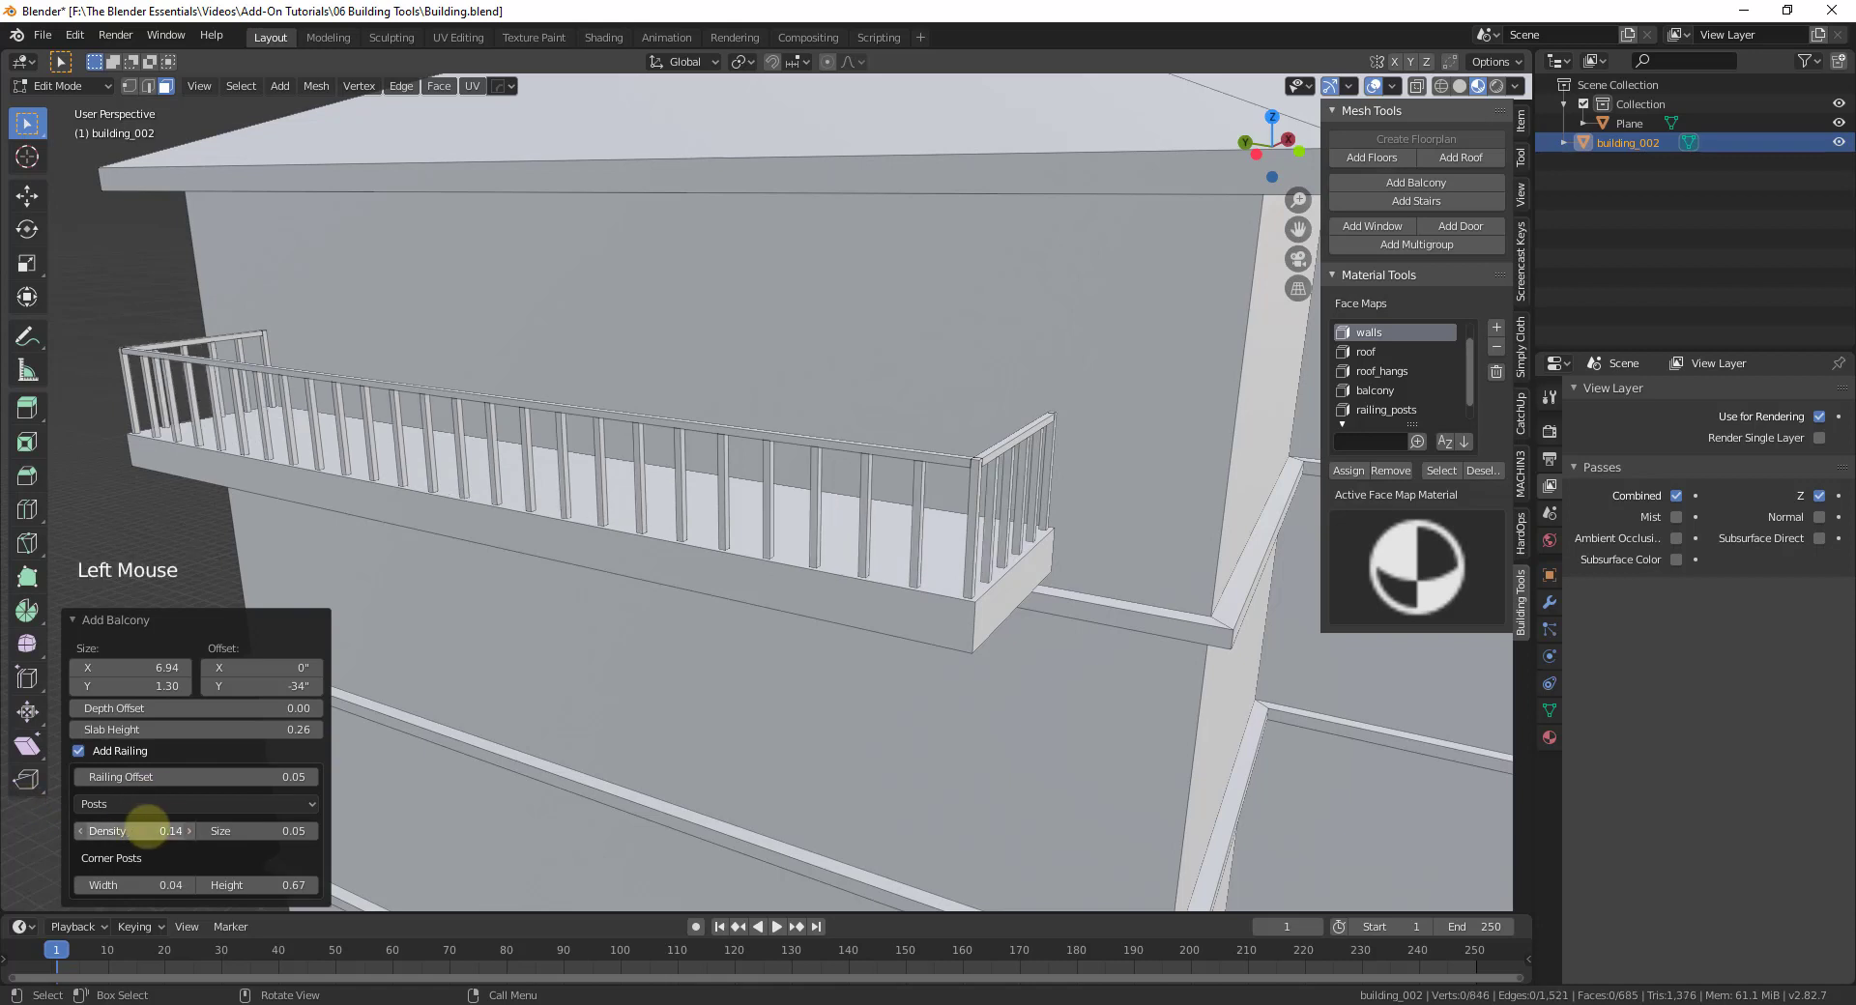
{"action": "left_click", "coordinate": [158, 810]}
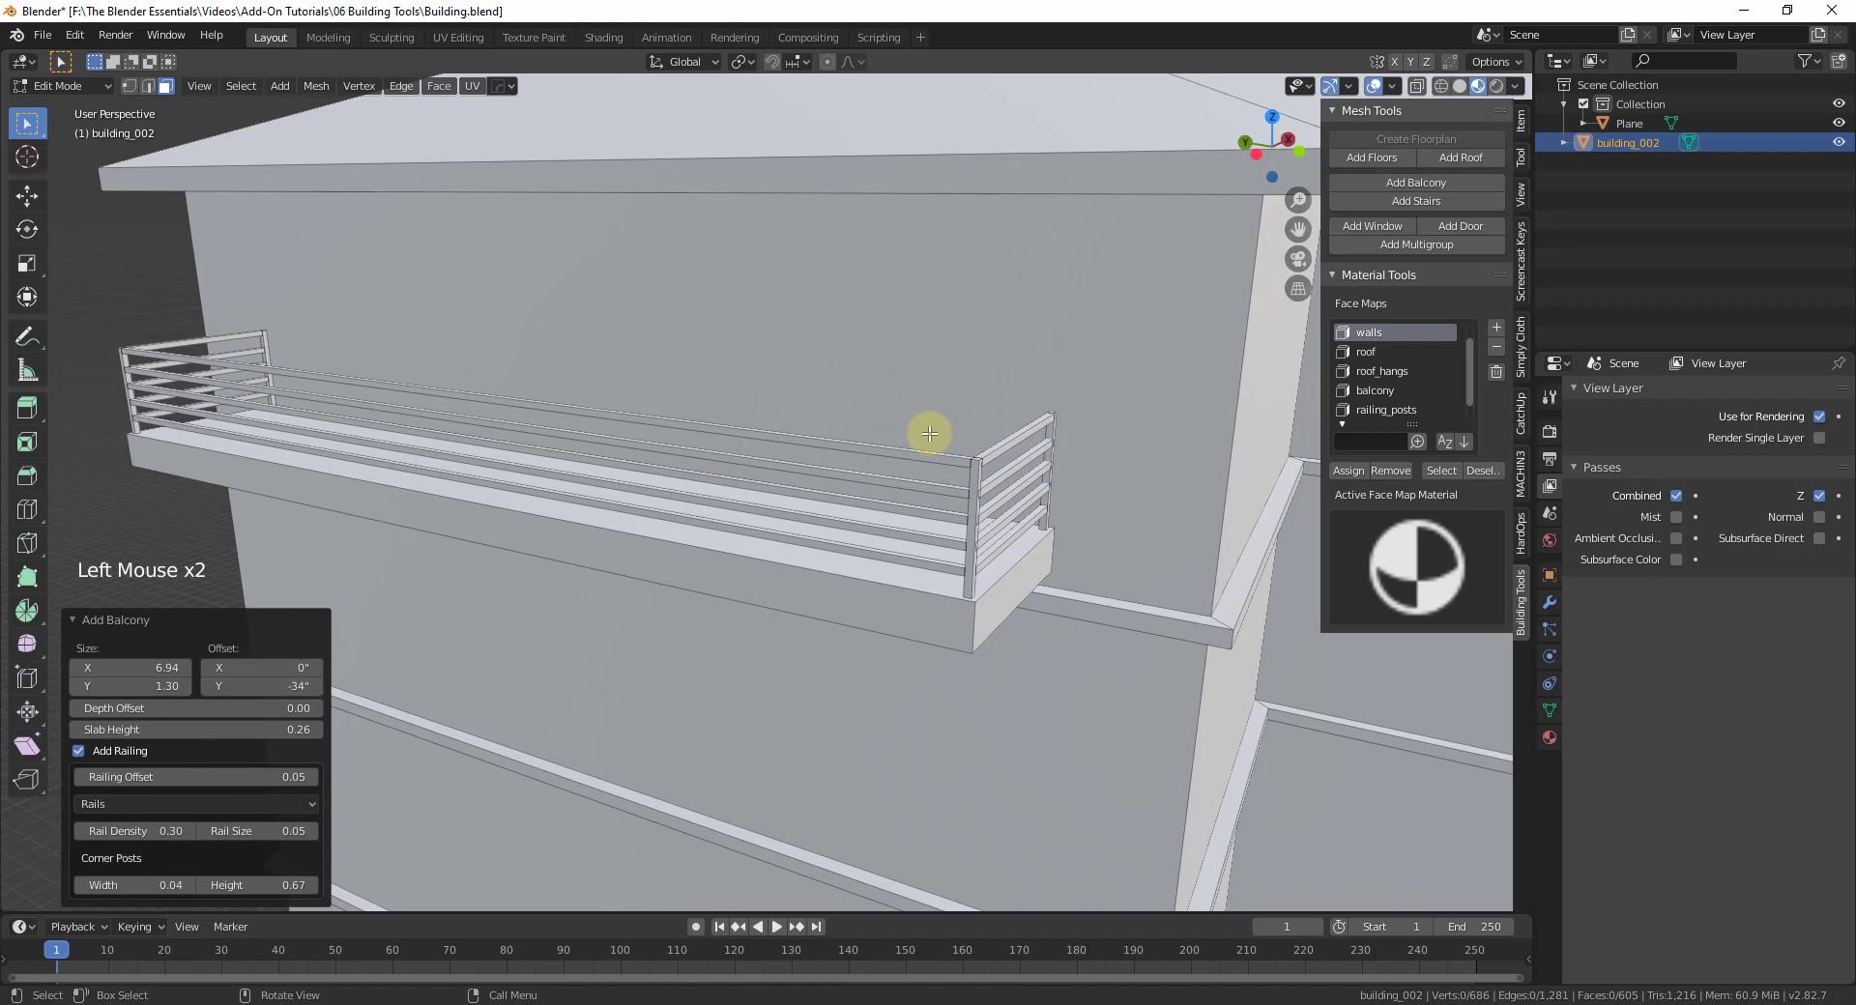
{"action": "left_click", "coordinate": [147, 808]}
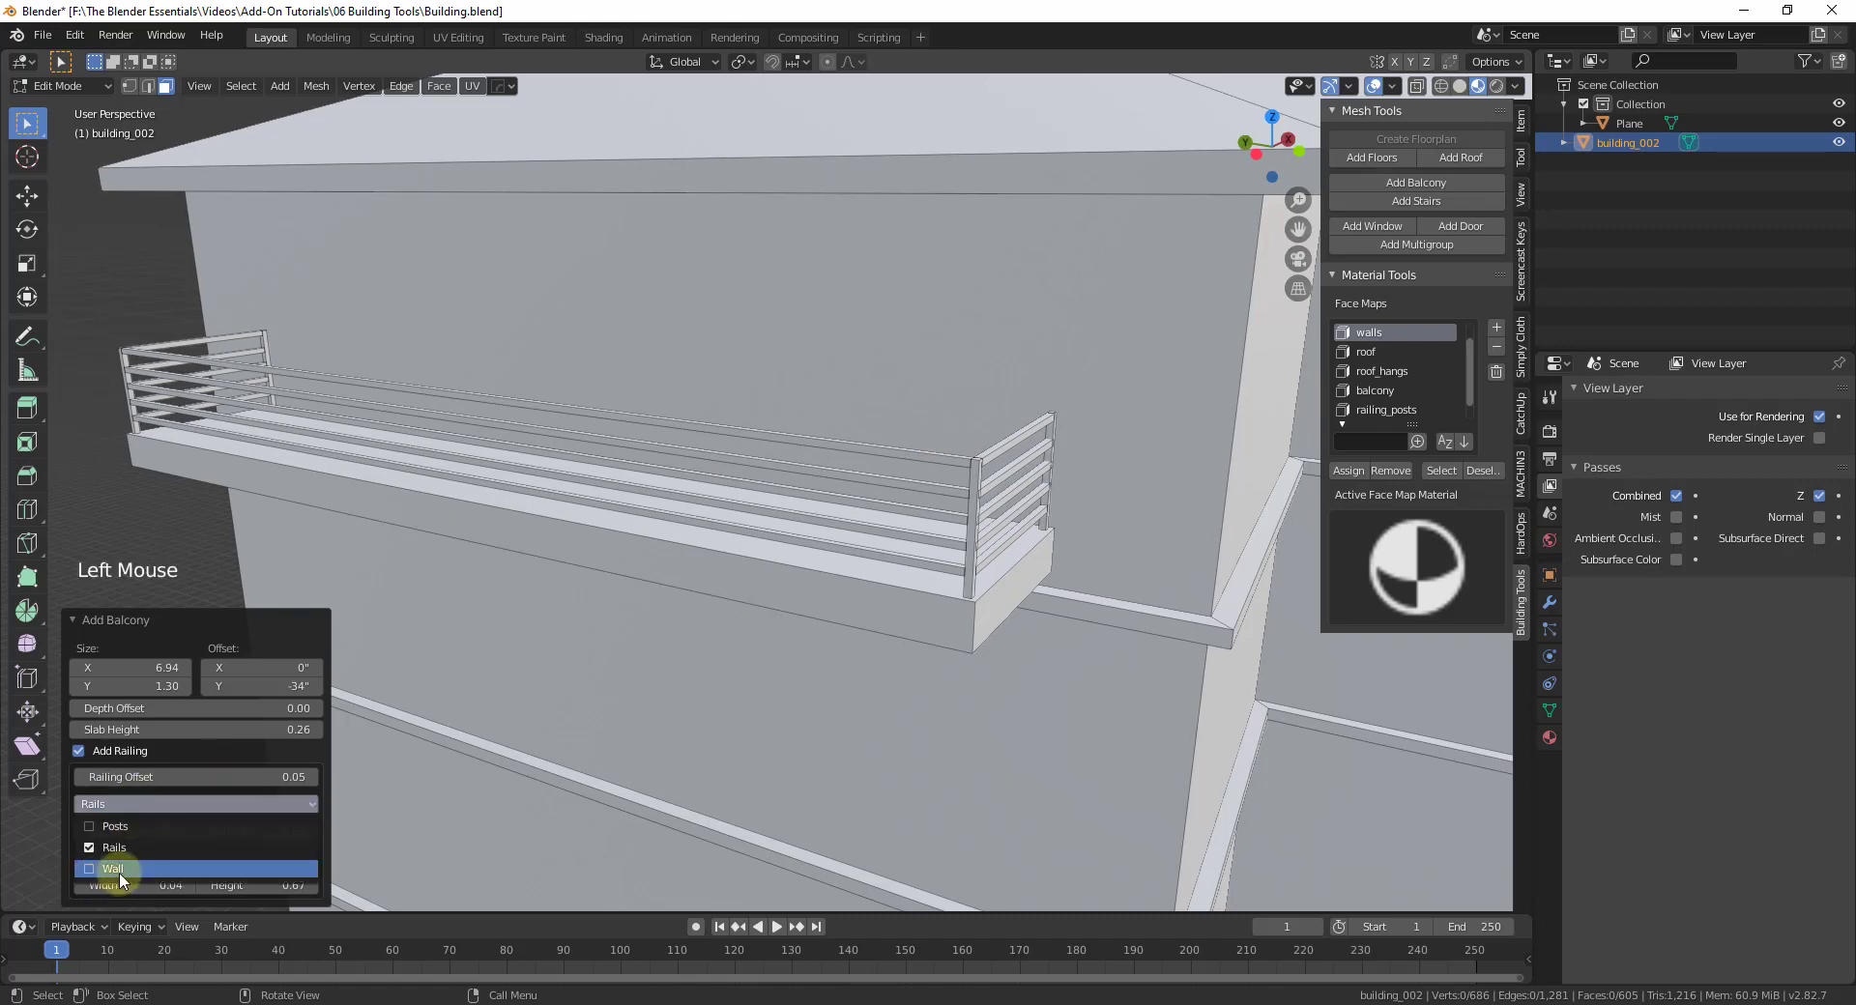
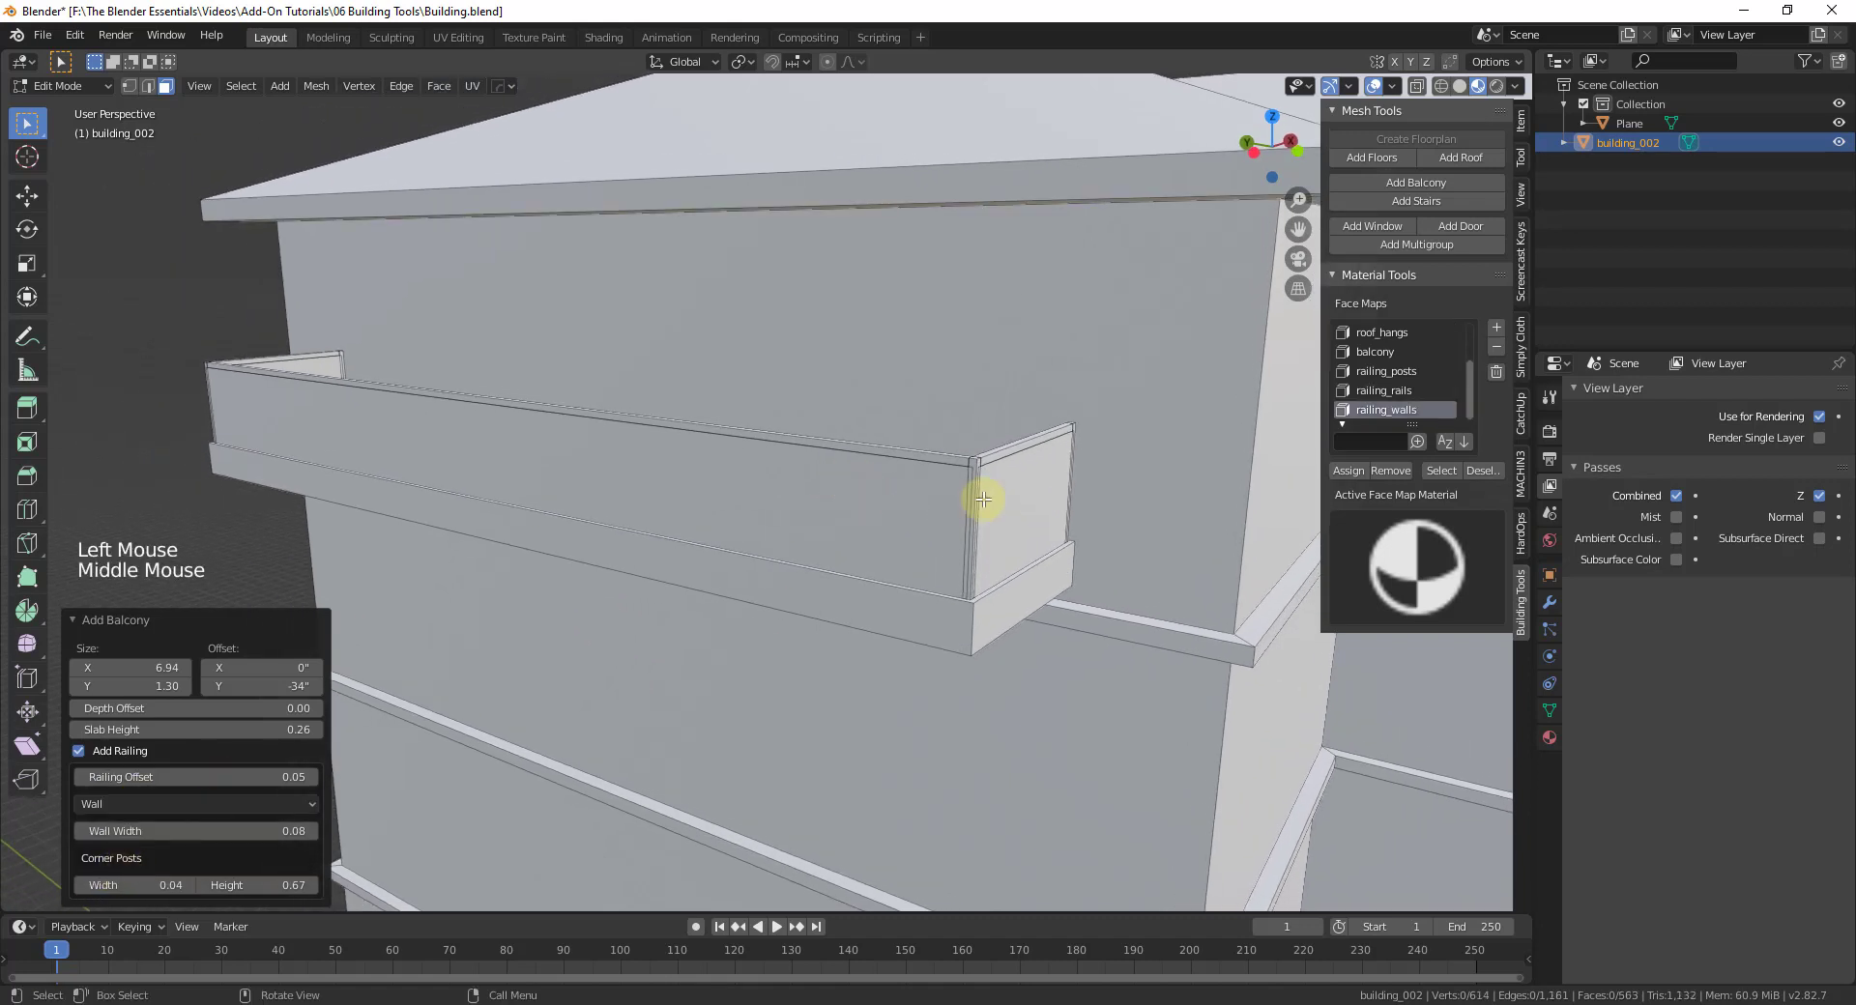
Add a railed staircase to the selected ground-floor face and view it at the tower base.
{"action": "scroll", "scroll_direction": "down", "scroll_amount": 3}
{"action": "scroll", "scroll_direction": "down", "scroll_amount": 3}
{"action": "scroll", "scroll_direction": "up", "scroll_amount": 3}
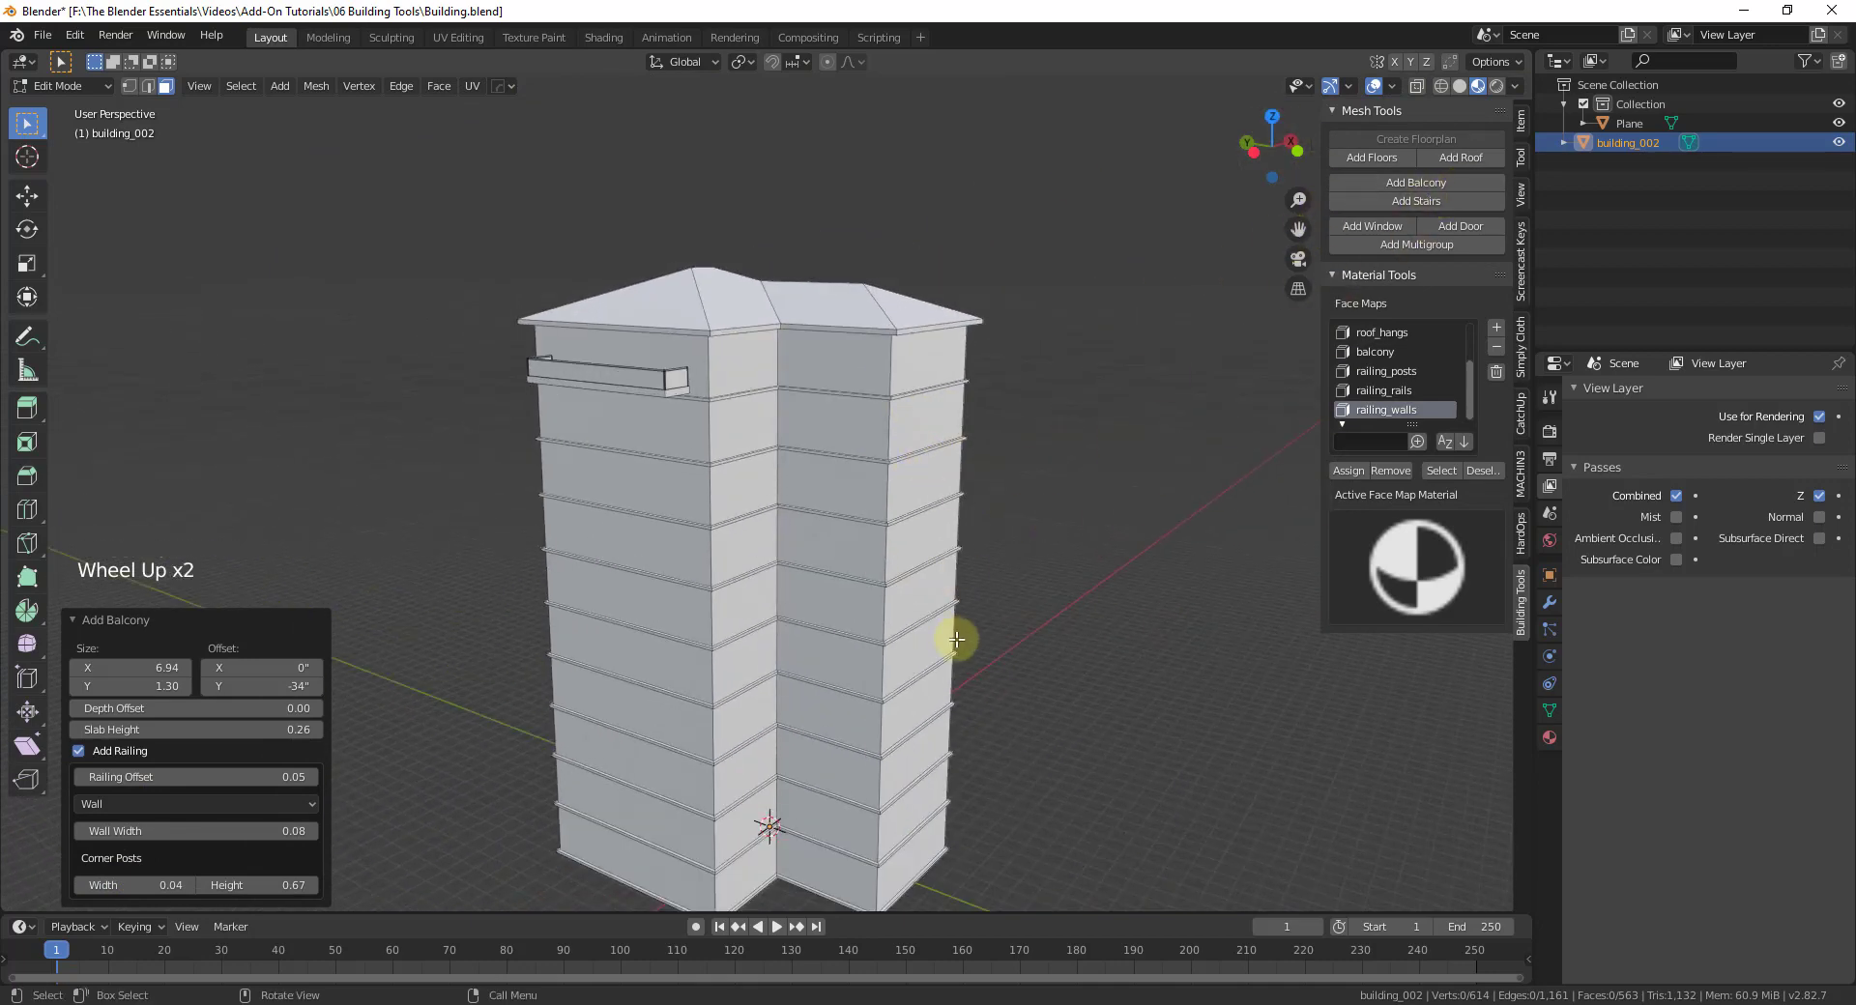
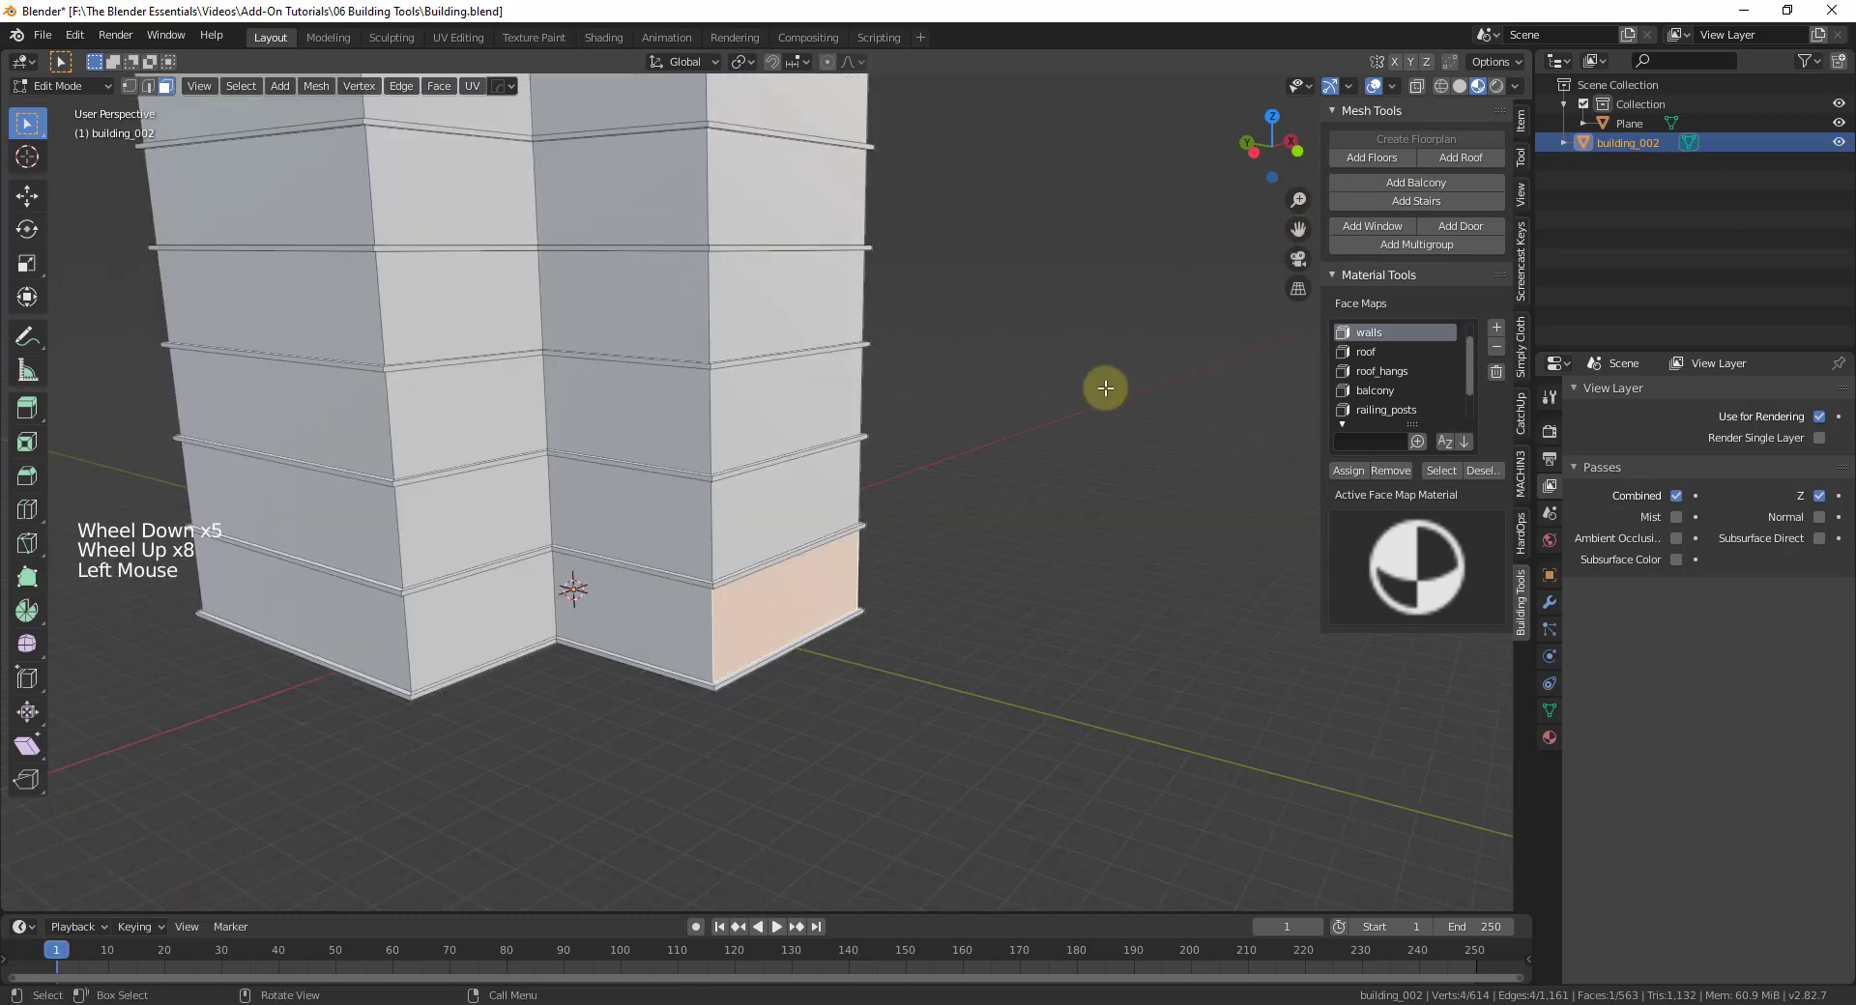
{"action": "left_click", "coordinate": [1413, 205]}
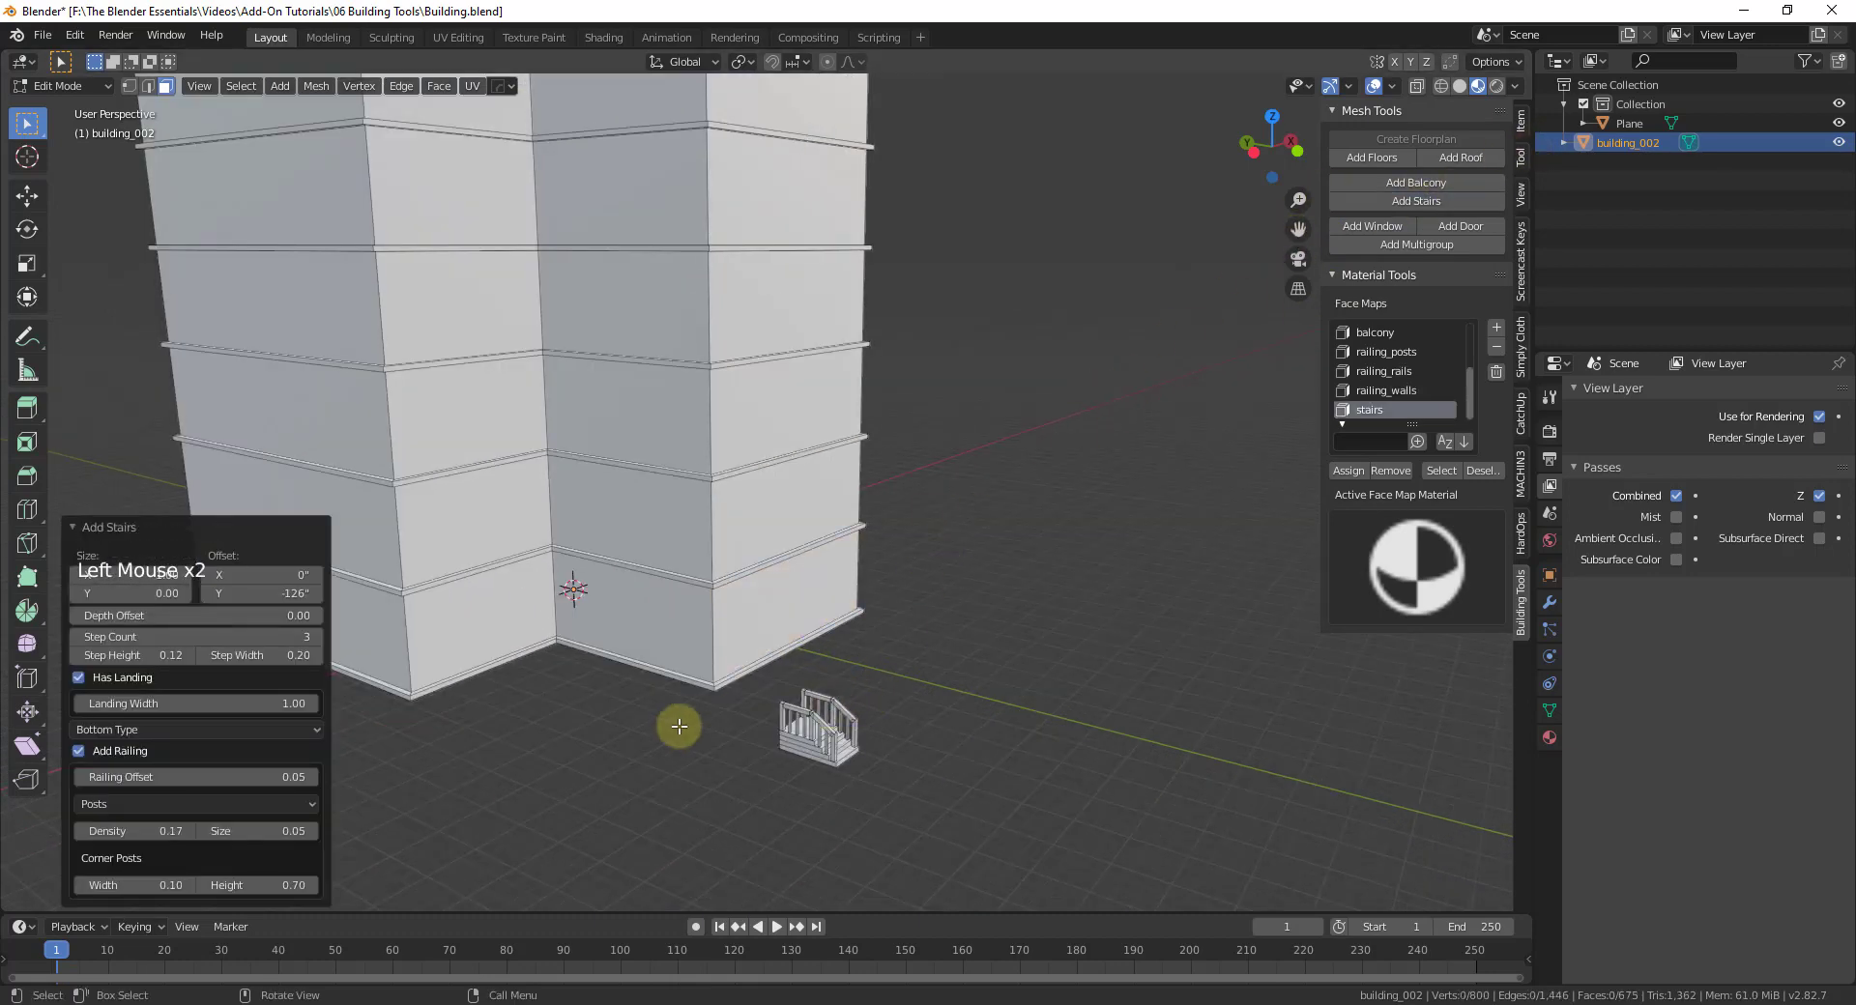
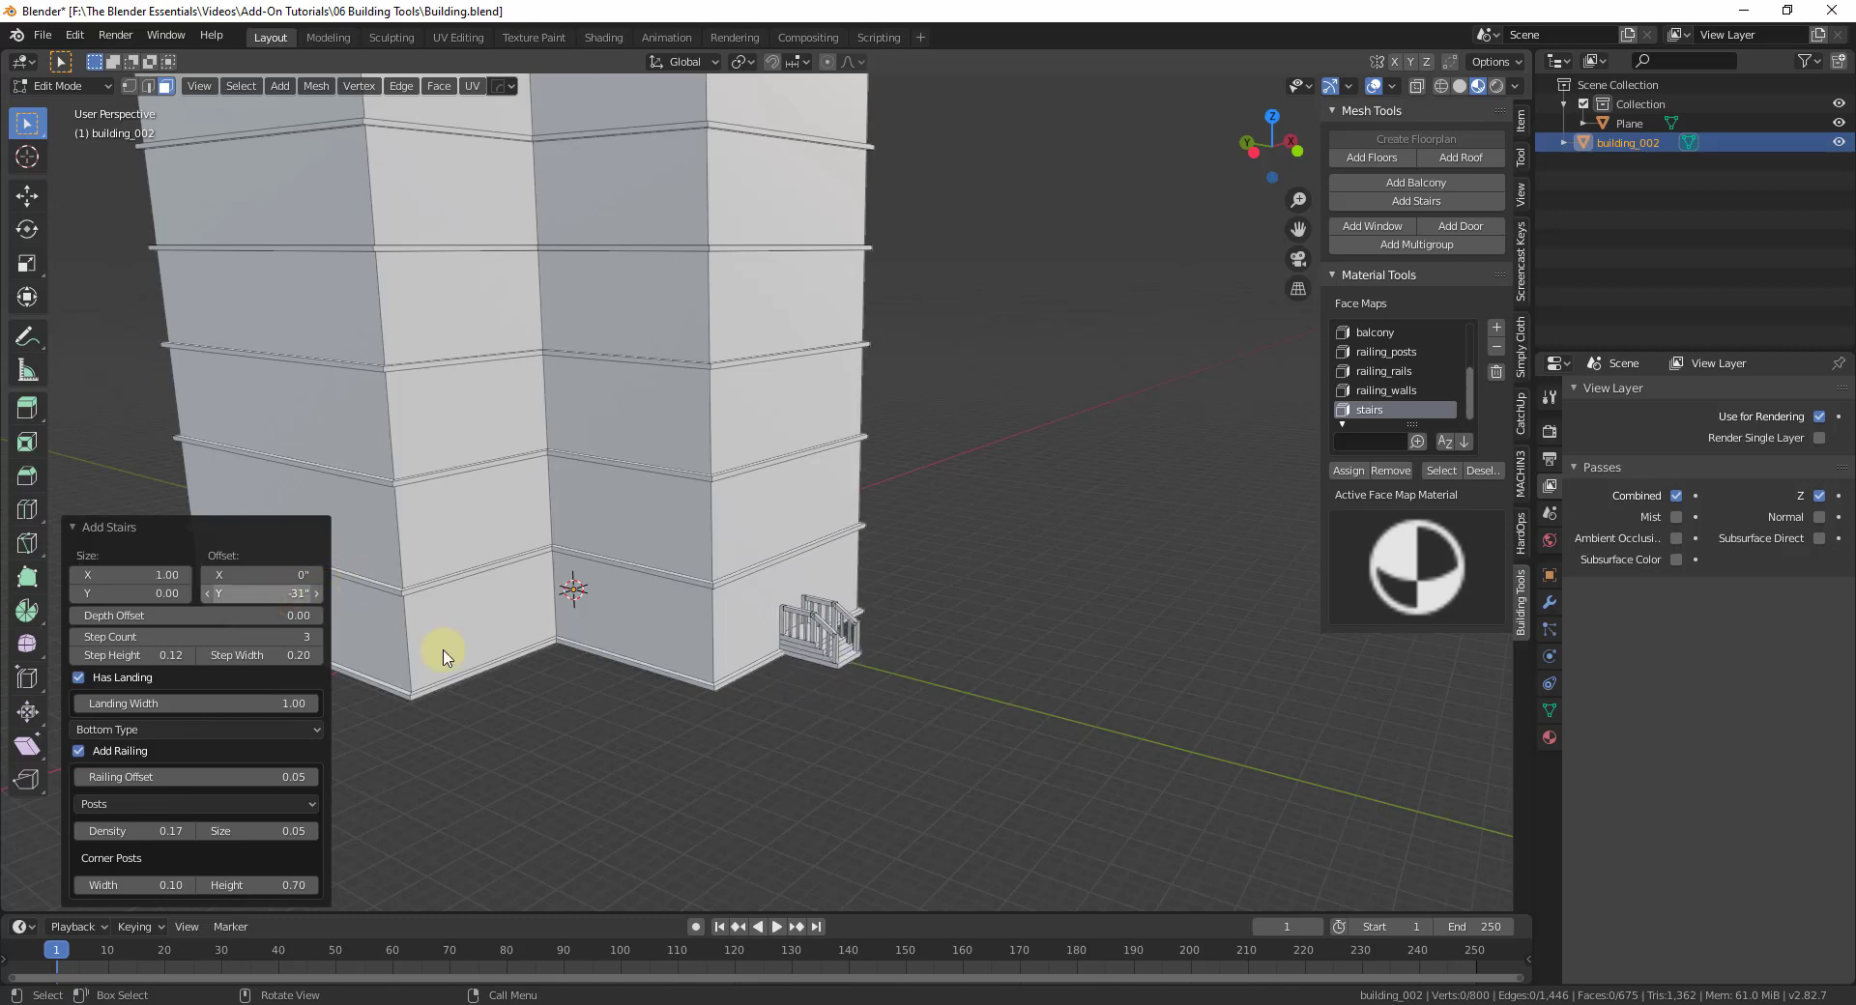
{"action": "scroll", "scroll_direction": "up", "scroll_amount": 3}
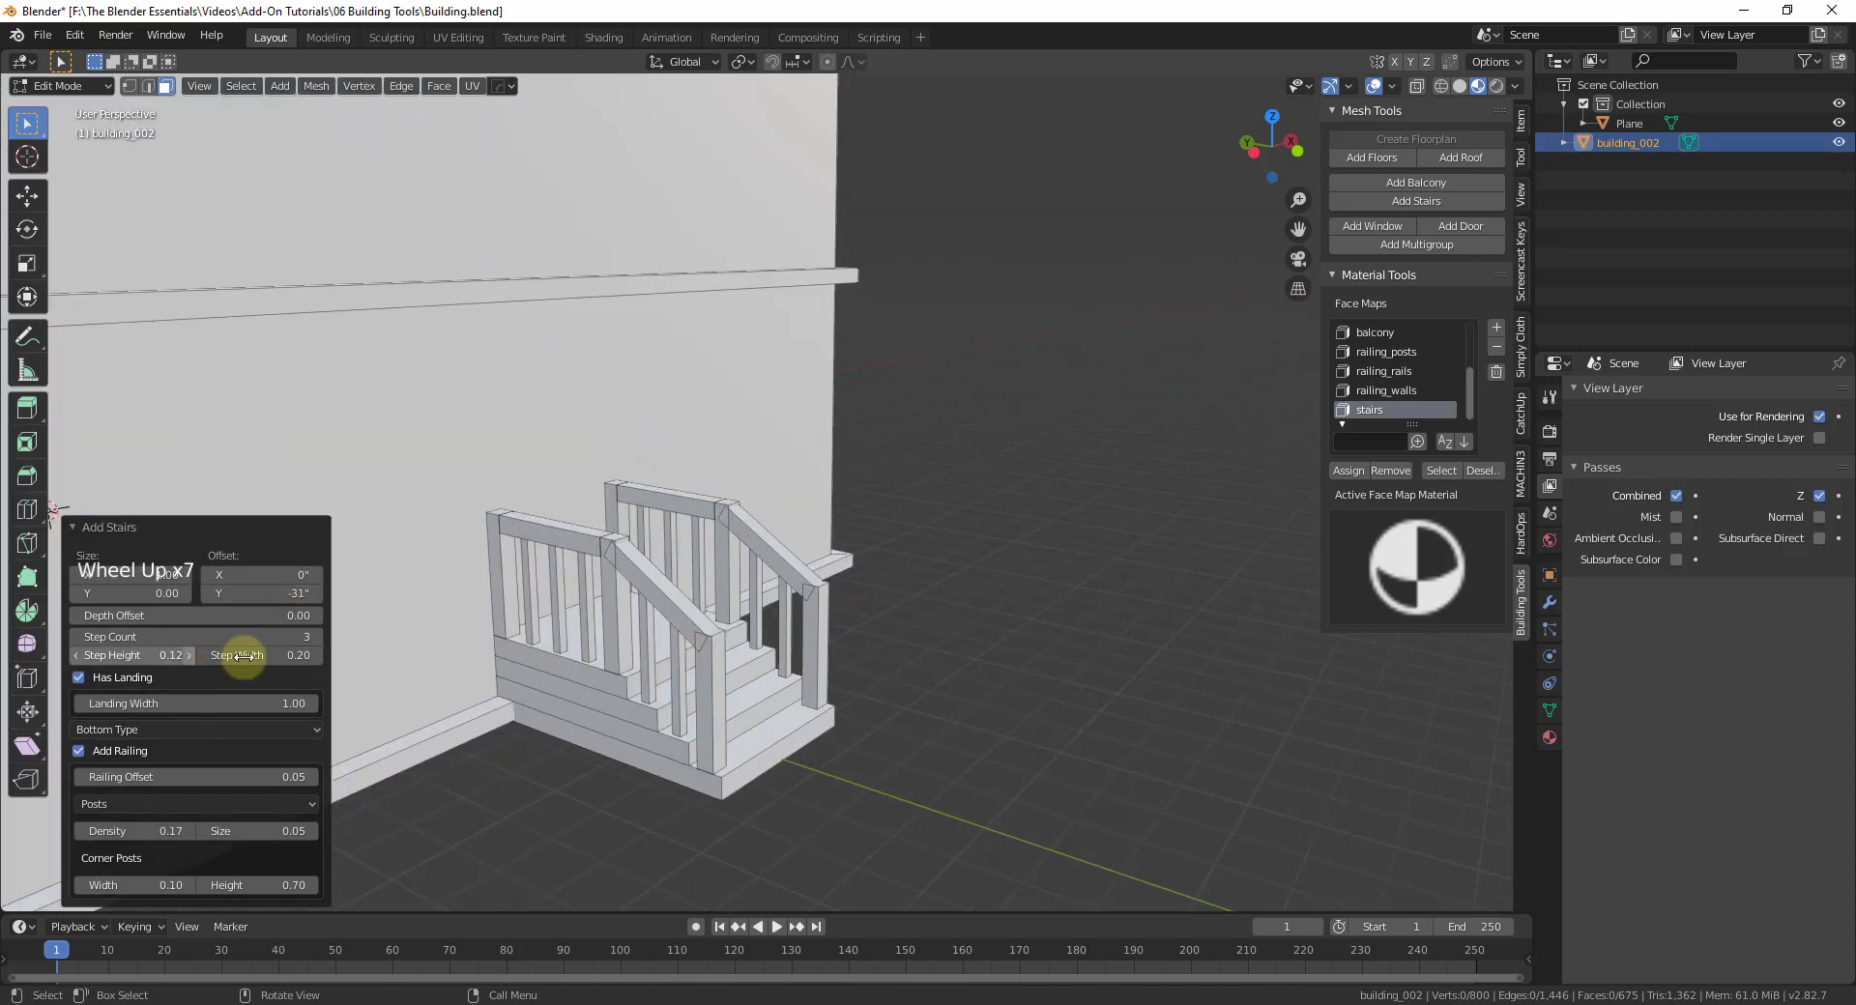
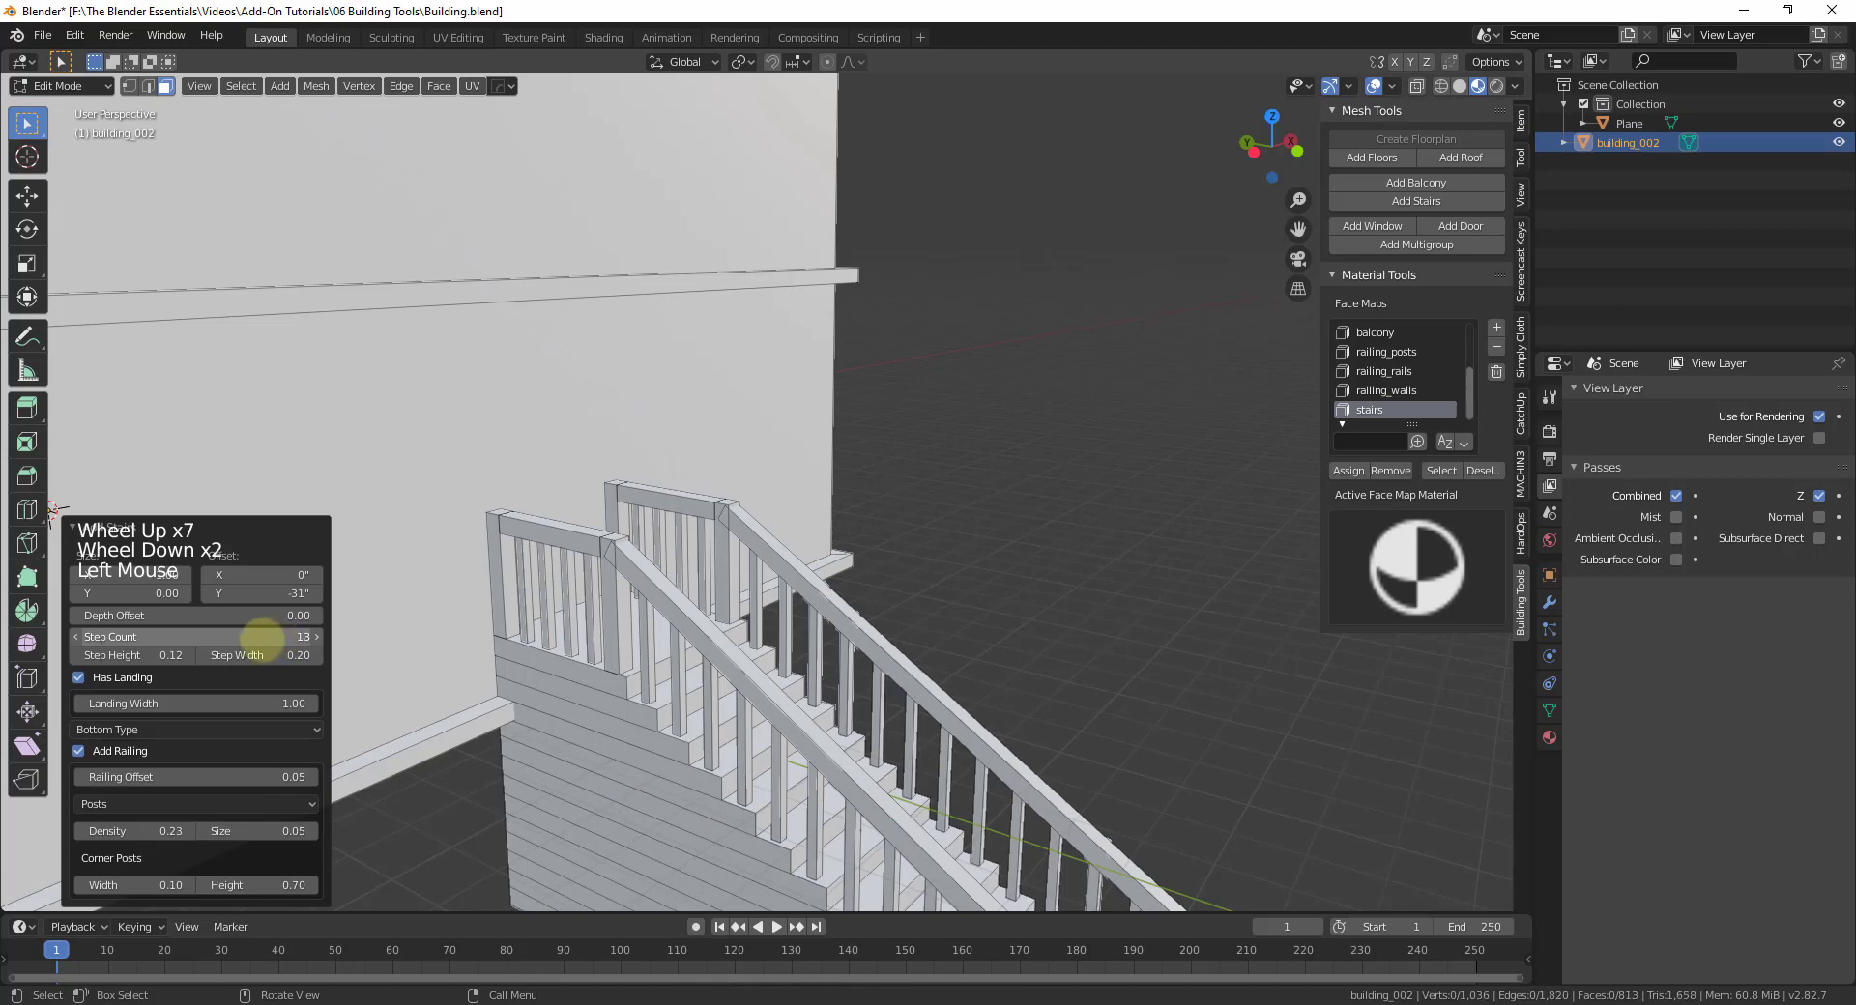
{"action": "scroll", "scroll_direction": "down", "scroll_amount": 3}
{"action": "middle_click", "coordinate": [674, 581]}
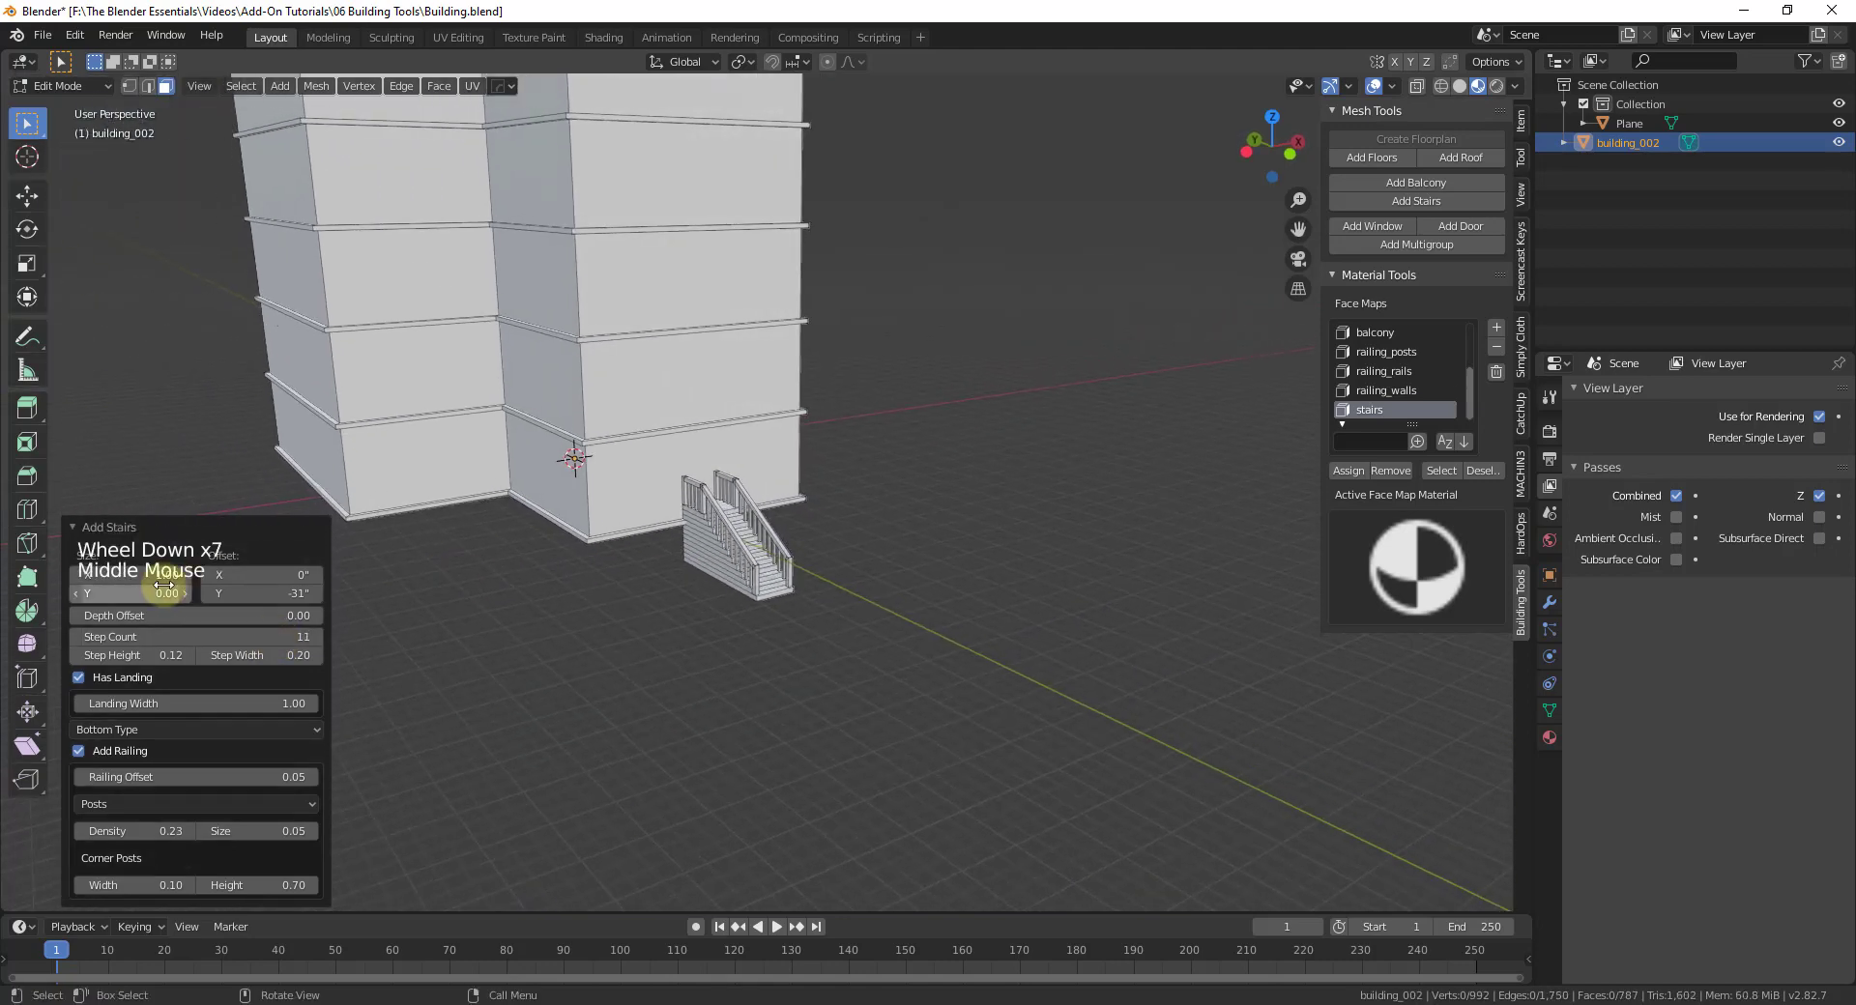
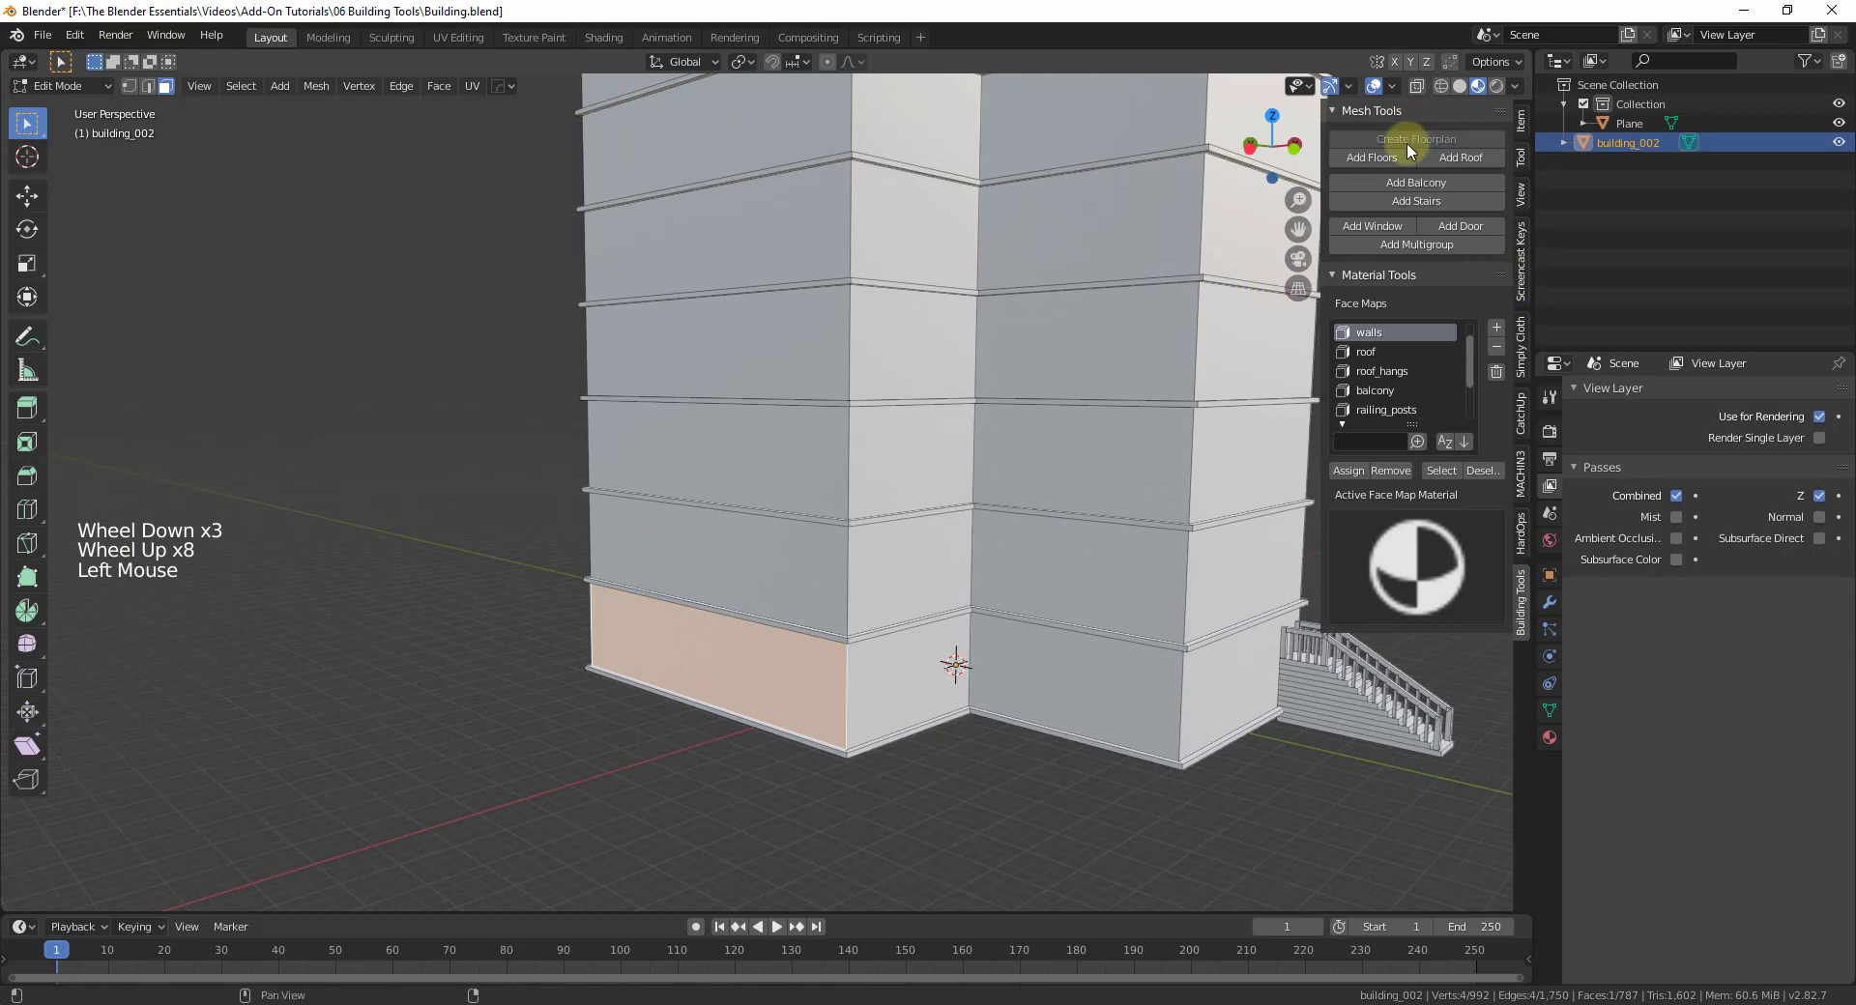
Add a framed door to the selected ground-floor wall.
{"action": "left_click", "coordinate": [1448, 230]}
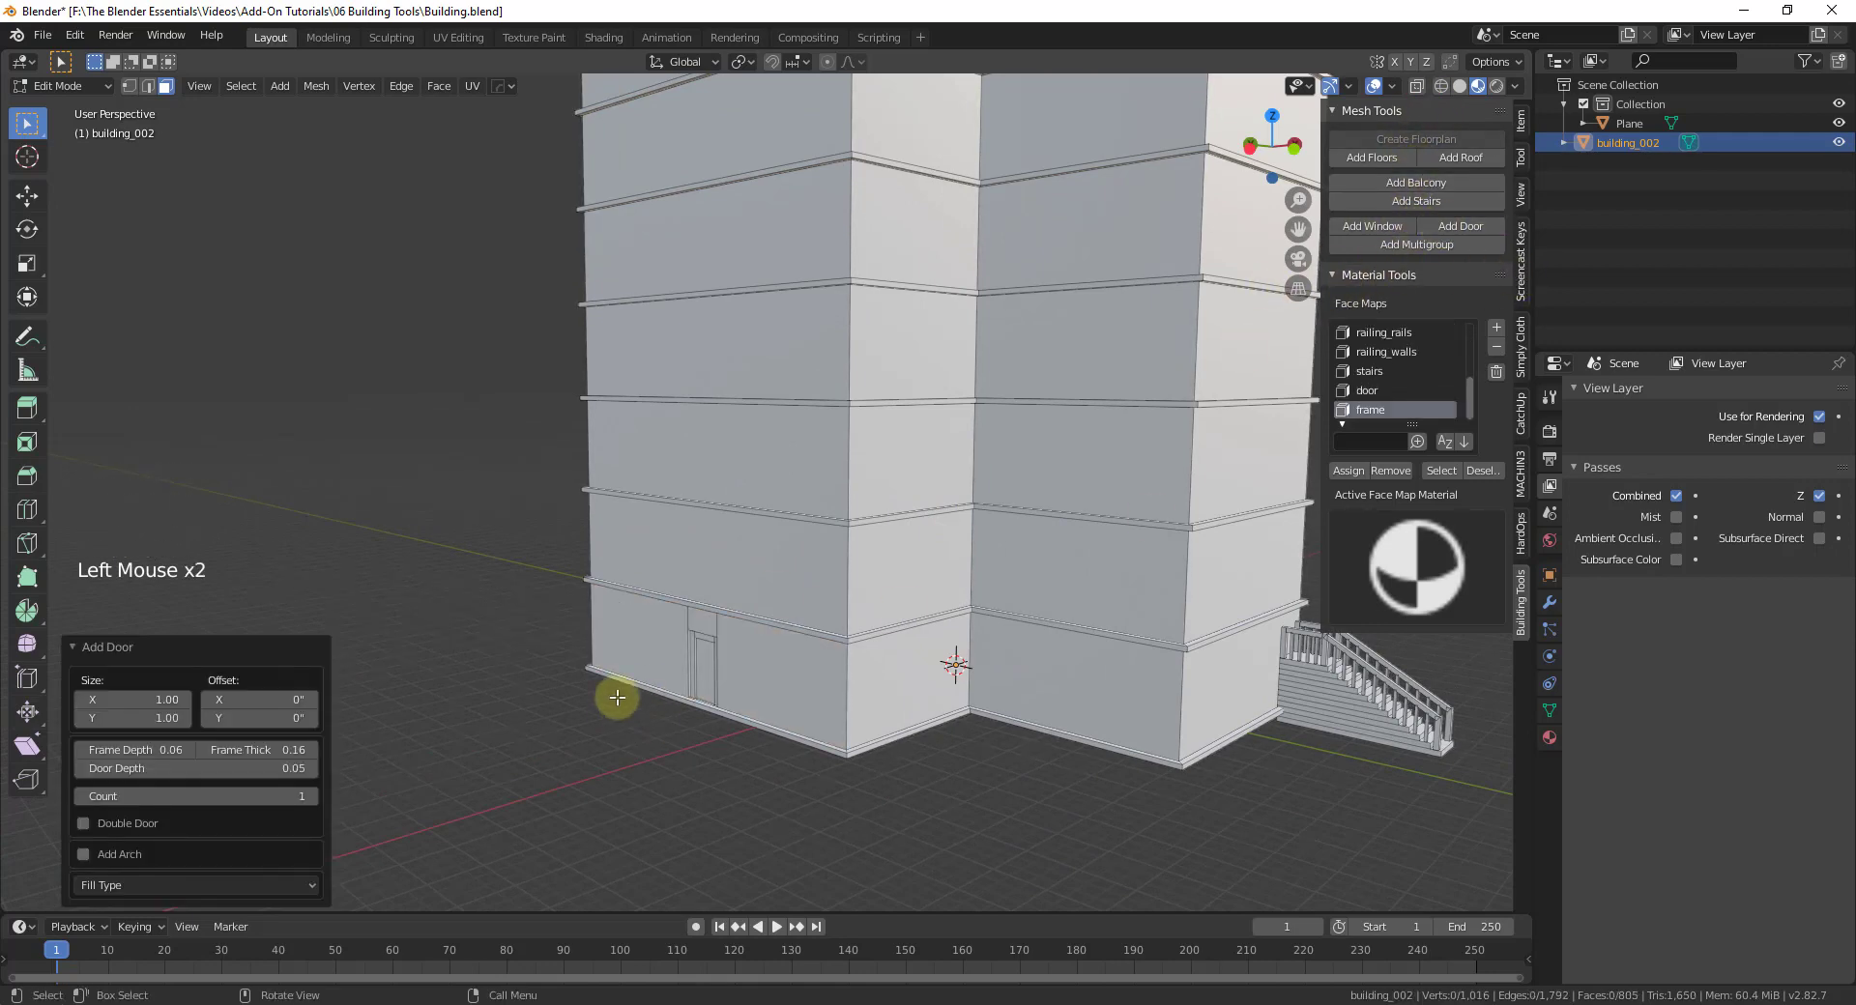
{"action": "scroll", "scroll_direction": "up", "scroll_amount": 3}
{"action": "scroll", "scroll_direction": "up", "scroll_amount": 3}
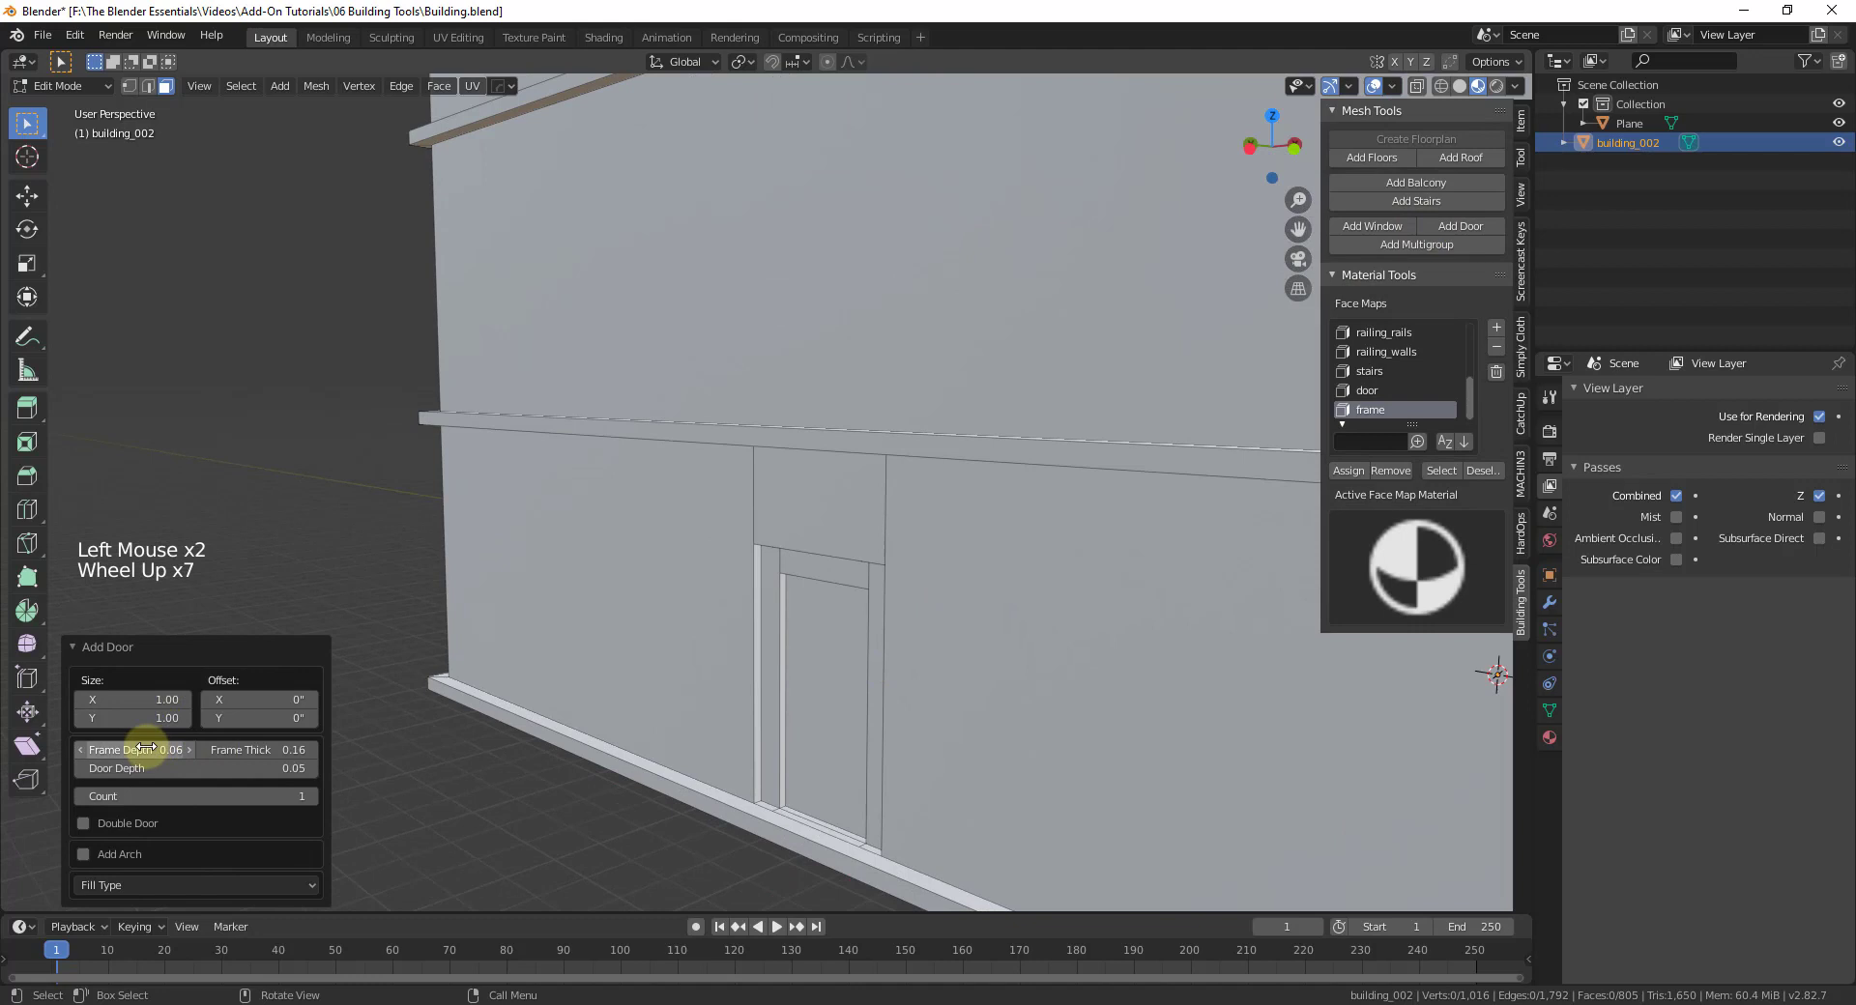
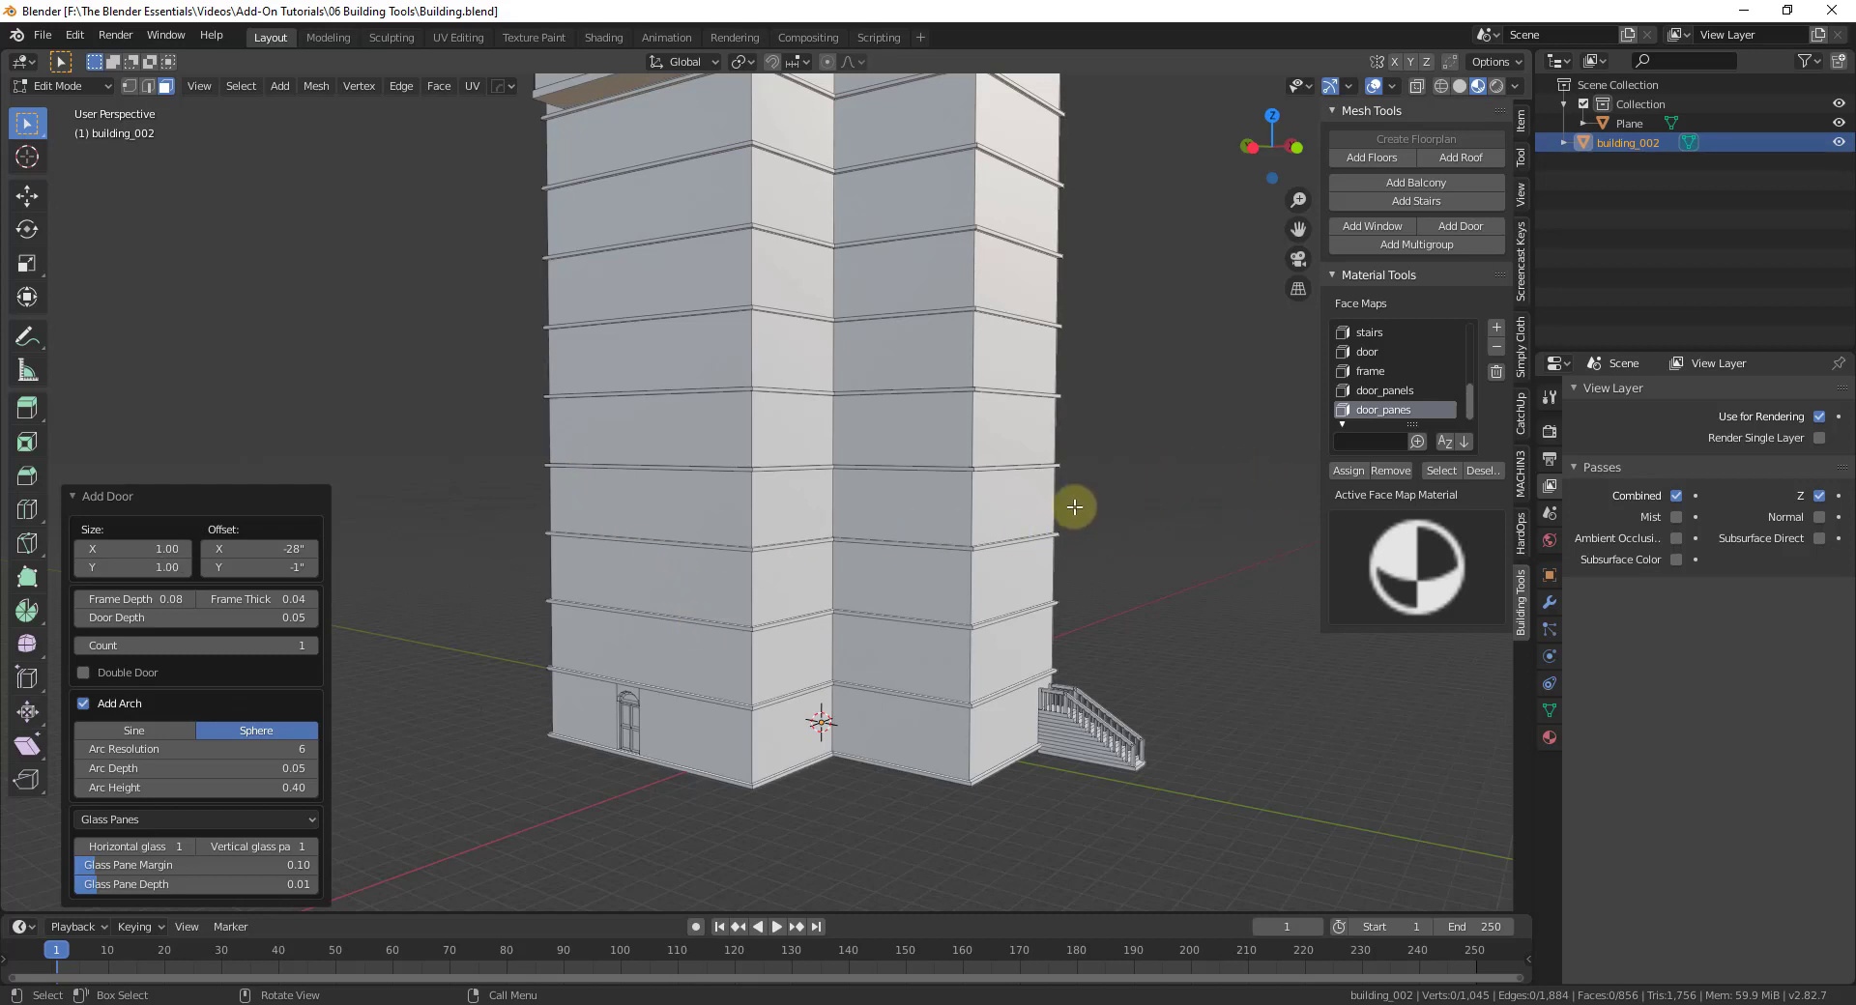
Select a lower floor's wall face and add a row of windows to it.
{"action": "scroll", "scroll_direction": "up", "scroll_amount": 3}
{"action": "scroll", "scroll_direction": "up", "scroll_amount": 3}
{"action": "left_click", "coordinate": [710, 495]}
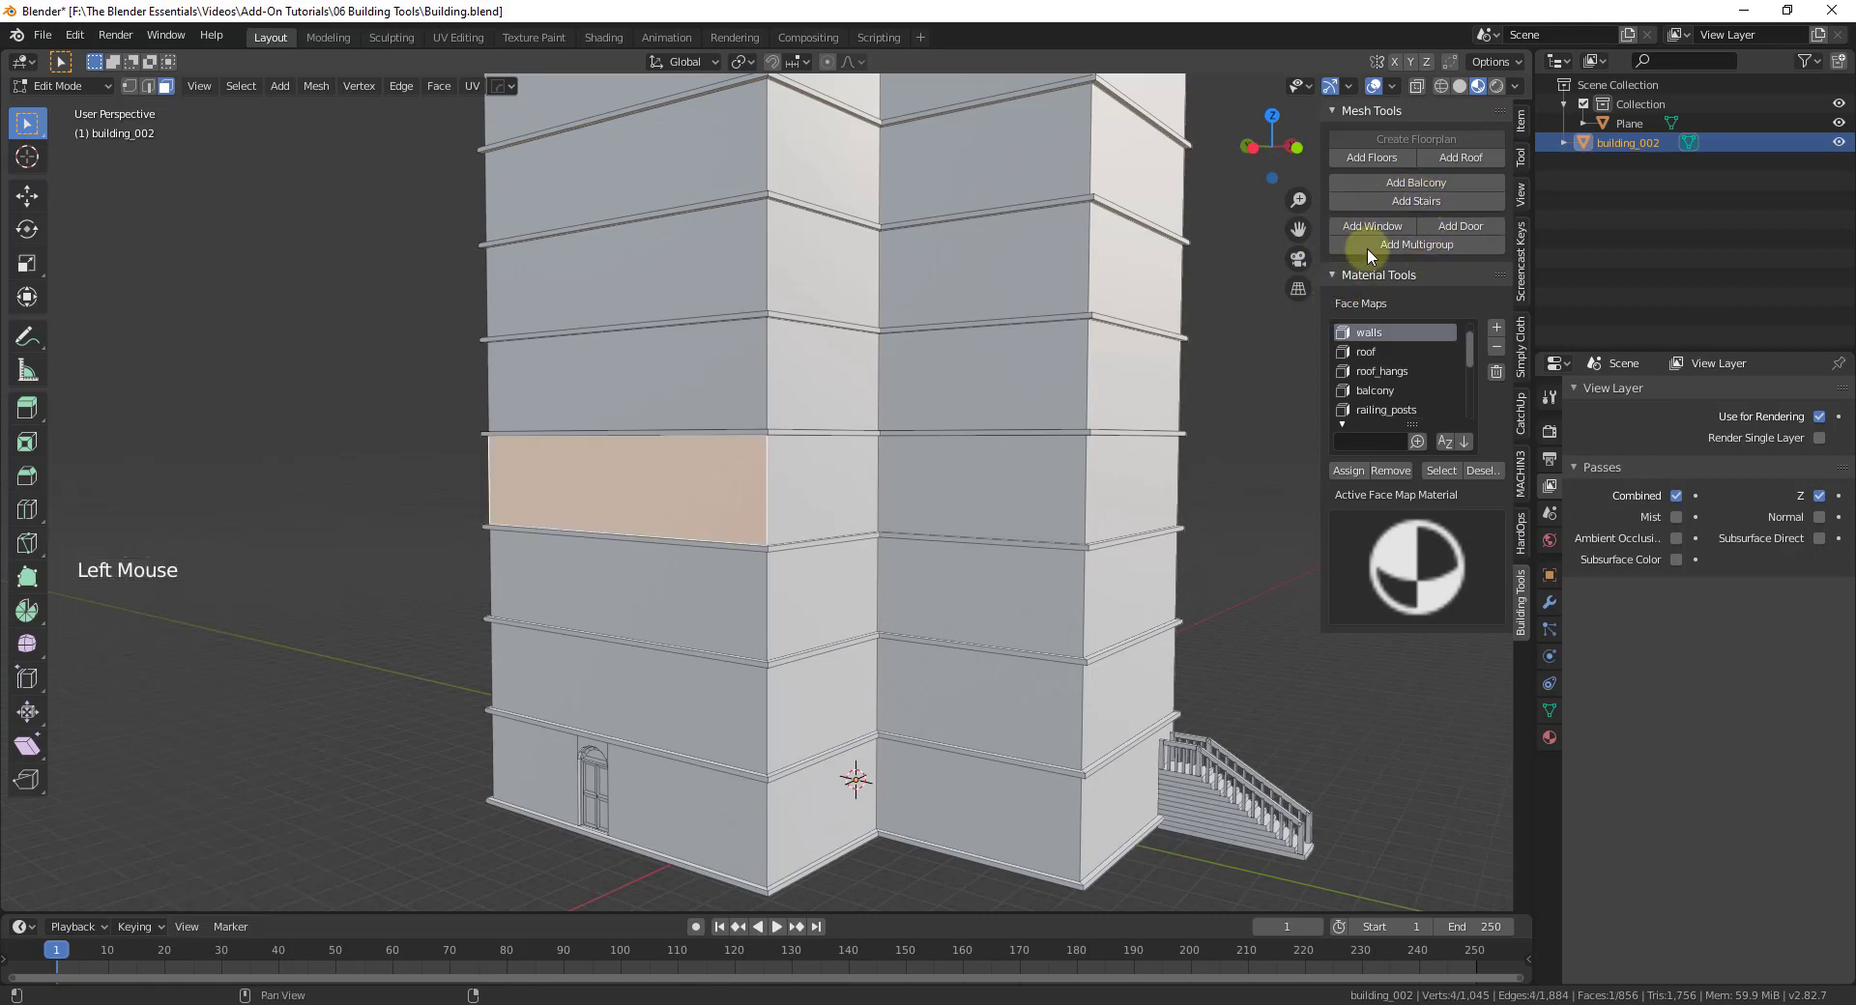
{"action": "left_click", "coordinate": [1380, 232]}
{"action": "scroll", "scroll_direction": "up", "scroll_amount": 3}
{"action": "scroll", "scroll_direction": "down", "scroll_amount": 3}
{"action": "scroll", "scroll_direction": "down", "scroll_amount": 3}
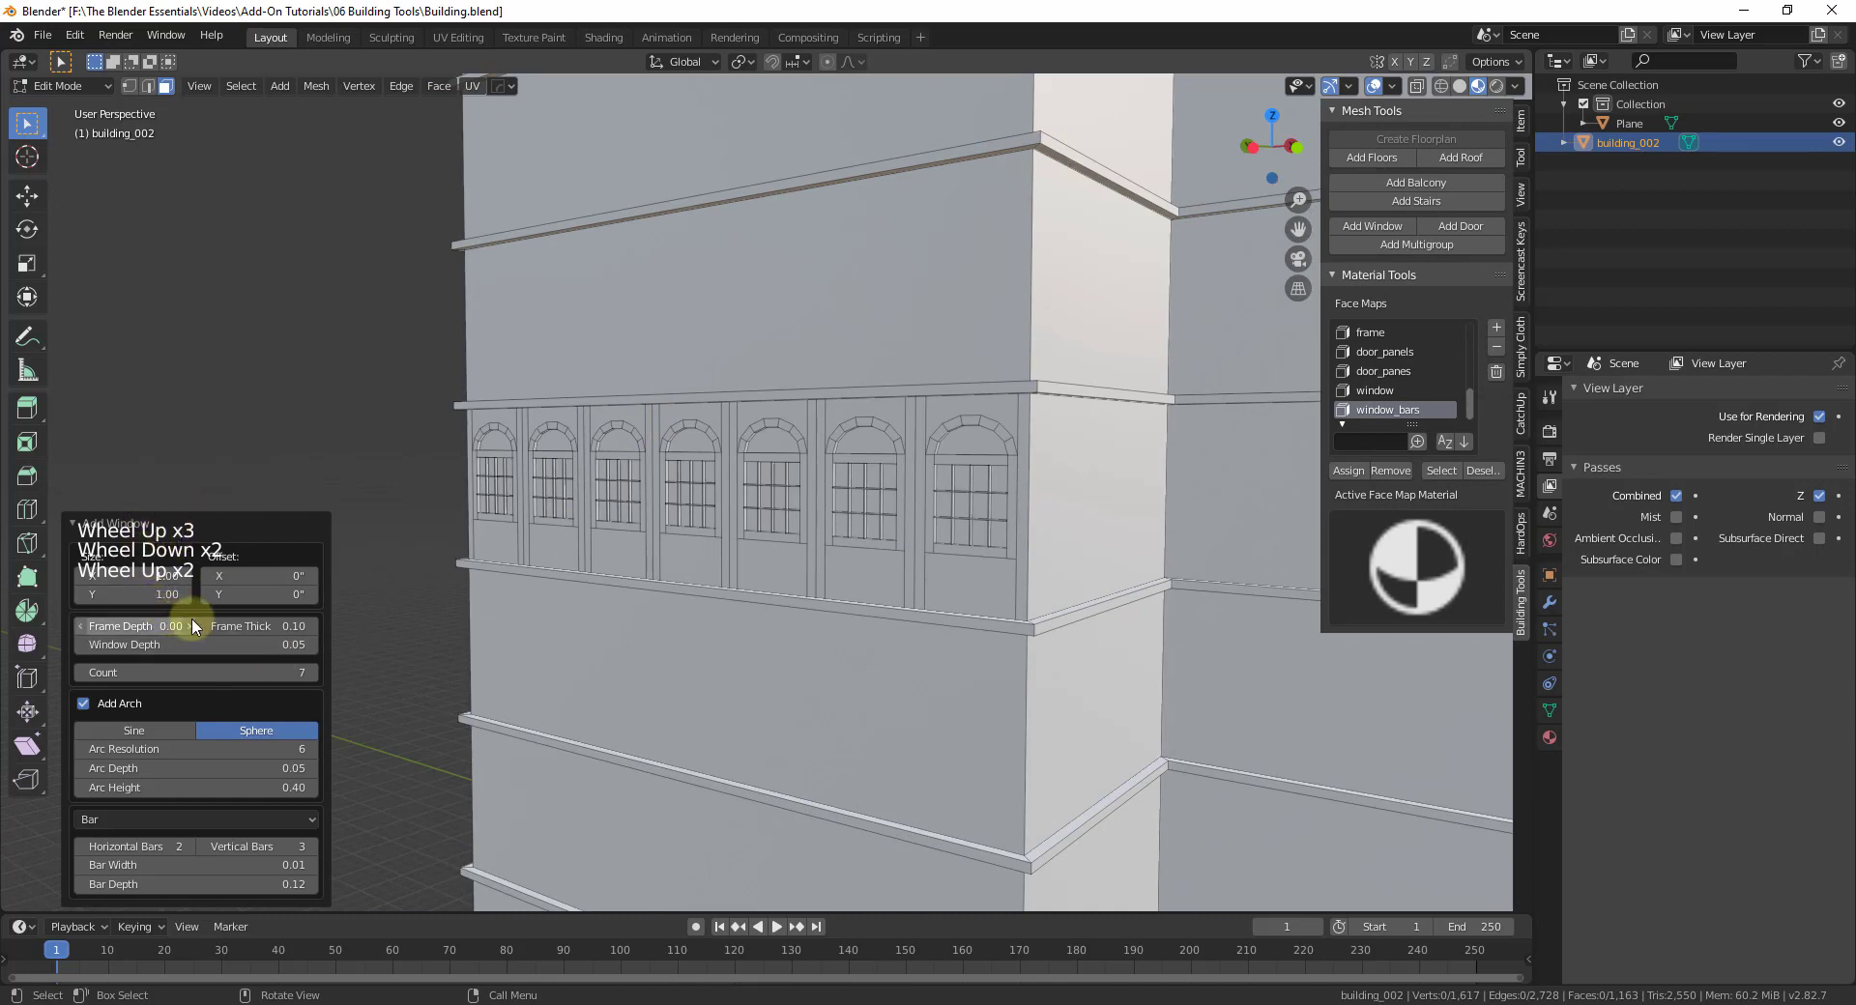
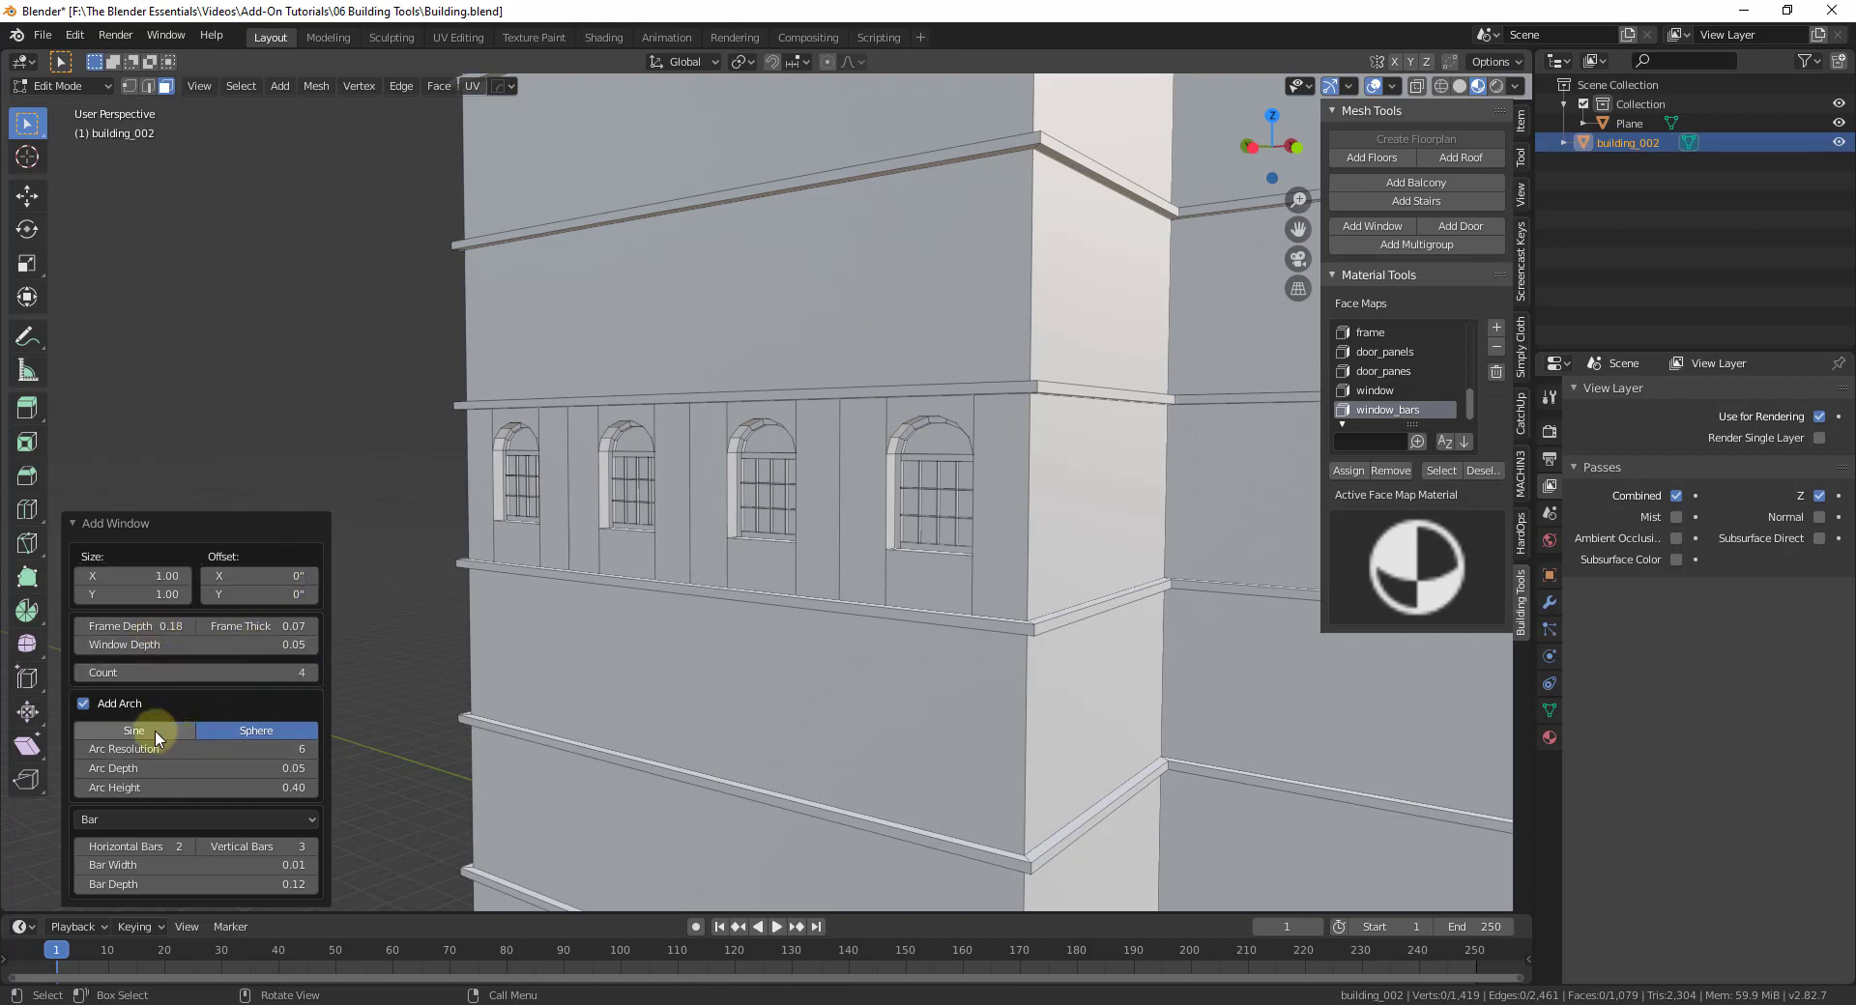
Keep the windows arched and set their fill to glass panes after trying louvers.
{"action": "left_click", "coordinate": [113, 712]}
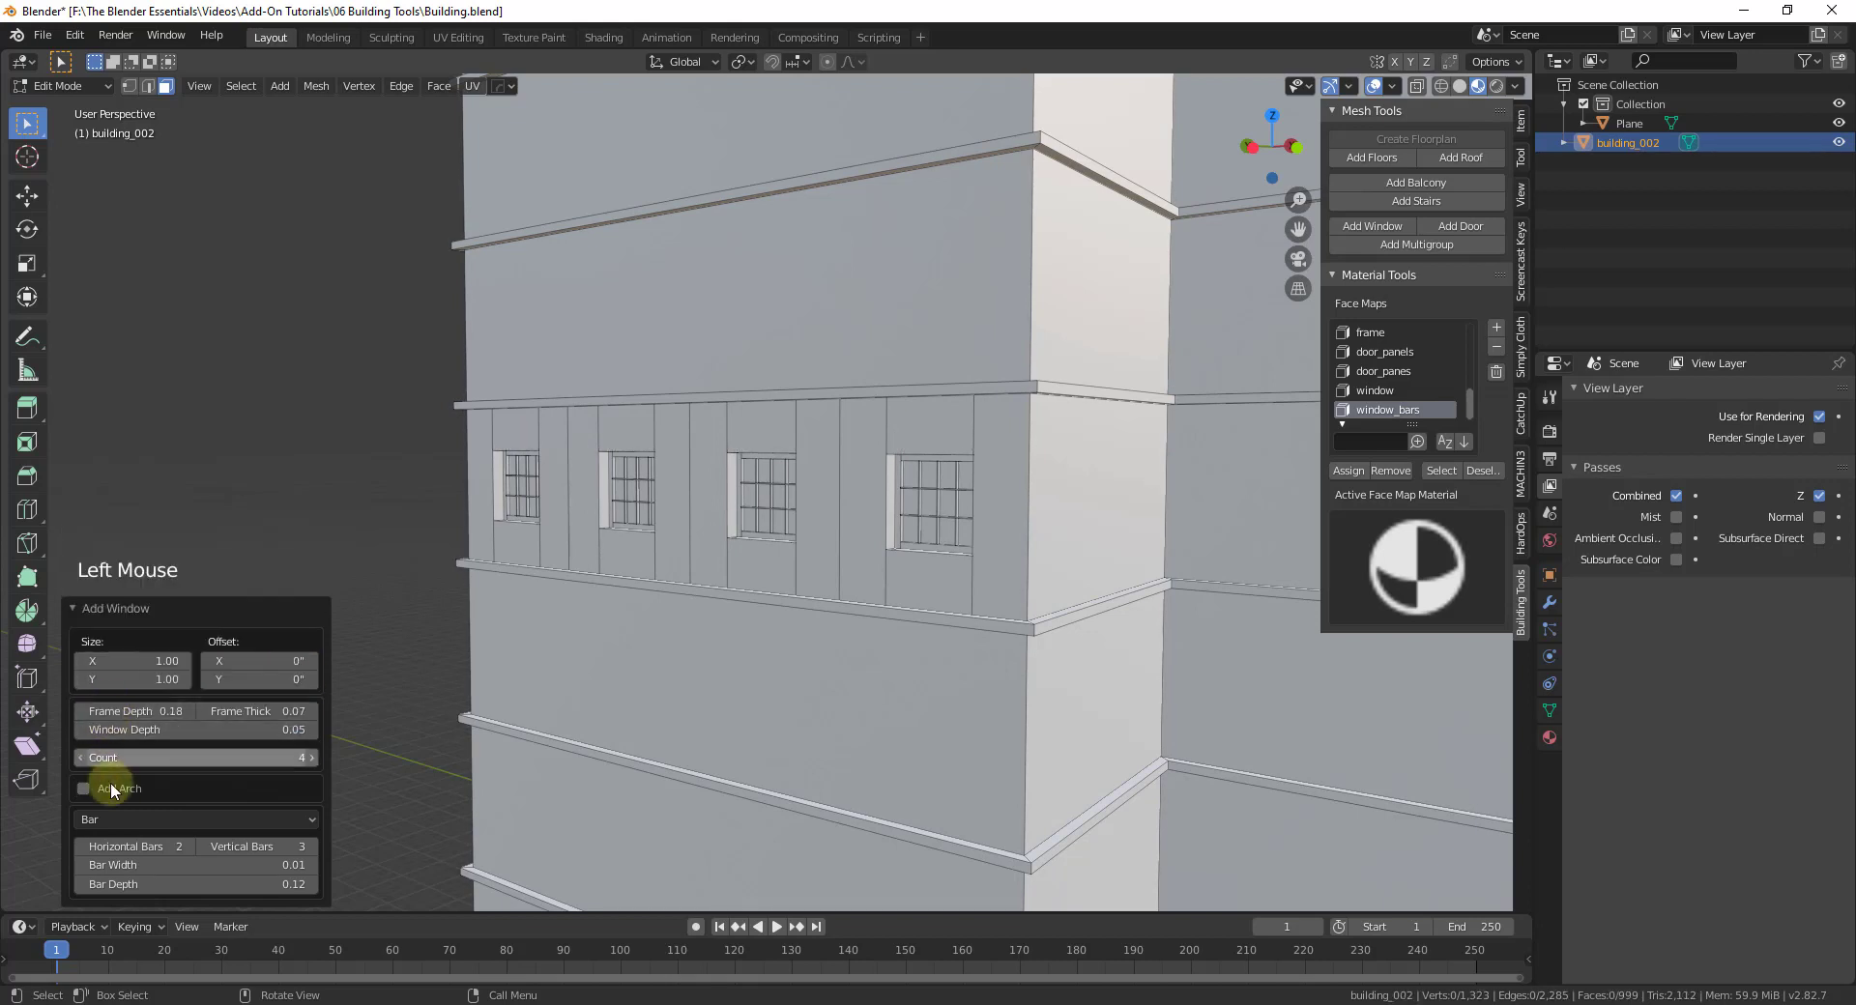
{"action": "left_click", "coordinate": [108, 792]}
{"action": "left_click", "coordinate": [217, 812]}
{"action": "left_click", "coordinate": [201, 819]}
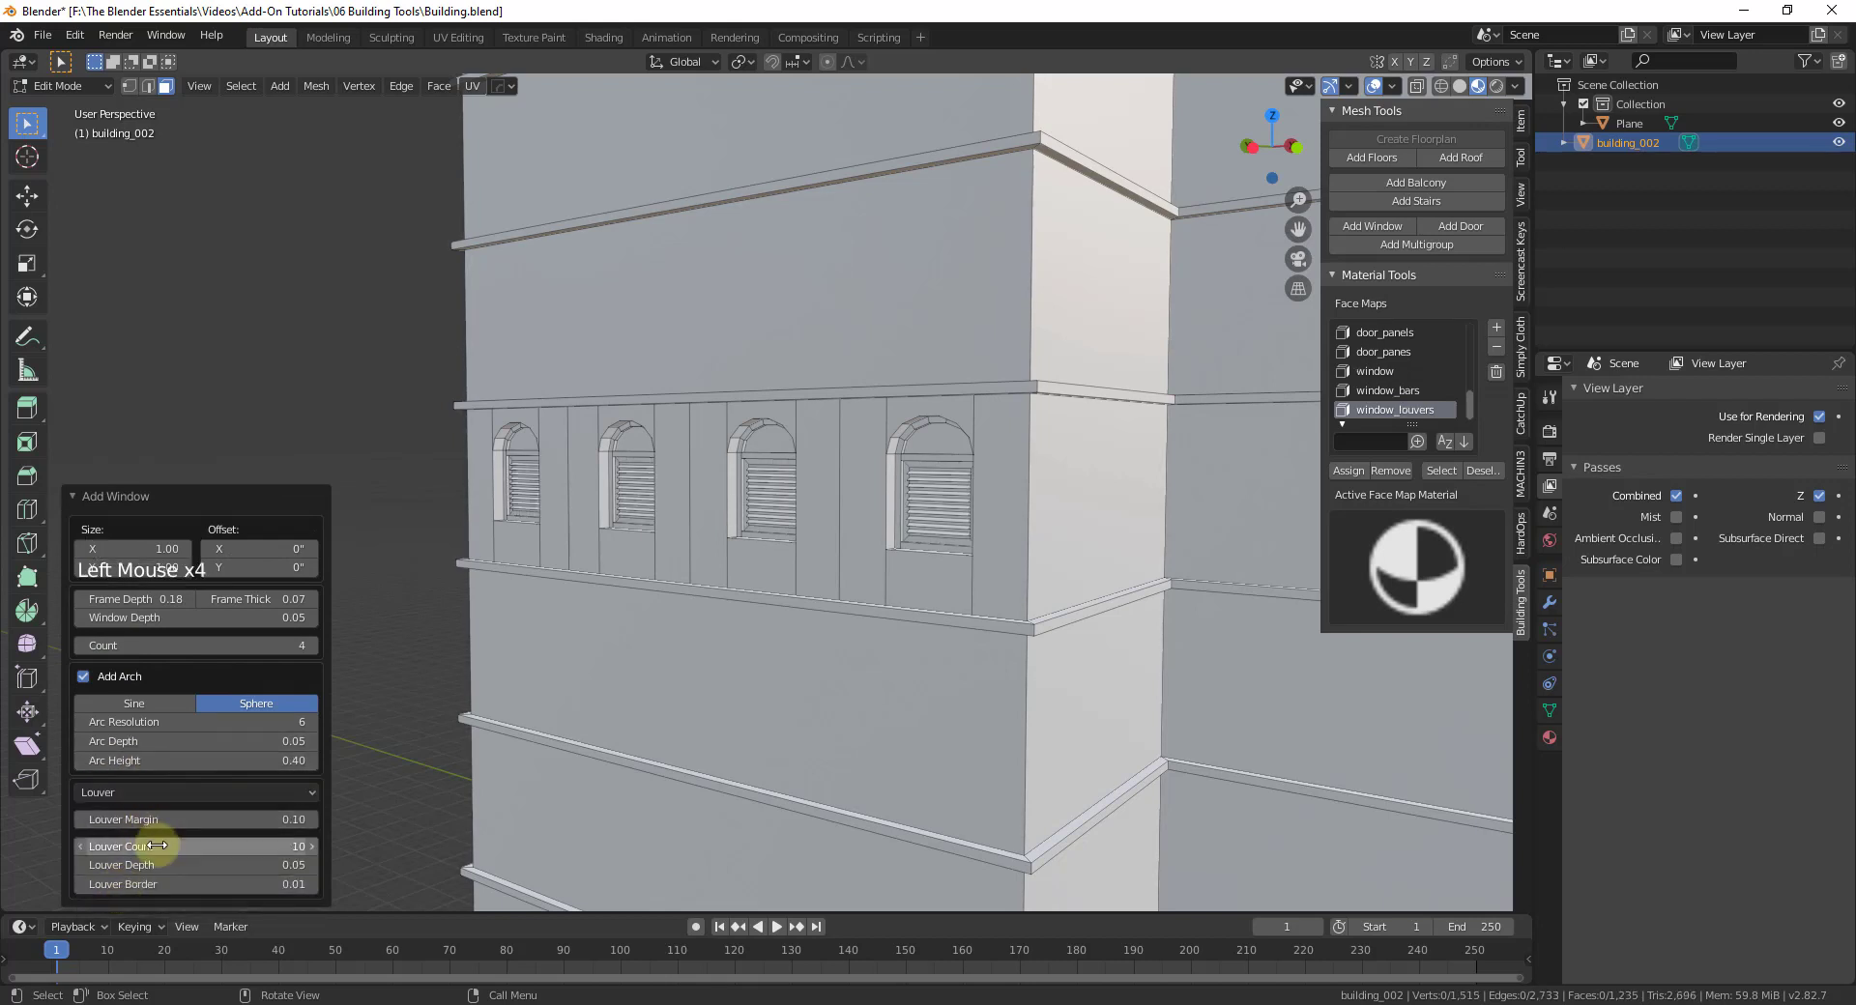
{"action": "scroll", "scroll_direction": "up", "scroll_amount": 3}
{"action": "scroll", "scroll_direction": "down", "scroll_amount": 3}
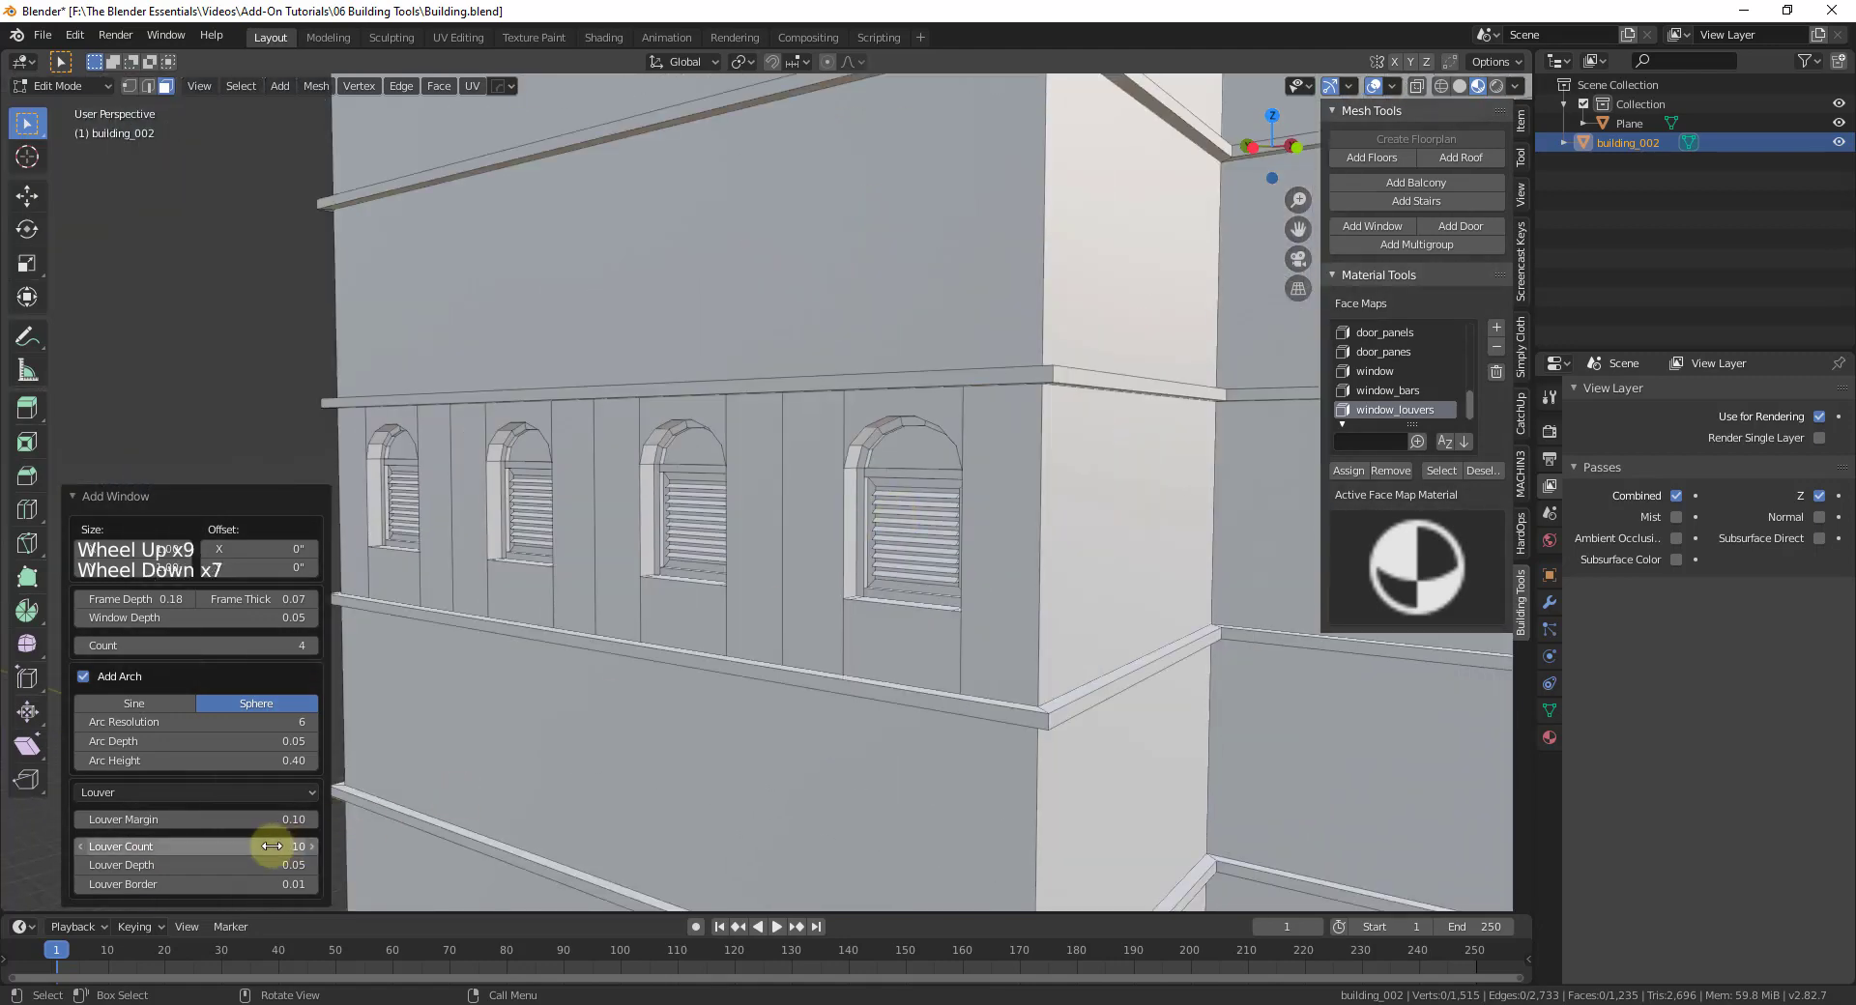
{"action": "left_click", "coordinate": [165, 797]}
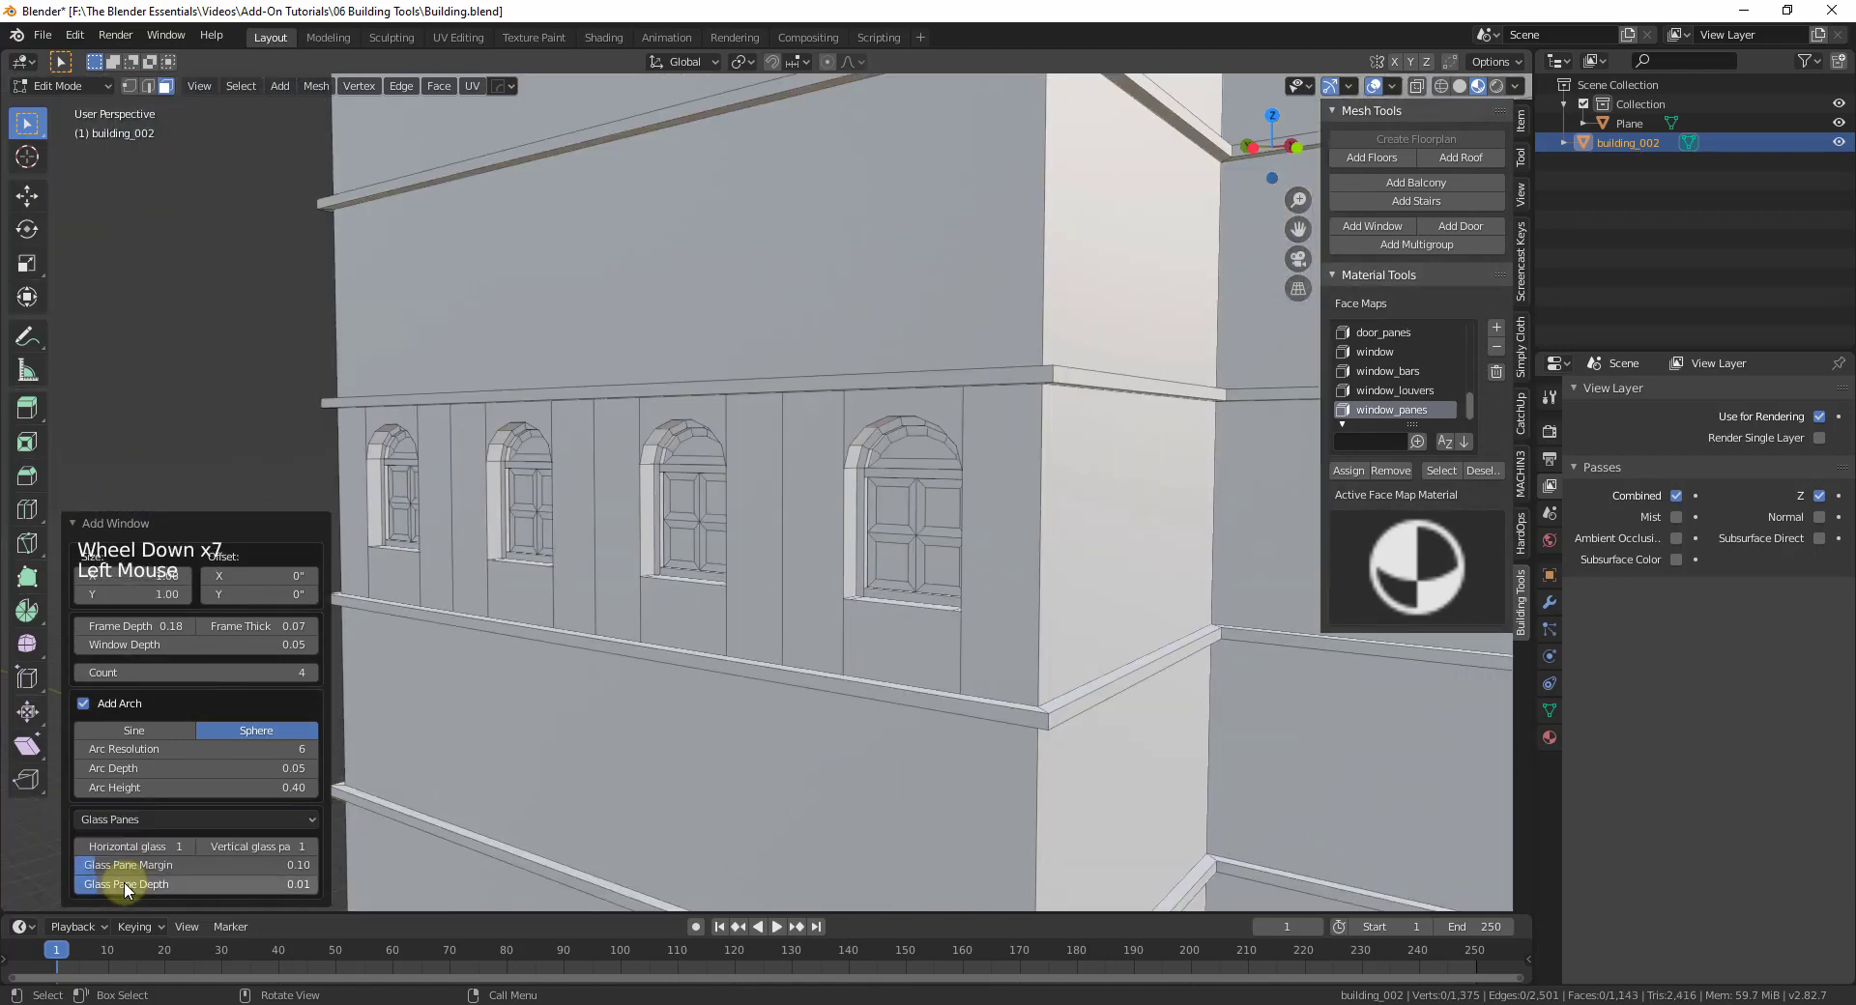
{"action": "scroll", "scroll_direction": "down", "scroll_amount": 3}
{"action": "scroll", "scroll_direction": "down", "scroll_amount": 3}
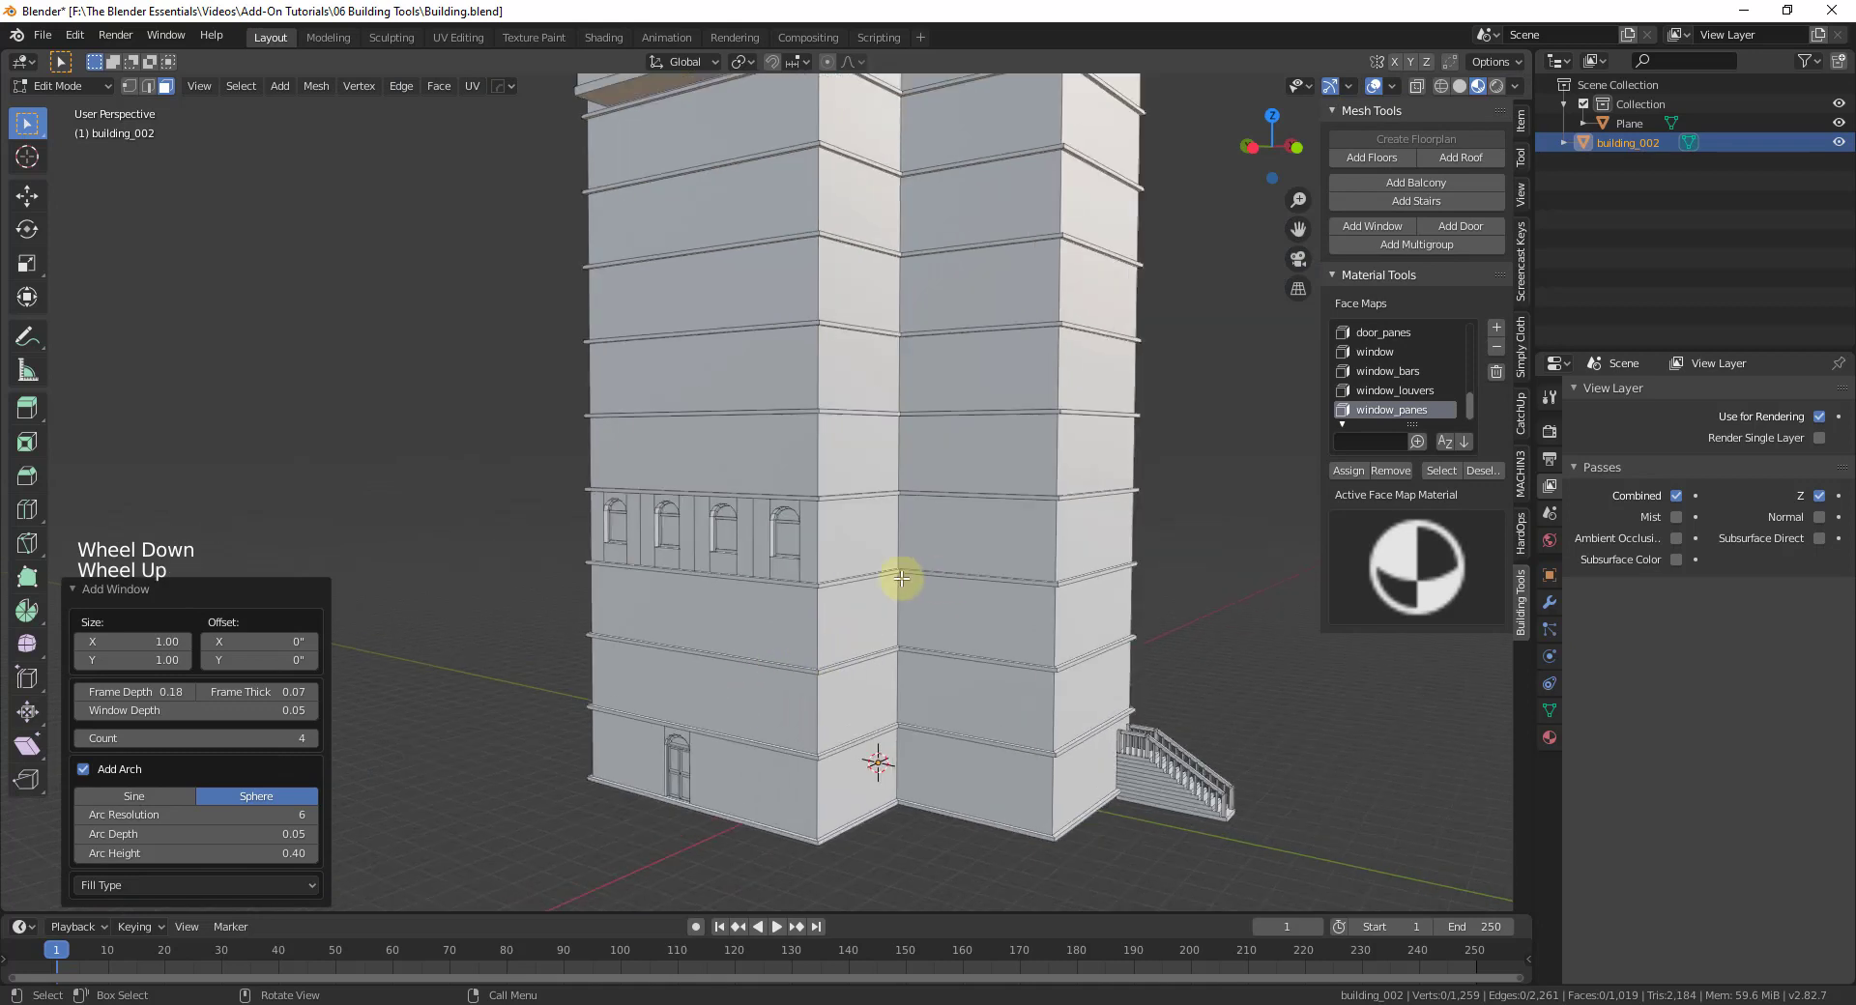
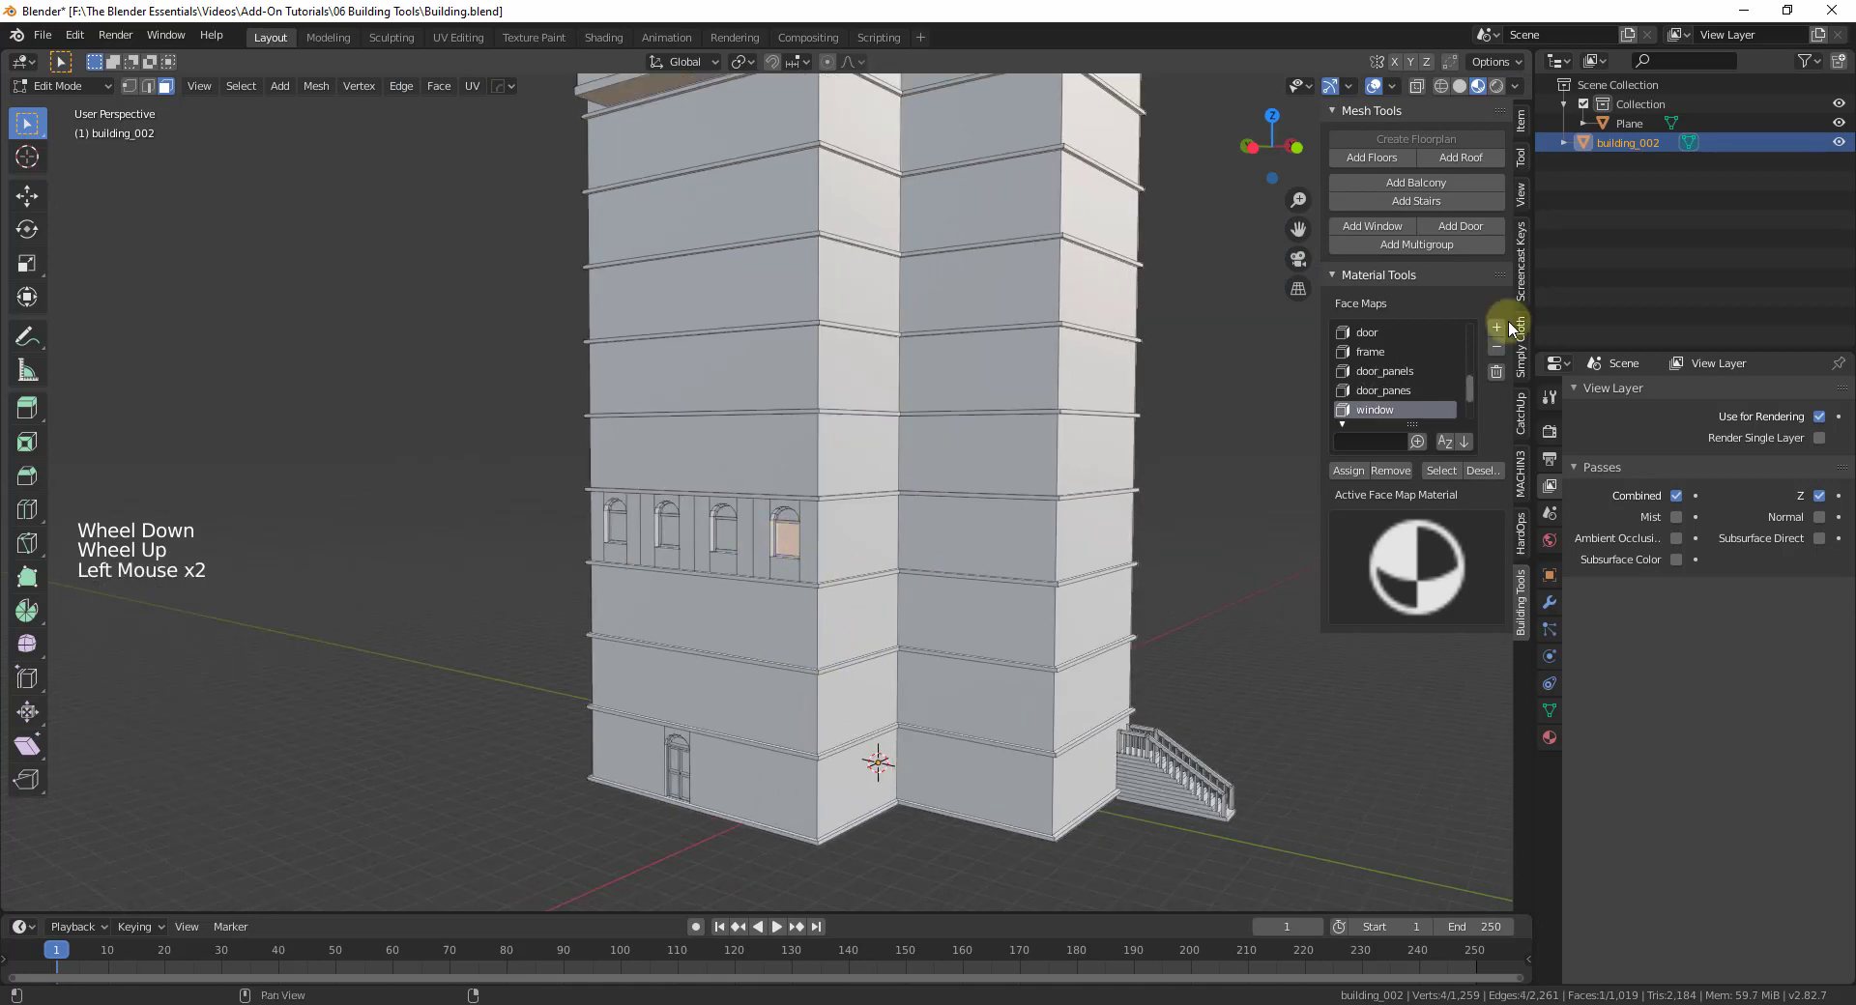
{"action": "scroll", "scroll_direction": "up", "scroll_amount": 3}
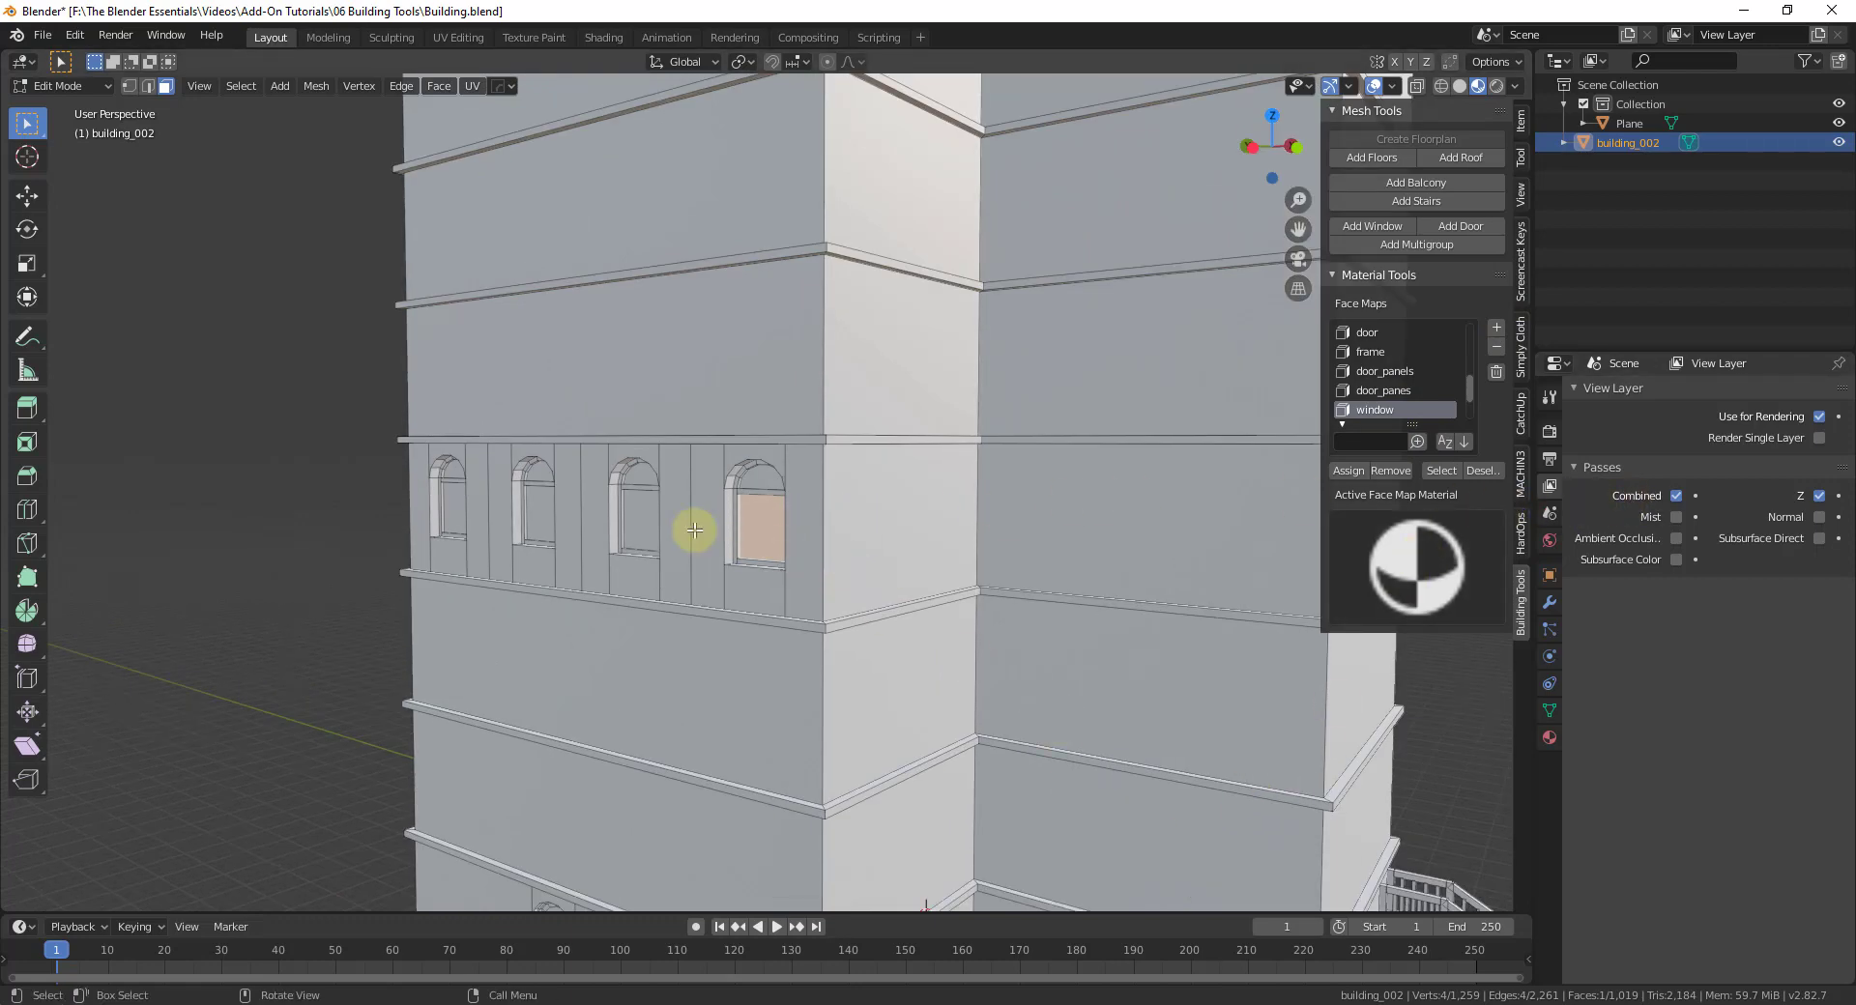
{"action": "scroll", "scroll_direction": "down", "scroll_amount": 3}
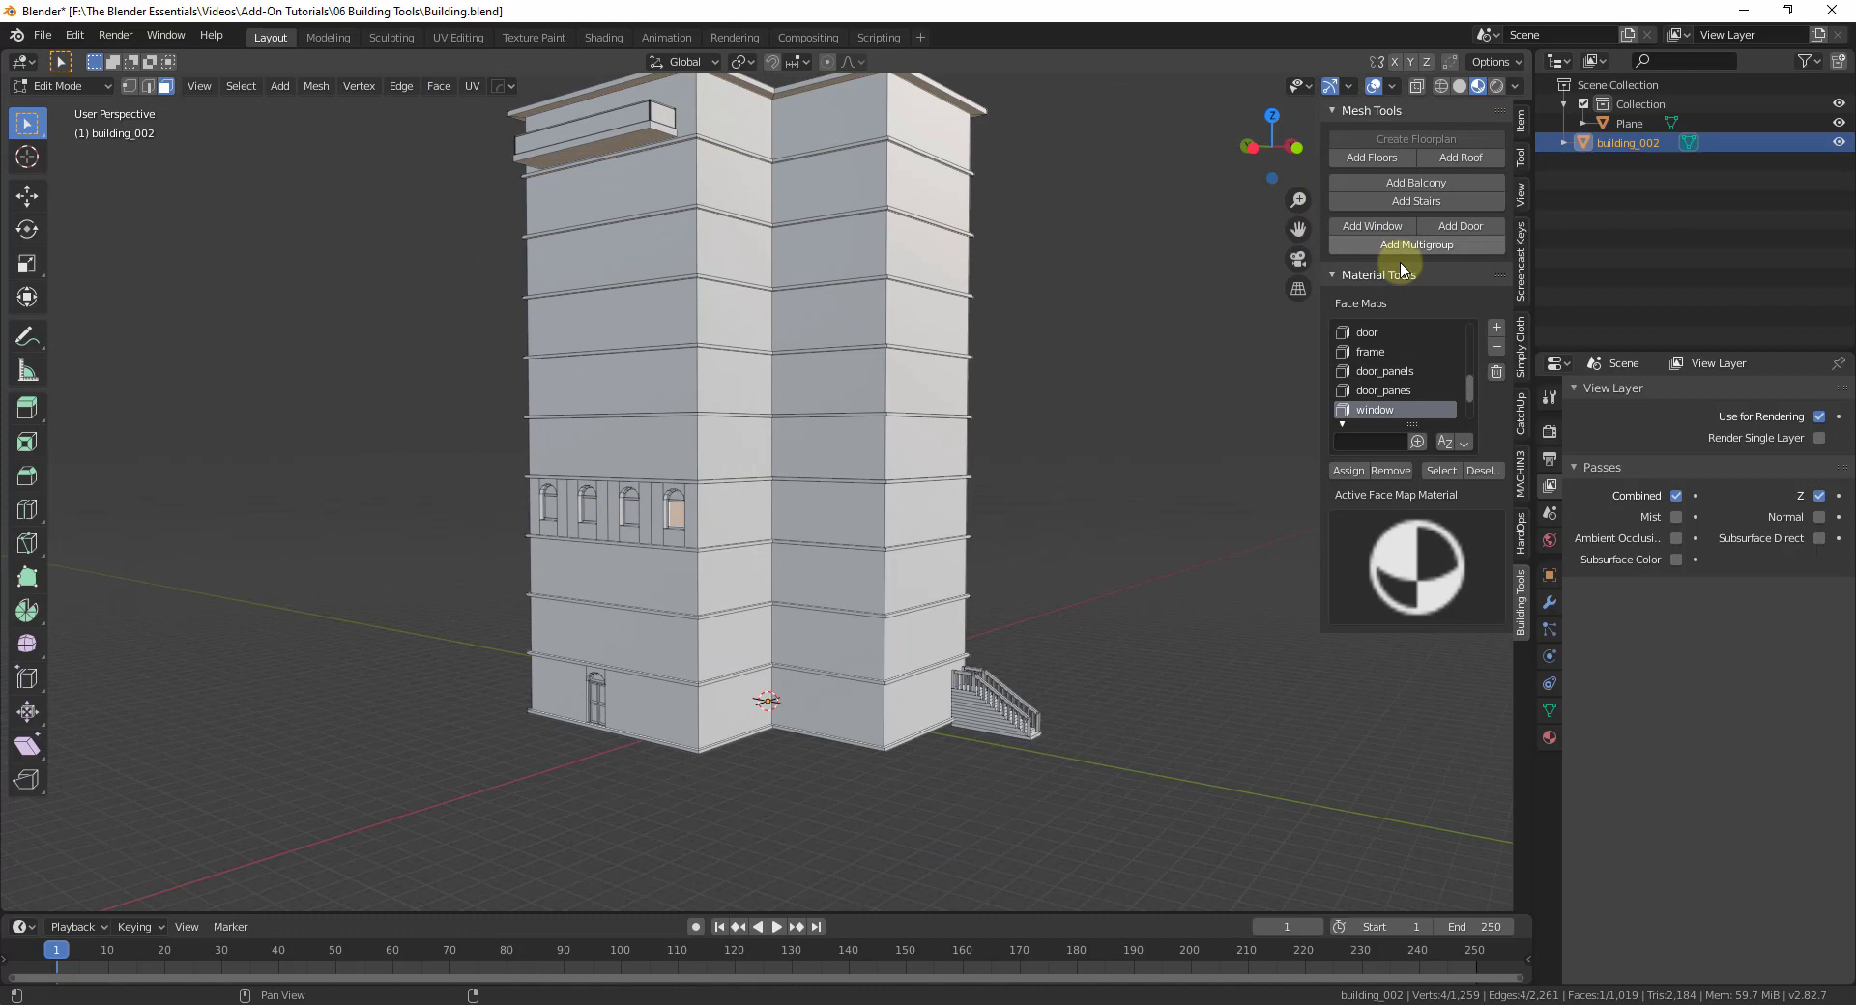
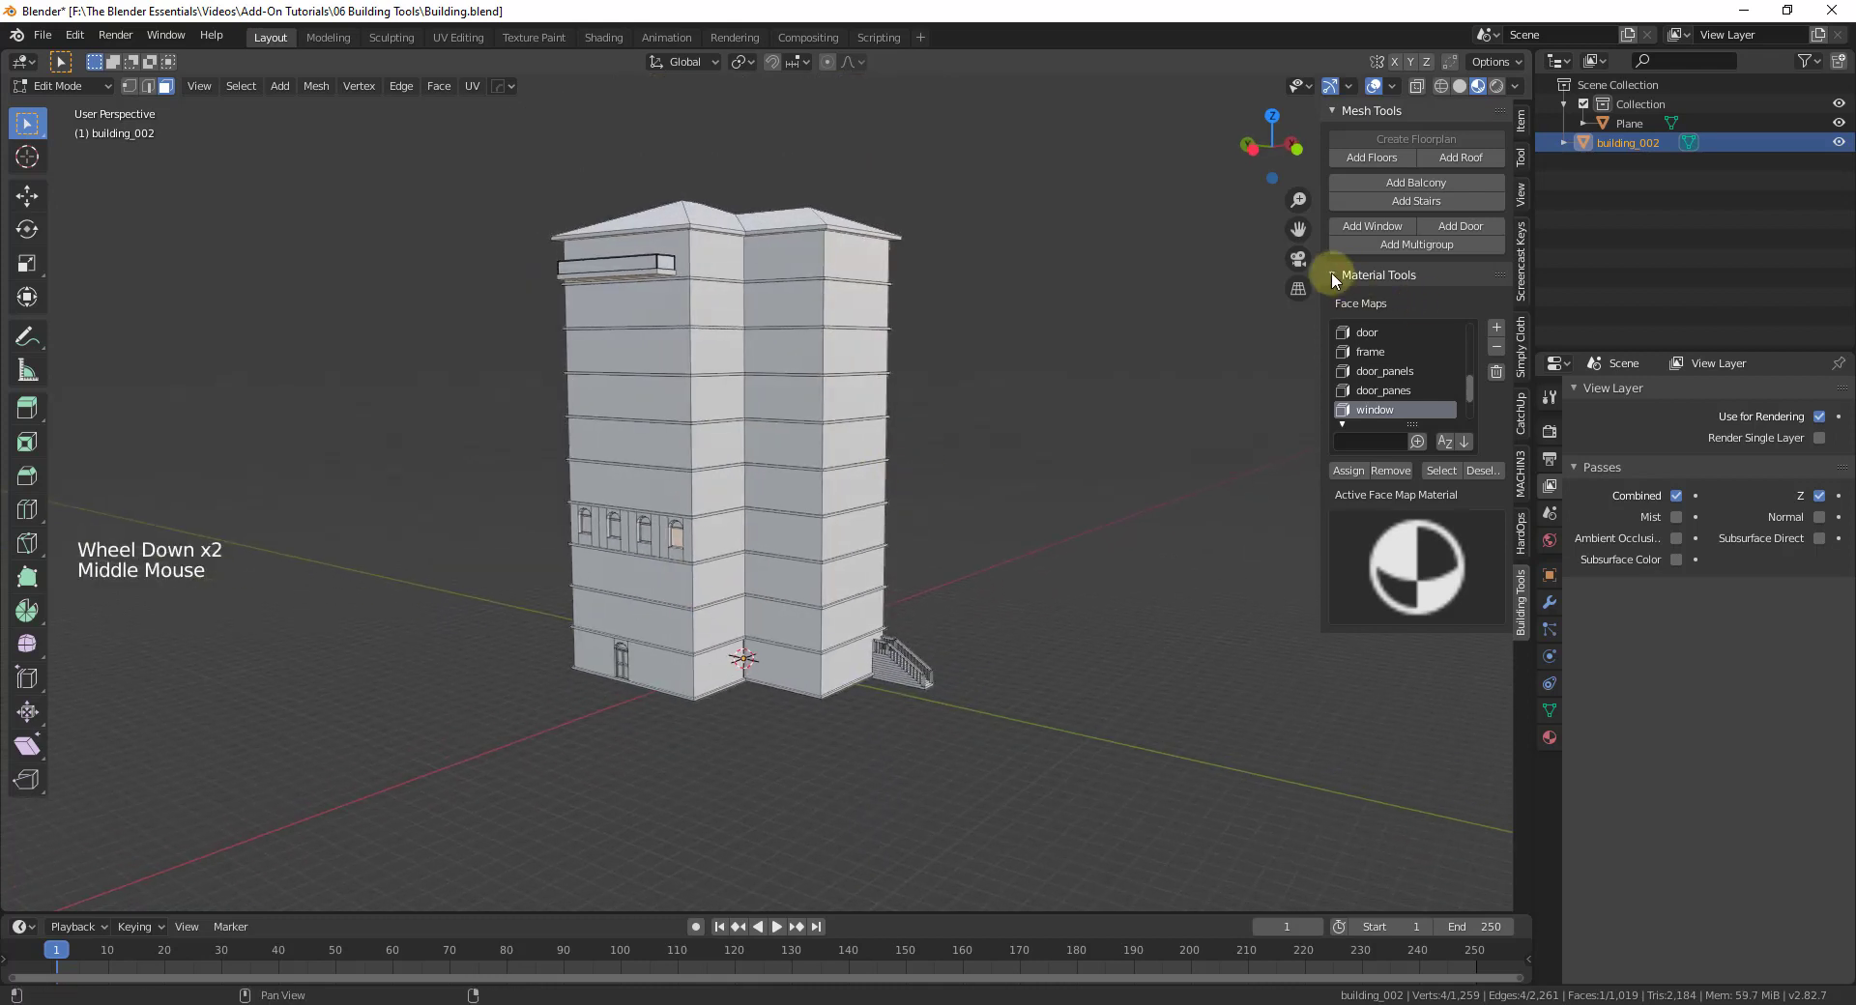
In Material Tools choose the walls face map and select all its faces.
{"action": "left_click", "coordinate": [1338, 279]}
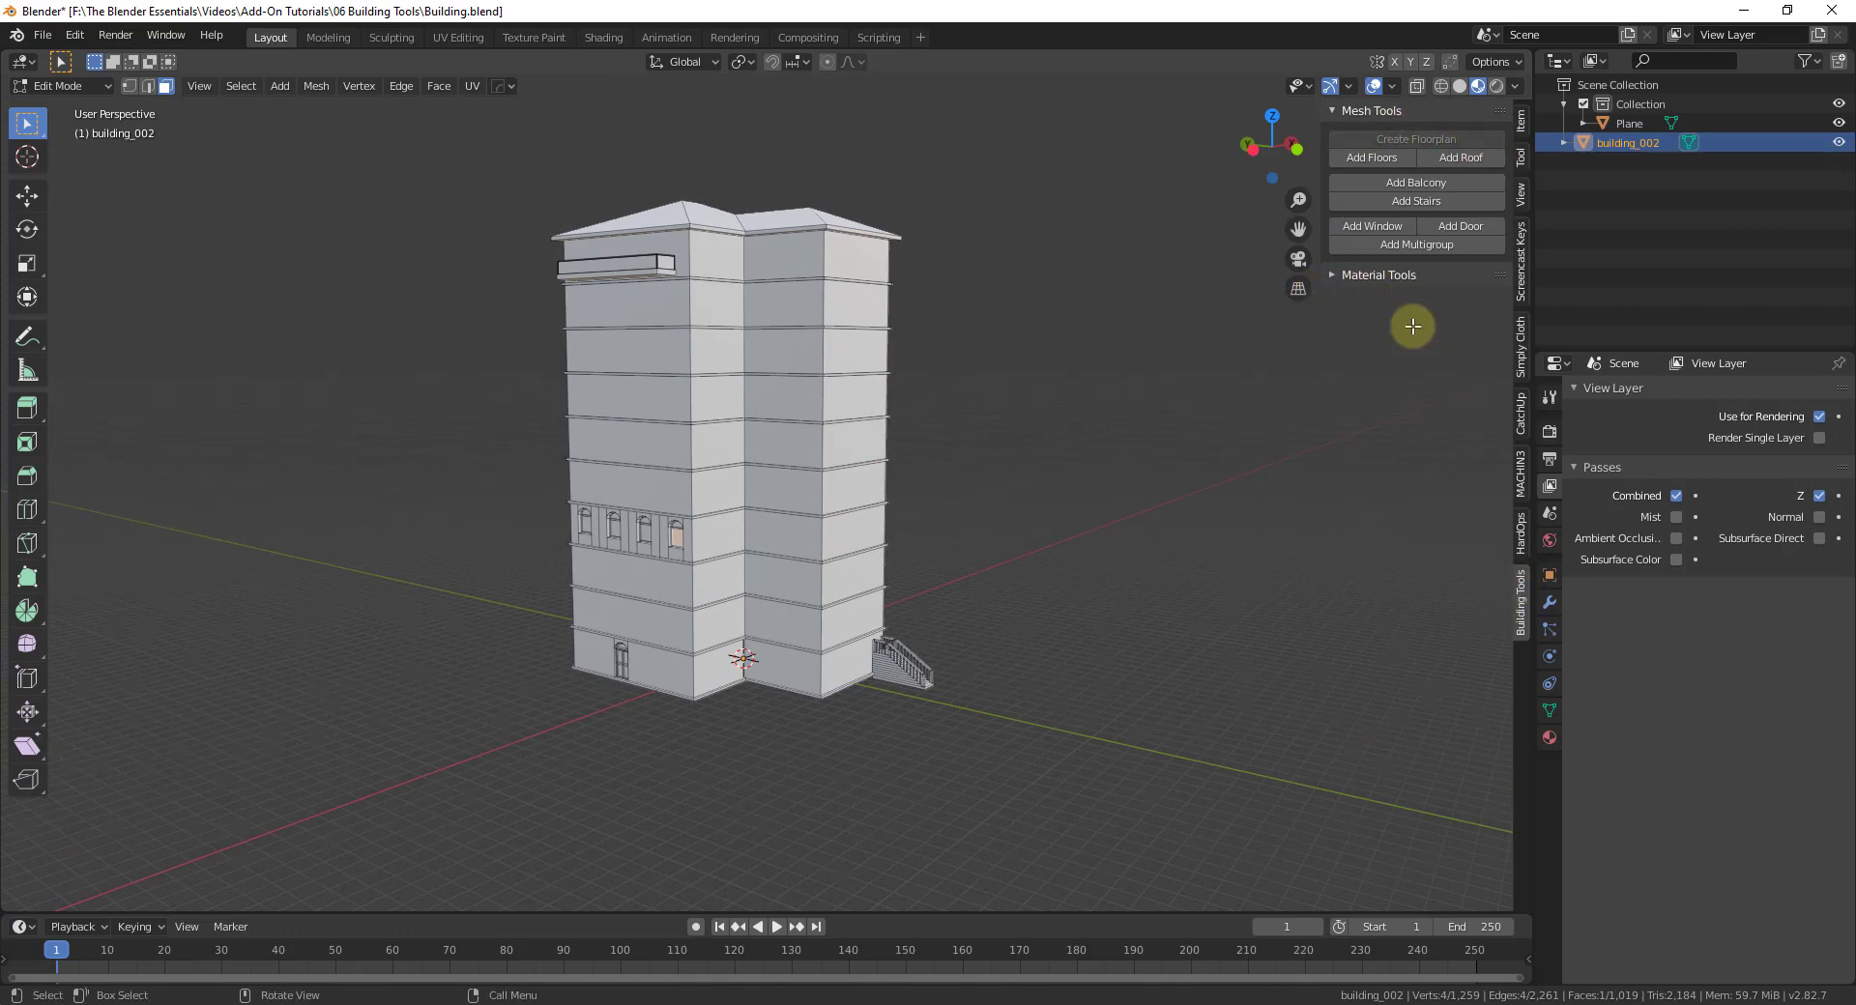
{"action": "left_click", "coordinate": [1337, 281]}
{"action": "scroll", "scroll_direction": "up", "scroll_amount": 3}
{"action": "scroll", "scroll_direction": "up", "scroll_amount": 3}
{"action": "scroll", "scroll_direction": "up", "scroll_amount": 3}
{"action": "scroll", "scroll_direction": "down", "scroll_amount": 3}
{"action": "scroll", "scroll_direction": "up", "scroll_amount": 3}
{"action": "scroll", "scroll_direction": "up", "scroll_amount": 3}
{"action": "left_click", "coordinate": [1375, 353]}
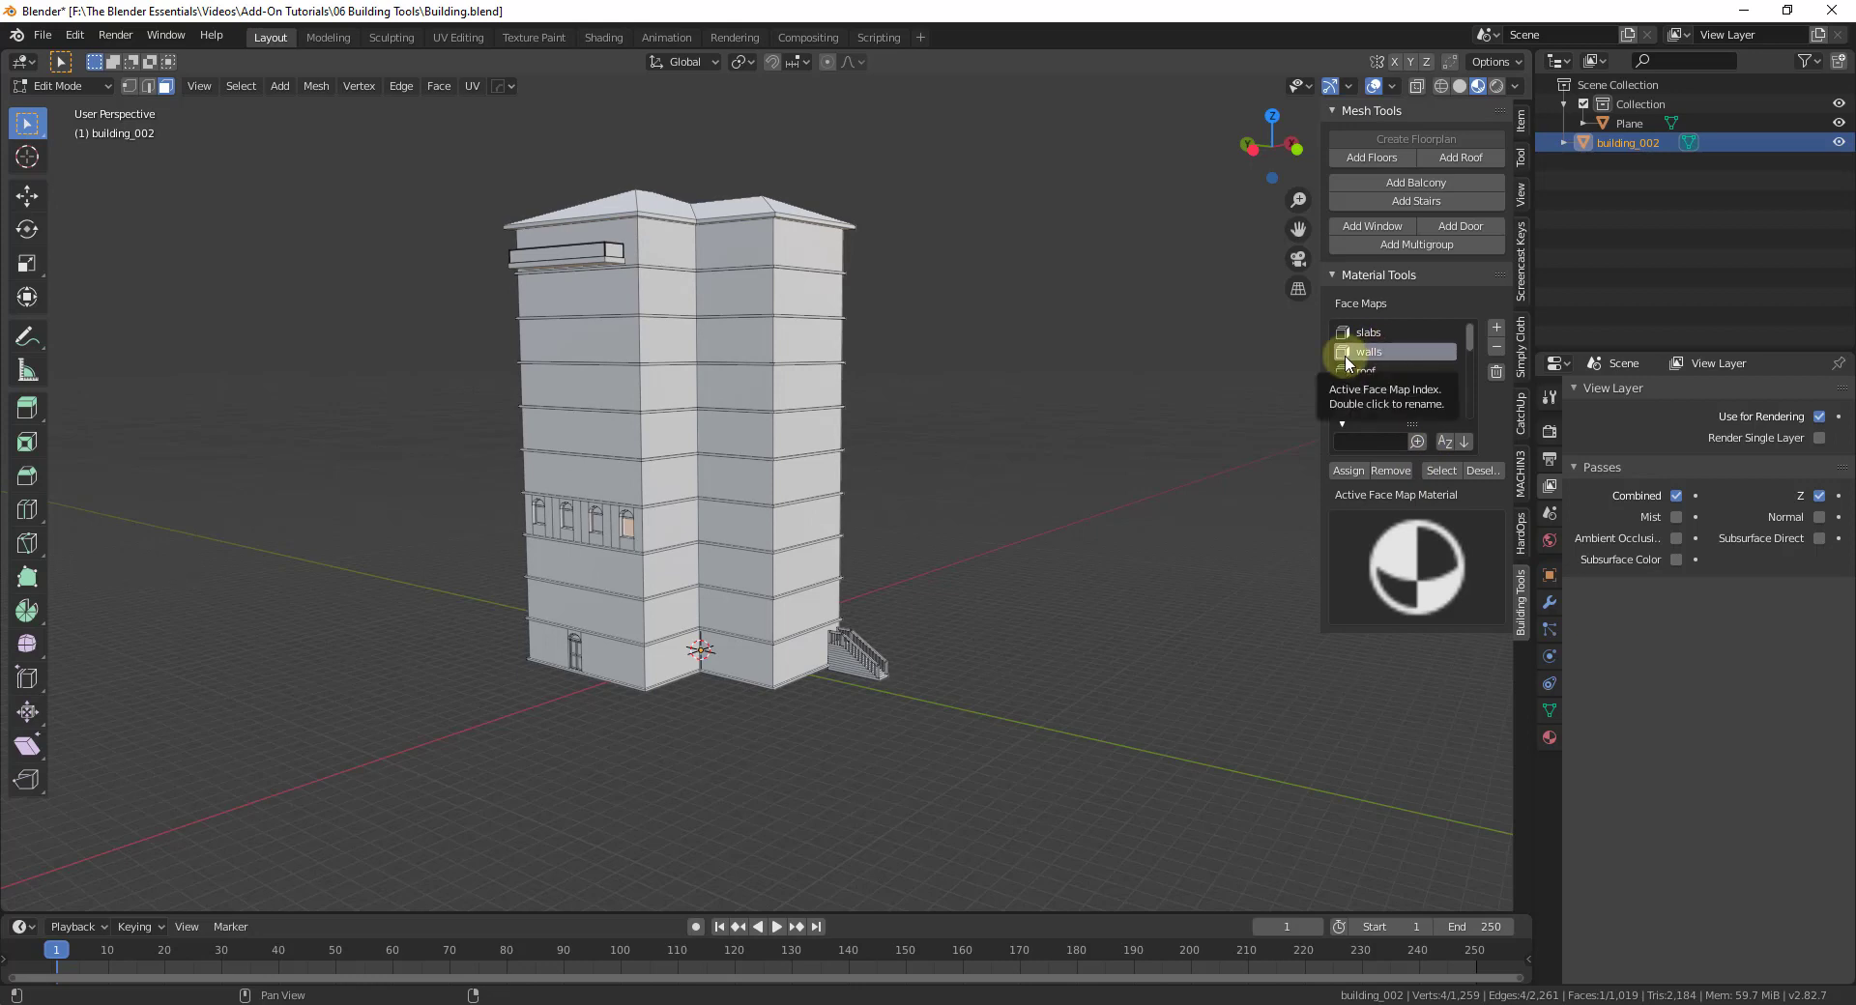
{"action": "left_click", "coordinate": [1447, 475]}
Open Material Properties and browse the object's existing materials.
{"action": "middle_click", "coordinate": [841, 414]}
{"action": "scroll", "scroll_direction": "up", "scroll_amount": 3}
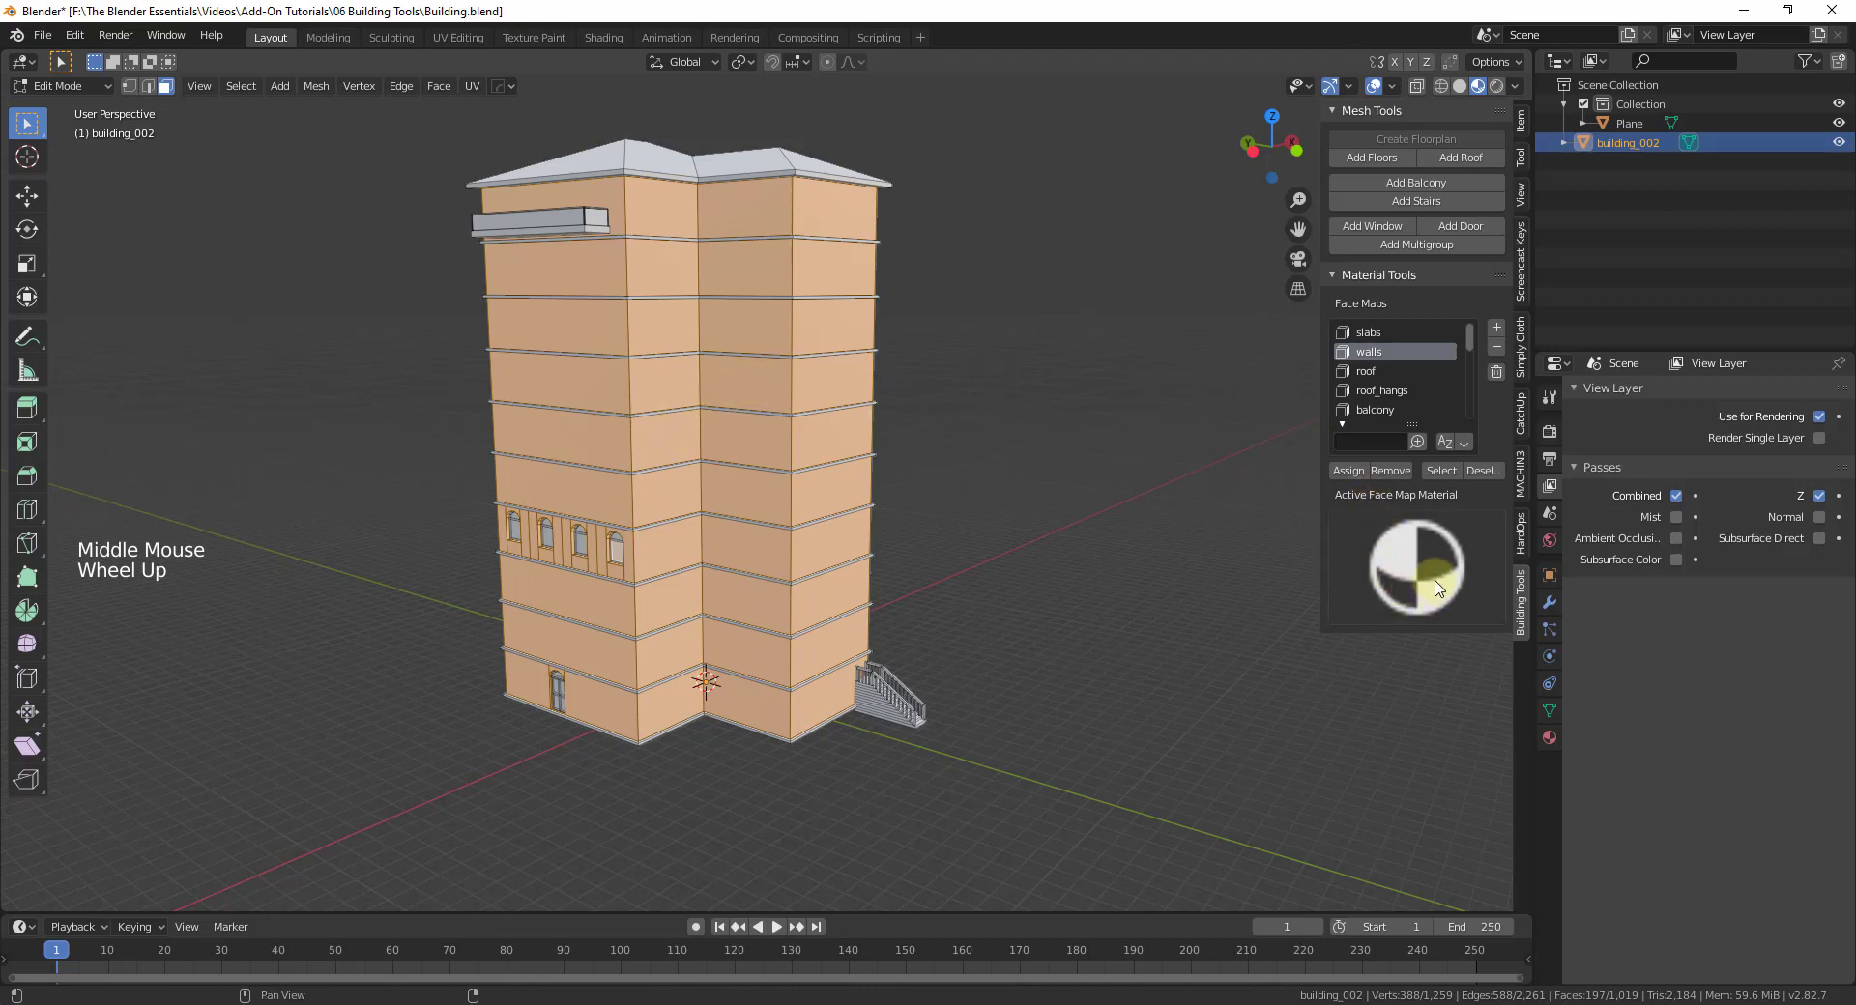
{"action": "left_click", "coordinate": [1550, 747]}
{"action": "left_click", "coordinate": [1586, 471]}
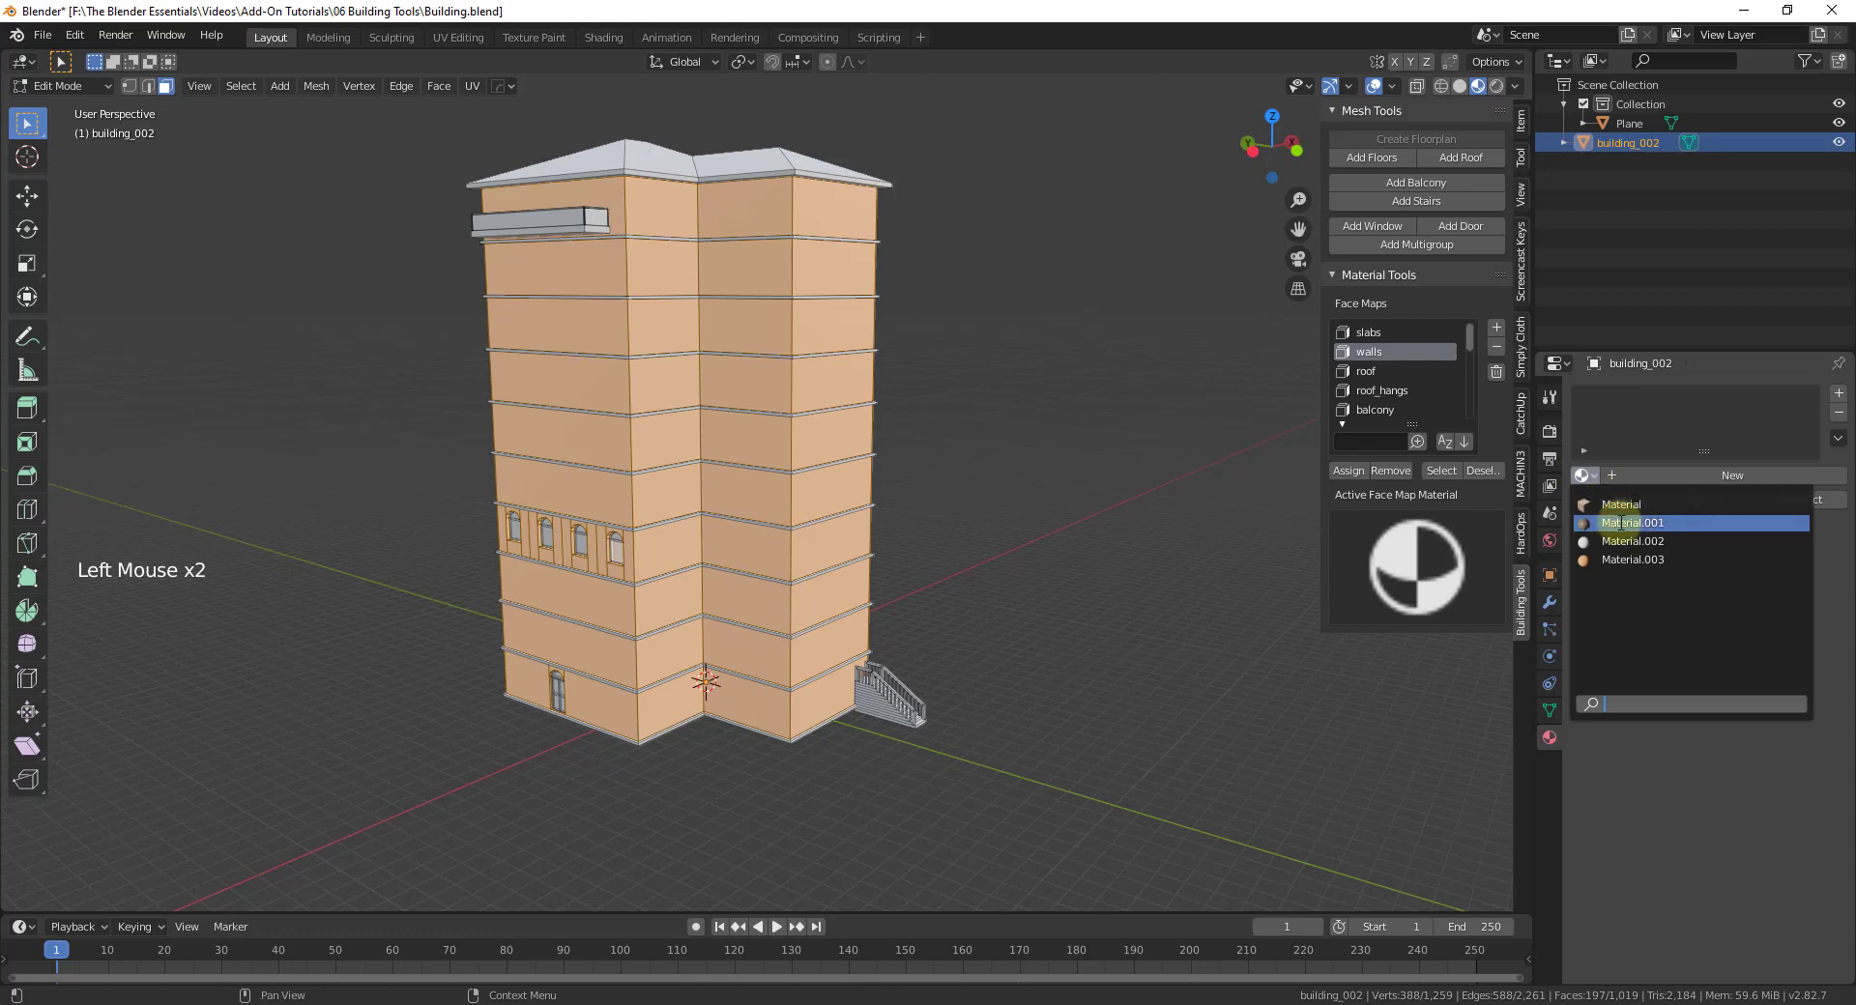
Assign Material.002 to the tower and reopen the material list.
{"action": "scroll", "scroll_direction": "up", "scroll_amount": 3}
{"action": "scroll", "scroll_direction": "down", "scroll_amount": 3}
{"action": "left_click", "coordinate": [1585, 482]}
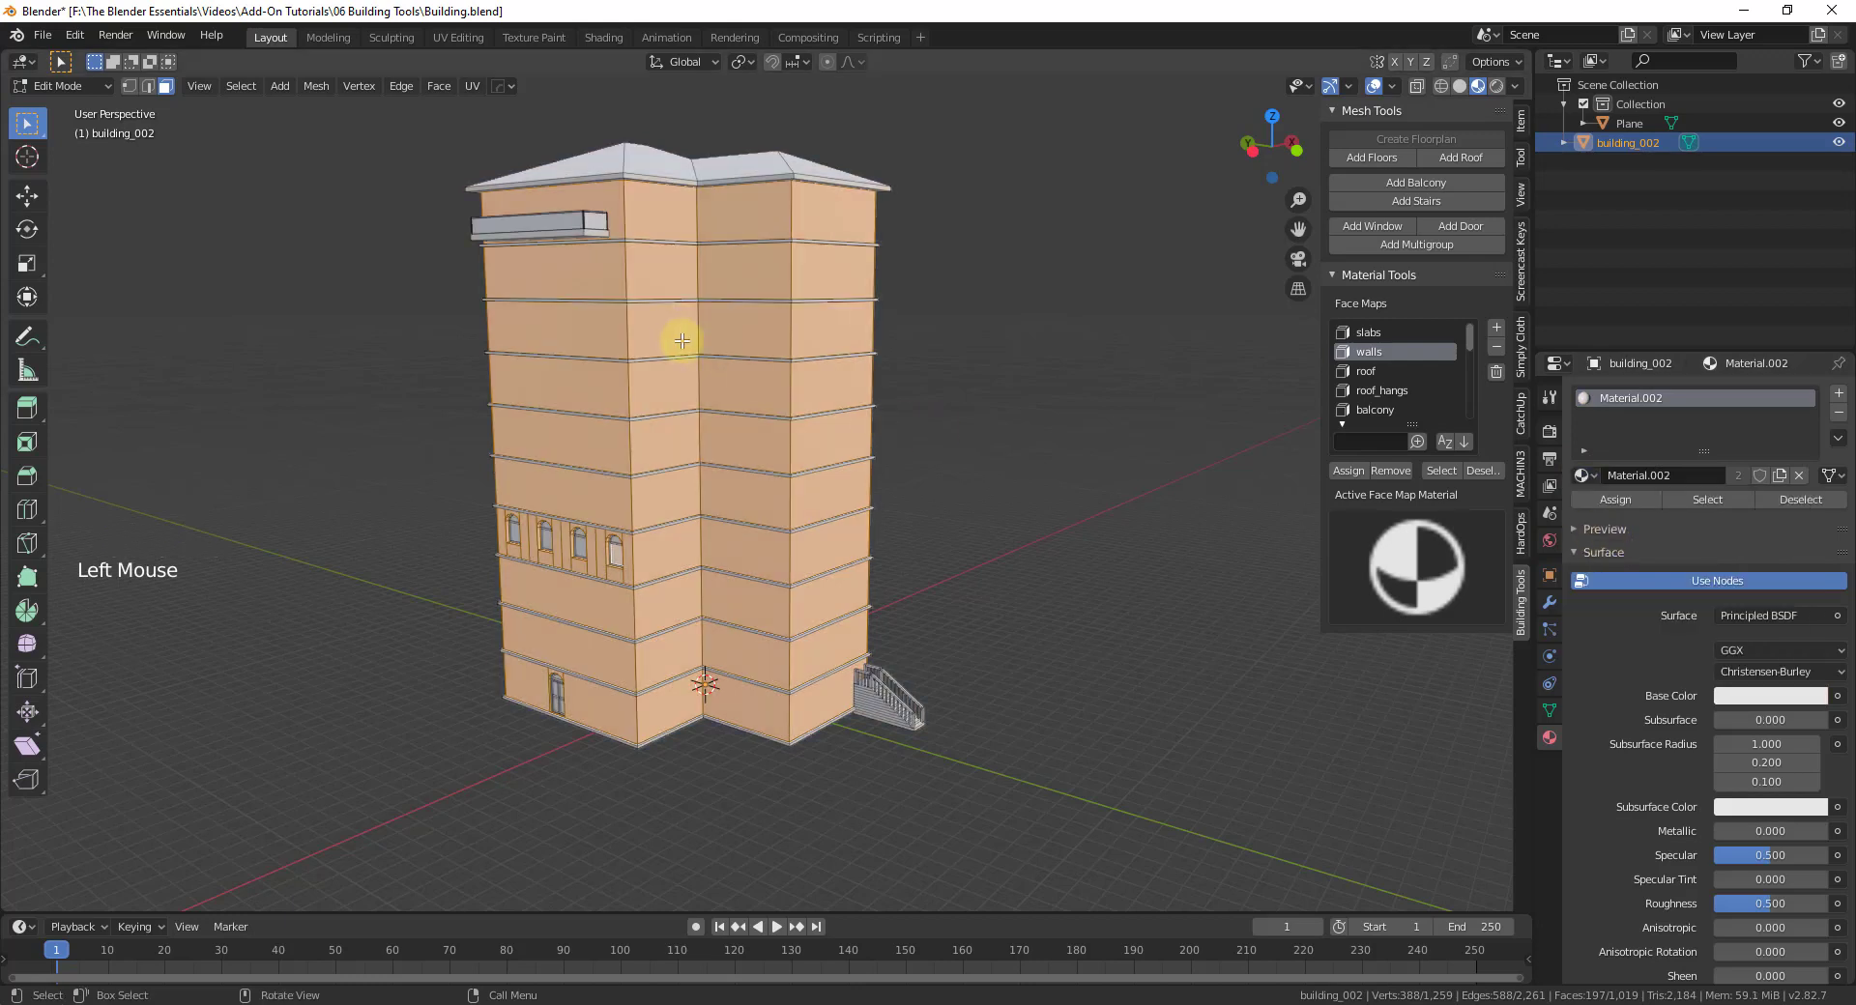
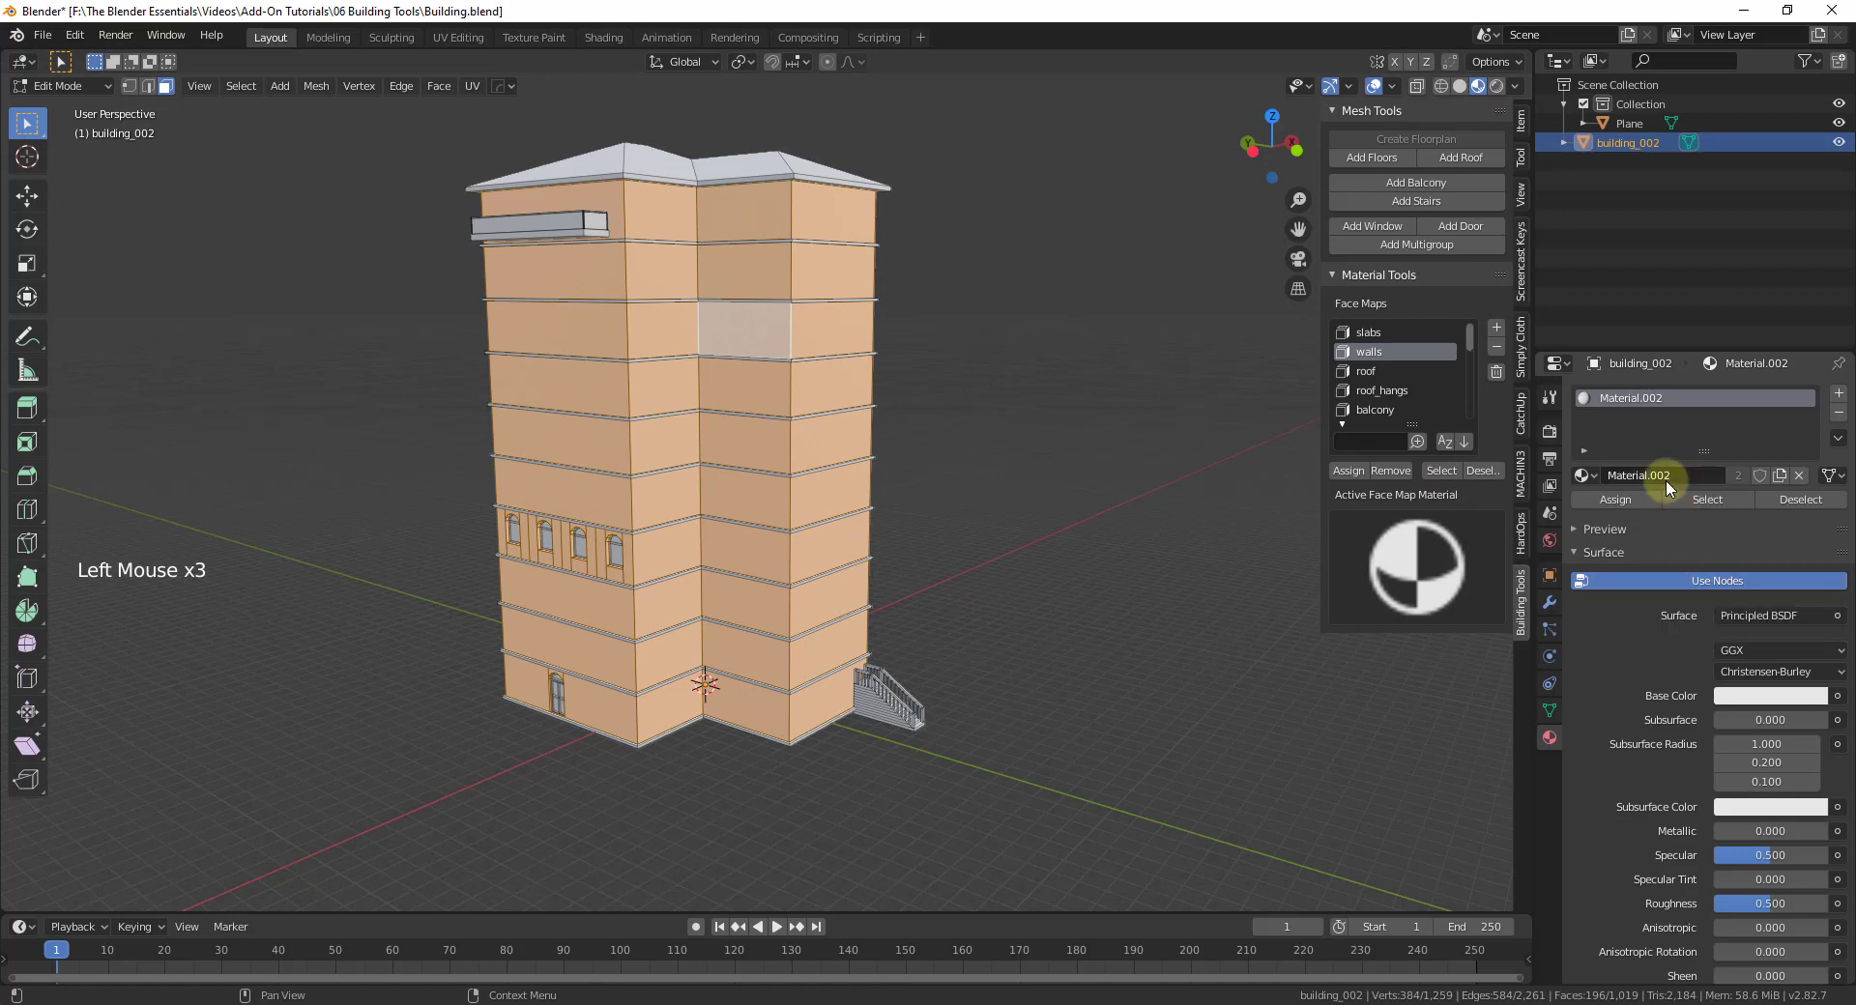
{"action": "left_click", "coordinate": [1593, 478]}
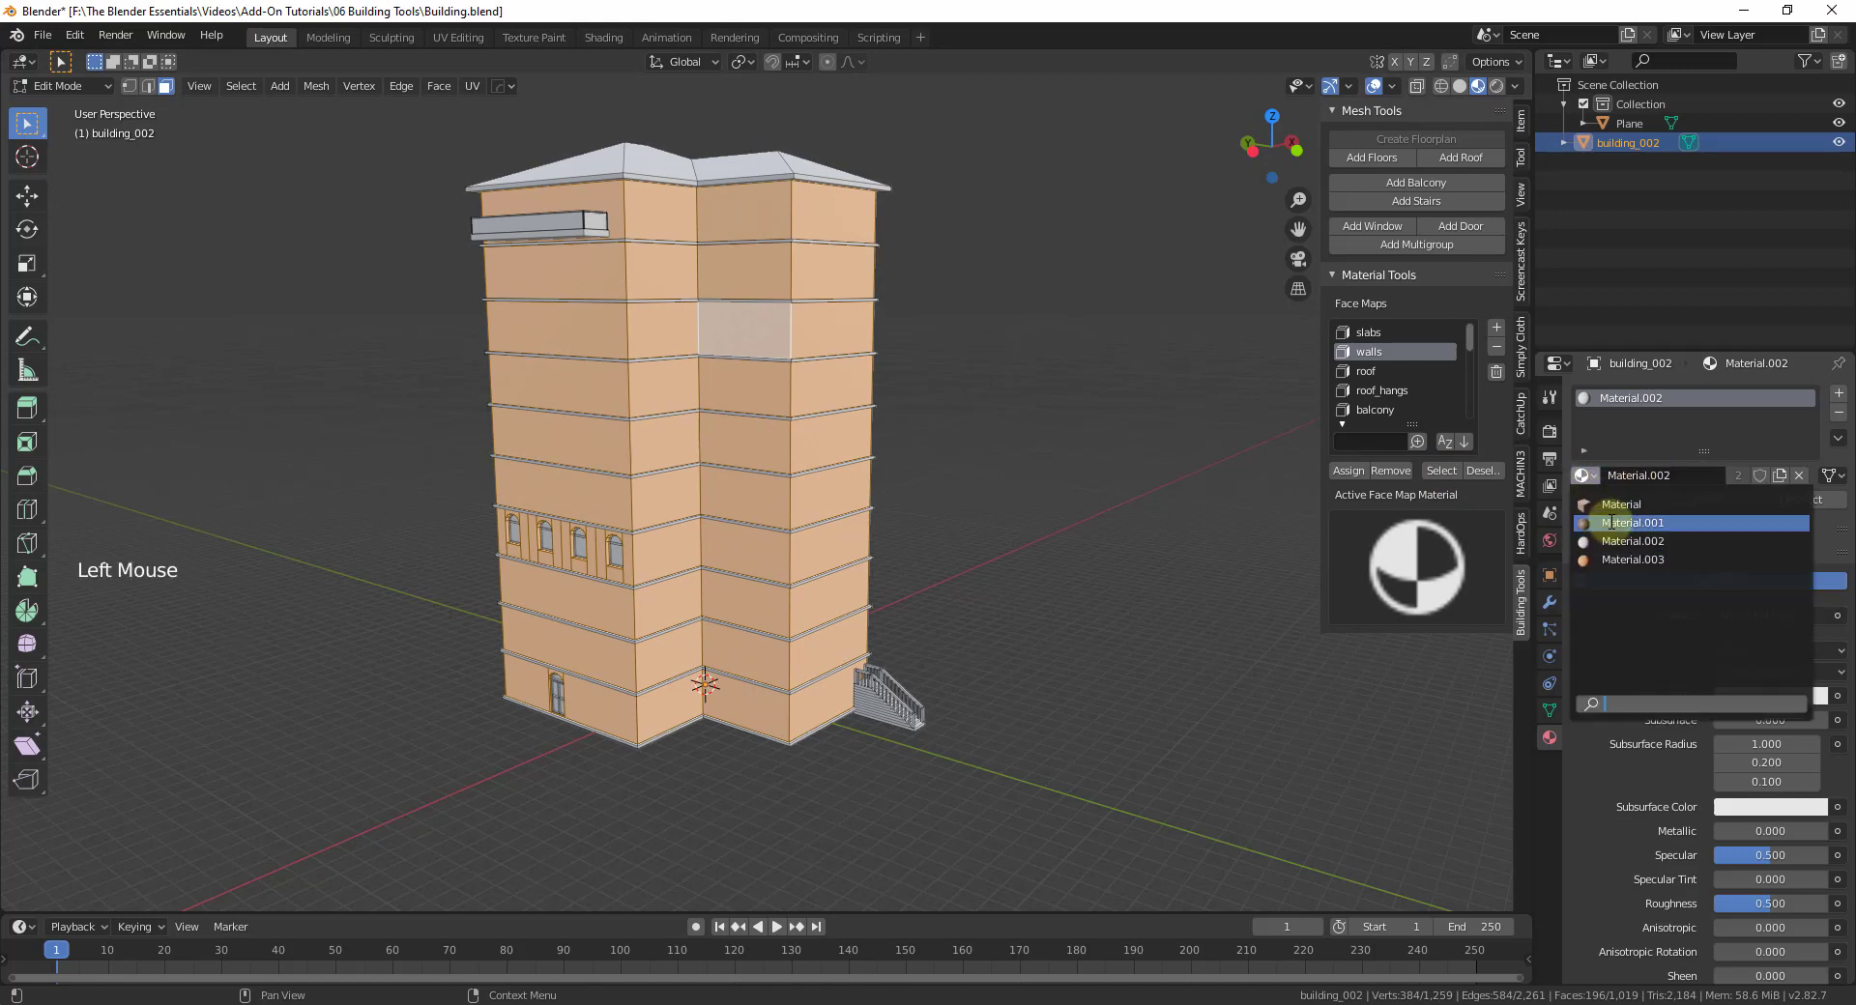